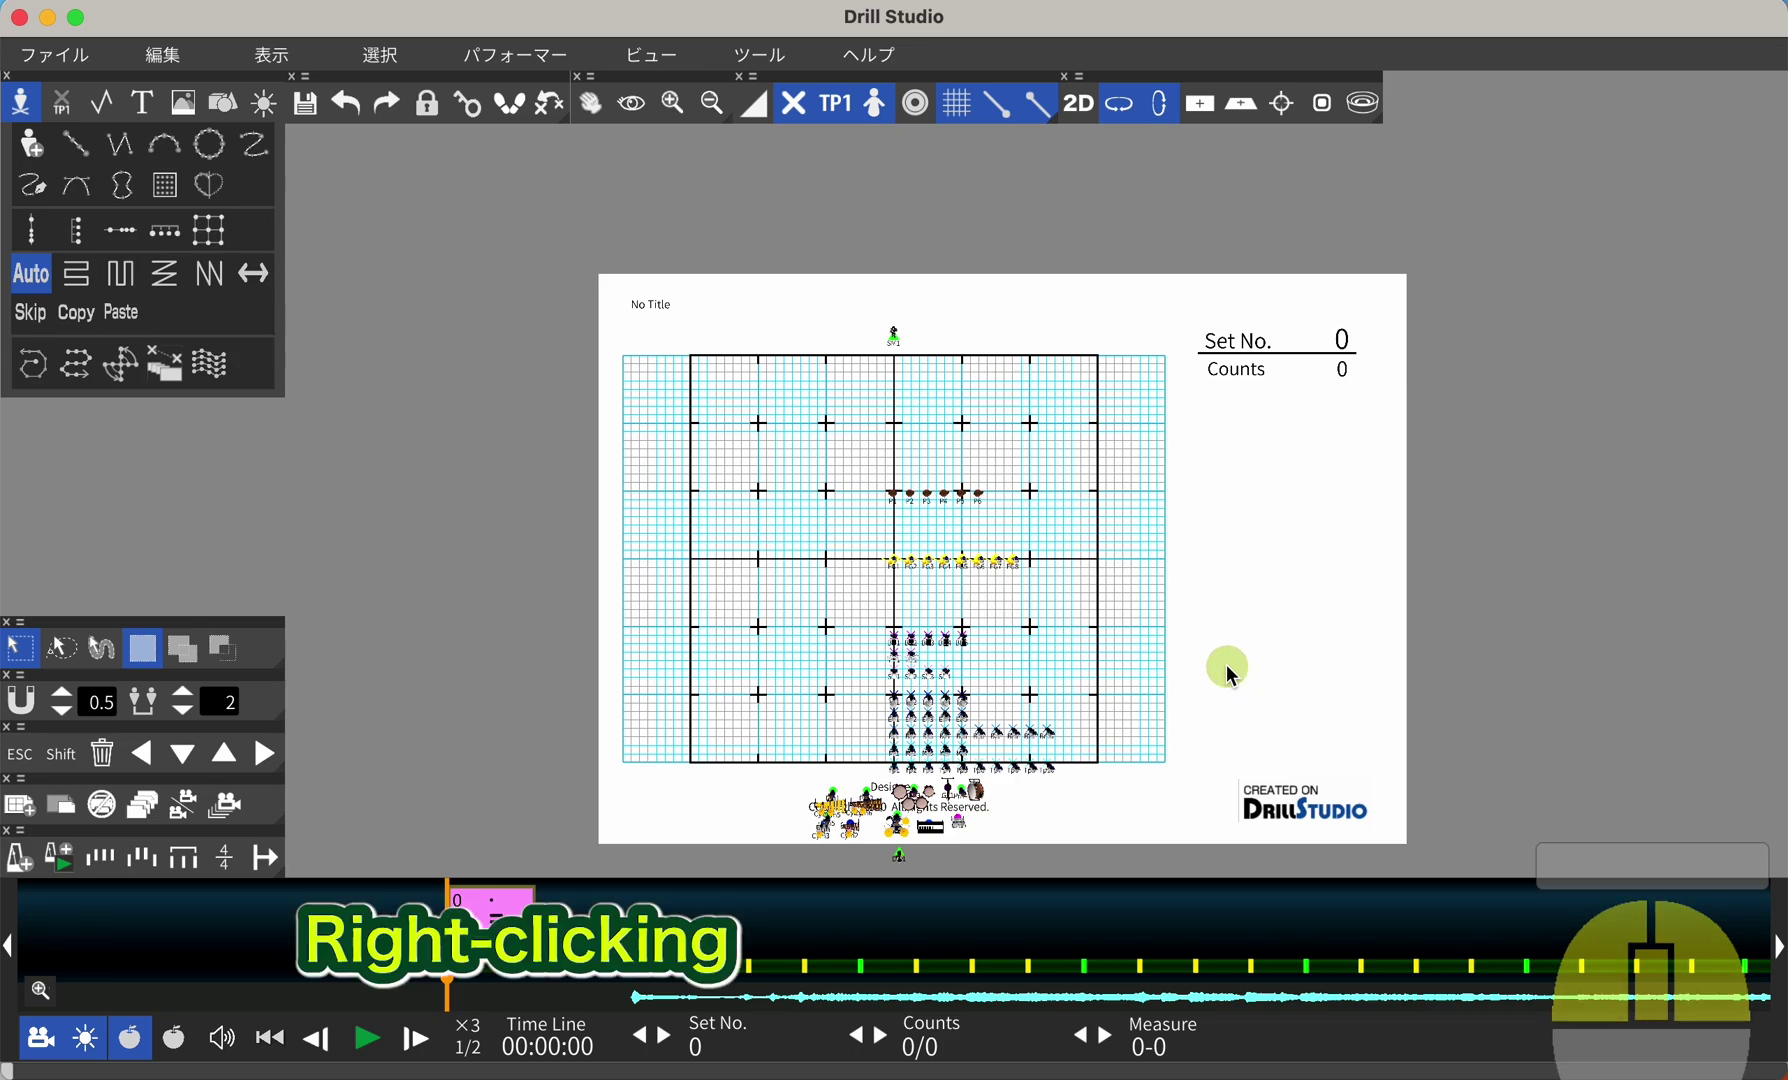
Zoom in and out on the field with the mouse wheel and repeated middle-clicks.
scroll("down", 3)
scroll("up", 3)
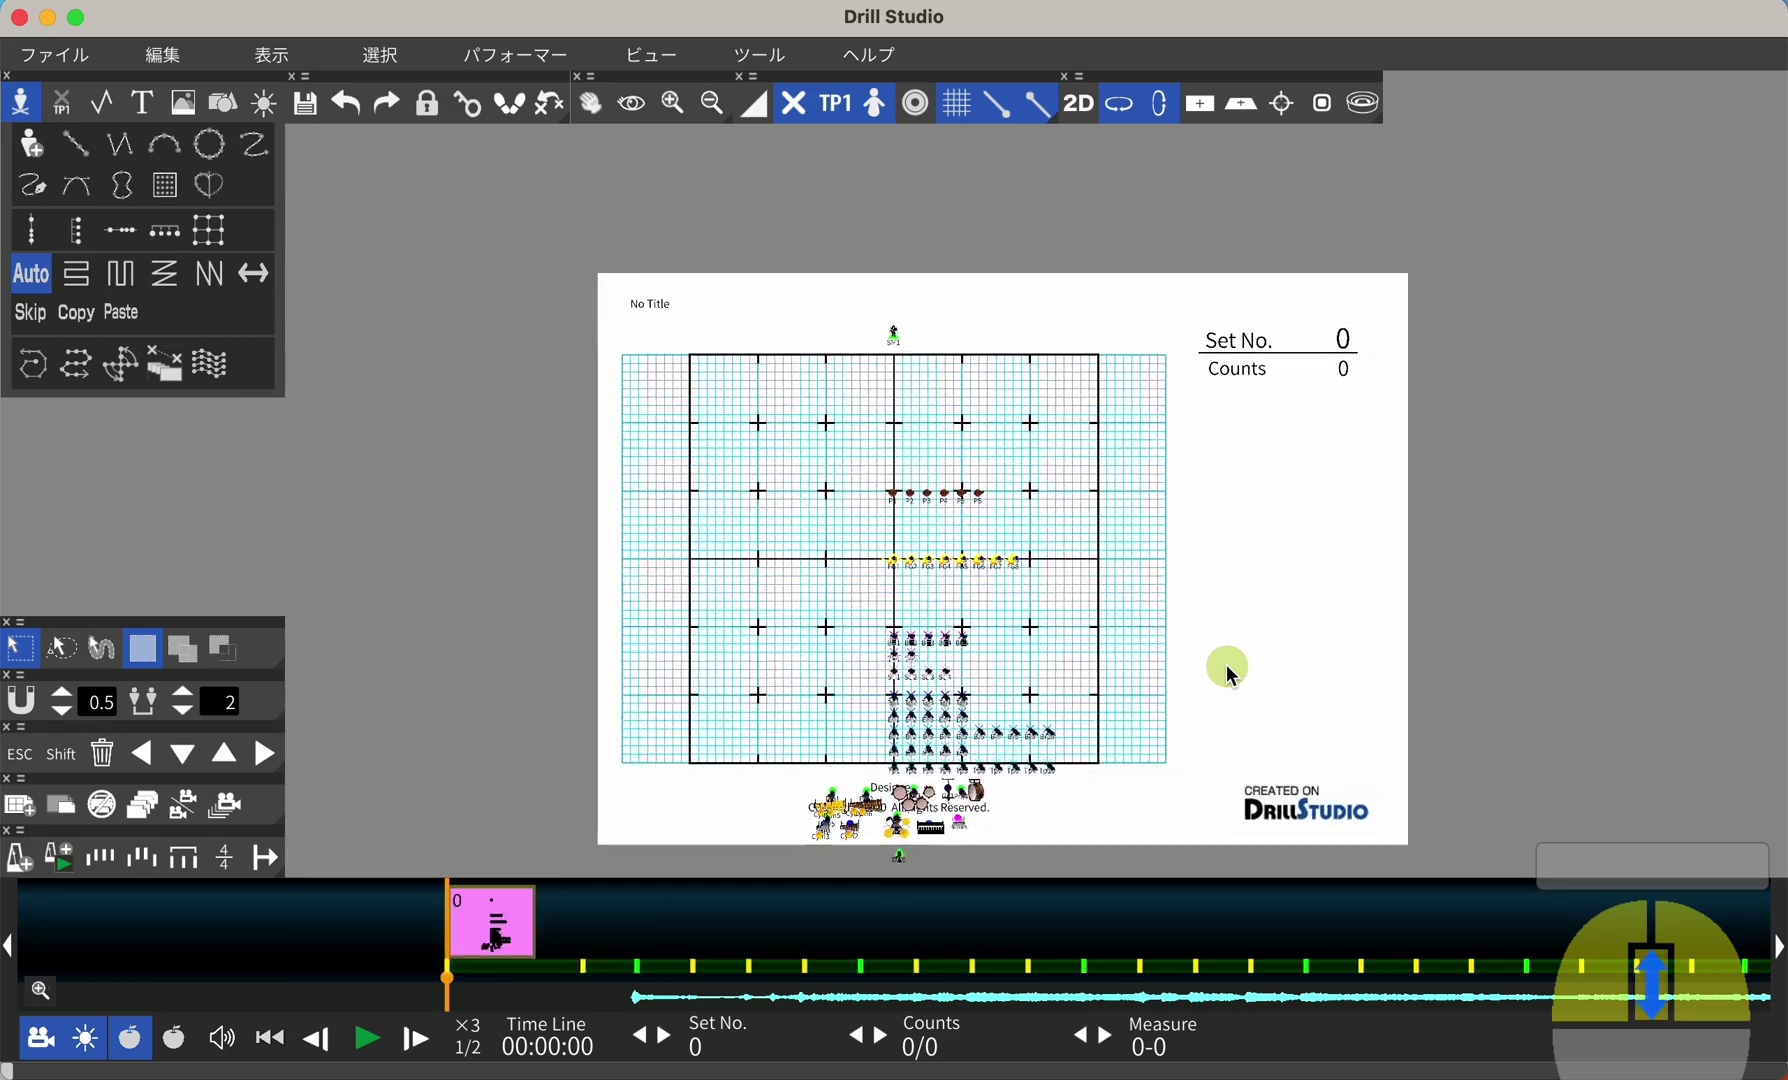
scroll("down", 3)
scroll("up", 3)
middle_click(1235, 675)
middle_click(1235, 675)
middle_click(1235, 675)
middle_click(1235, 675)
middle_click(1235, 675)
middle_click(1235, 675)
middle_click(1235, 675)
middle_click(1235, 675)
middle_click(1235, 675)
middle_click(1235, 675)
middle_click(1235, 675)
middle_click(1235, 675)
middle_click(1235, 675)
middle_click(1235, 675)
middle_click(1235, 675)
middle_click(1235, 675)
middle_click(1235, 675)
middle_click(1235, 675)
middle_click(1235, 675)
middle_click(1235, 675)
middle_click(1235, 675)
middle_click(1235, 675)
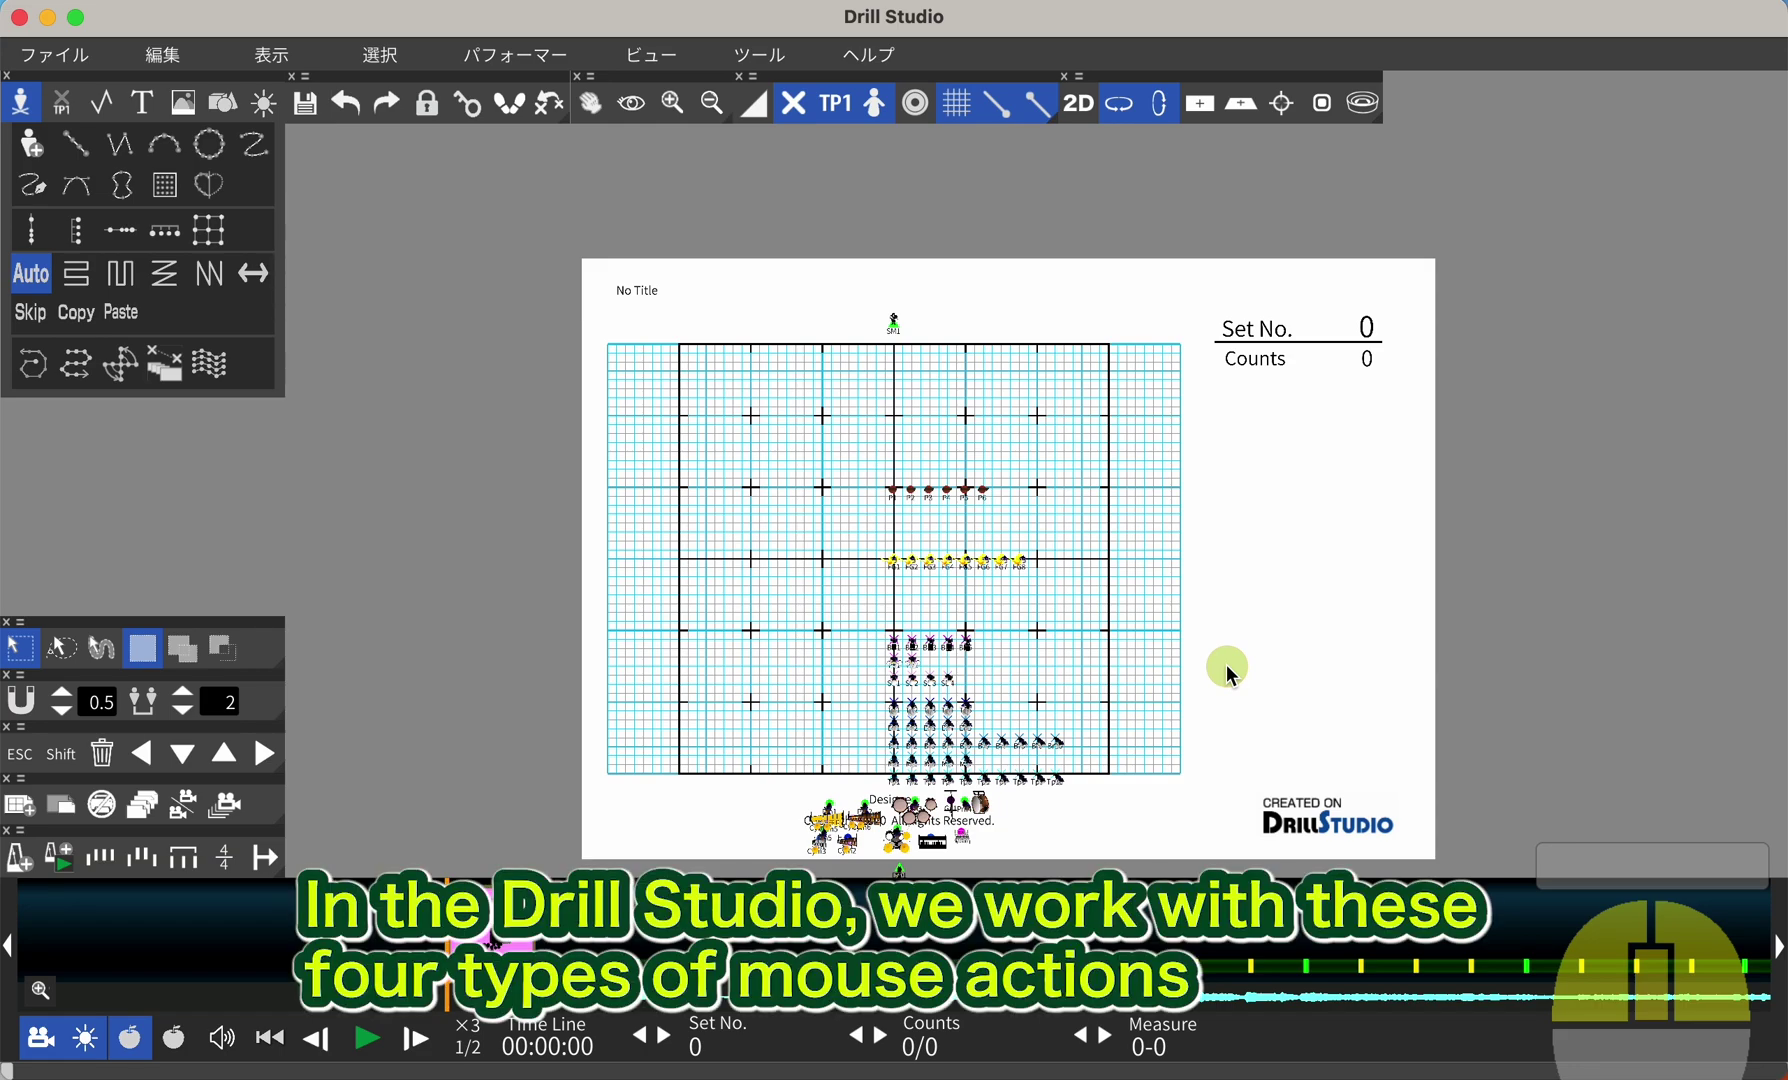
scroll("up", 3)
middle_click(1235, 675)
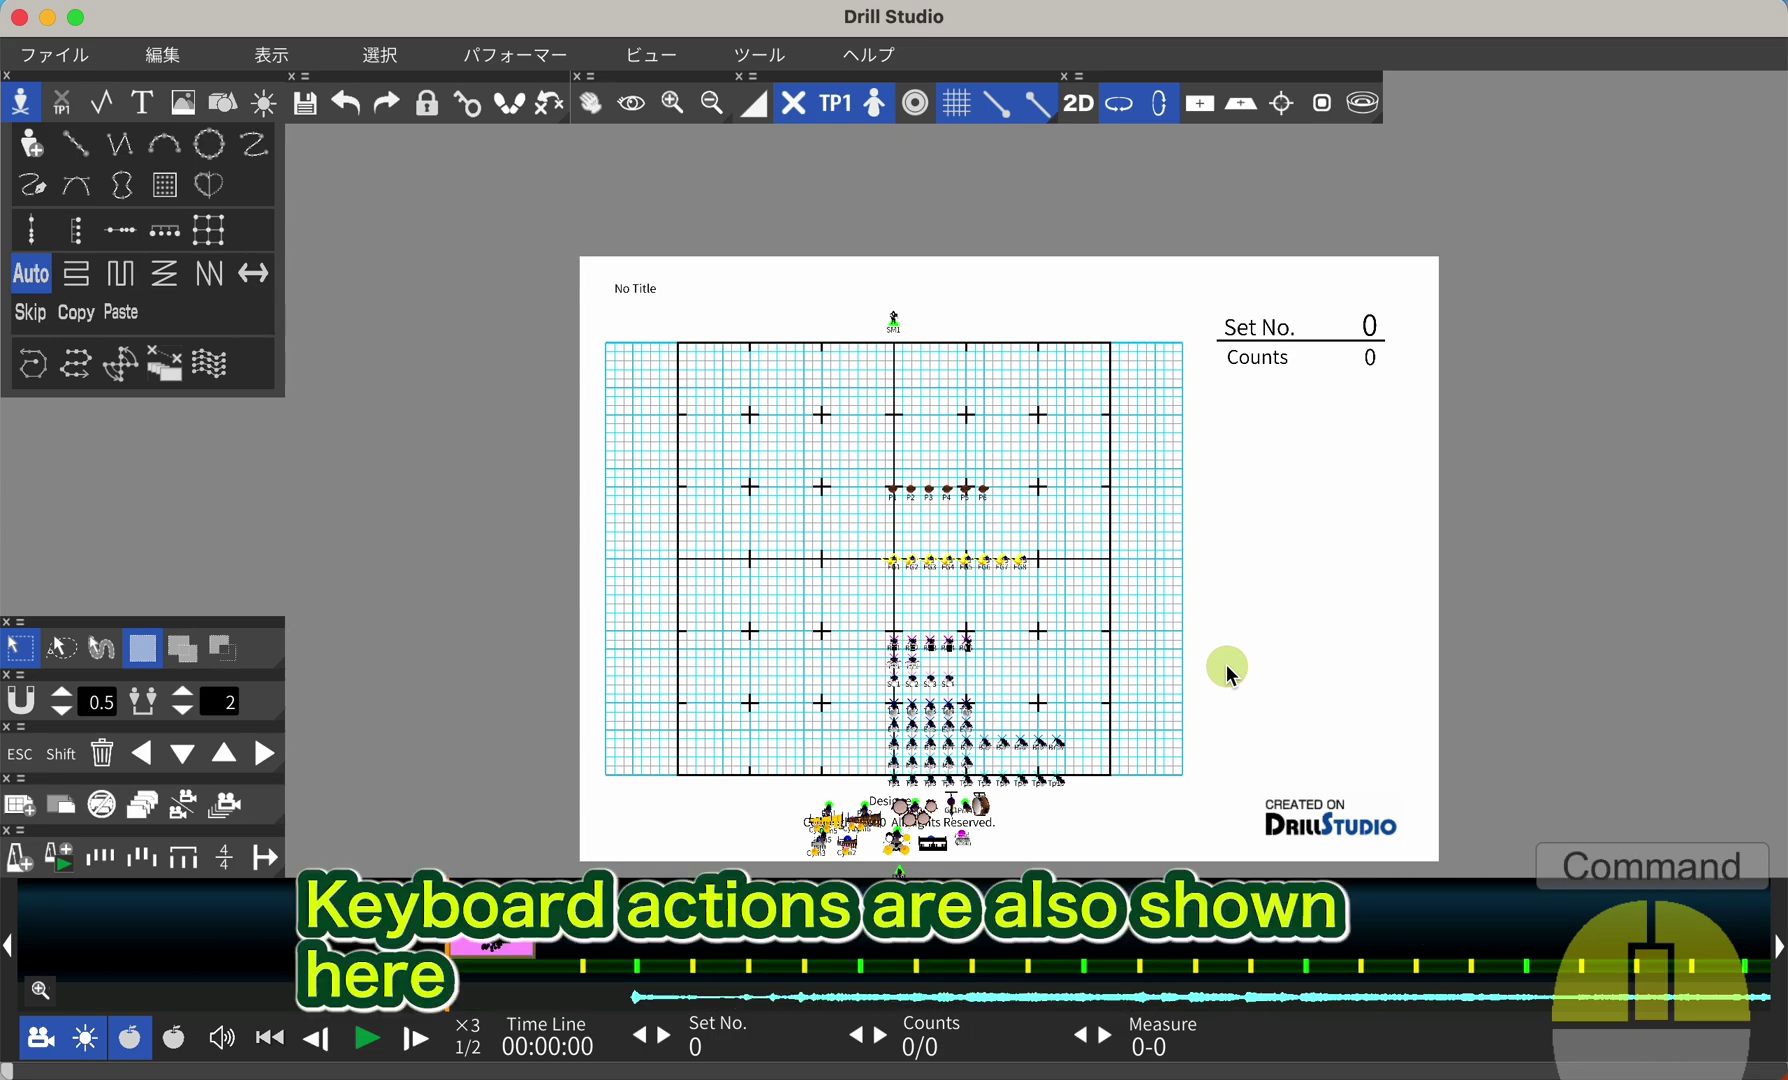
Show the key display, then zoom in so performer markers and yard lines appear larger.
key("space")
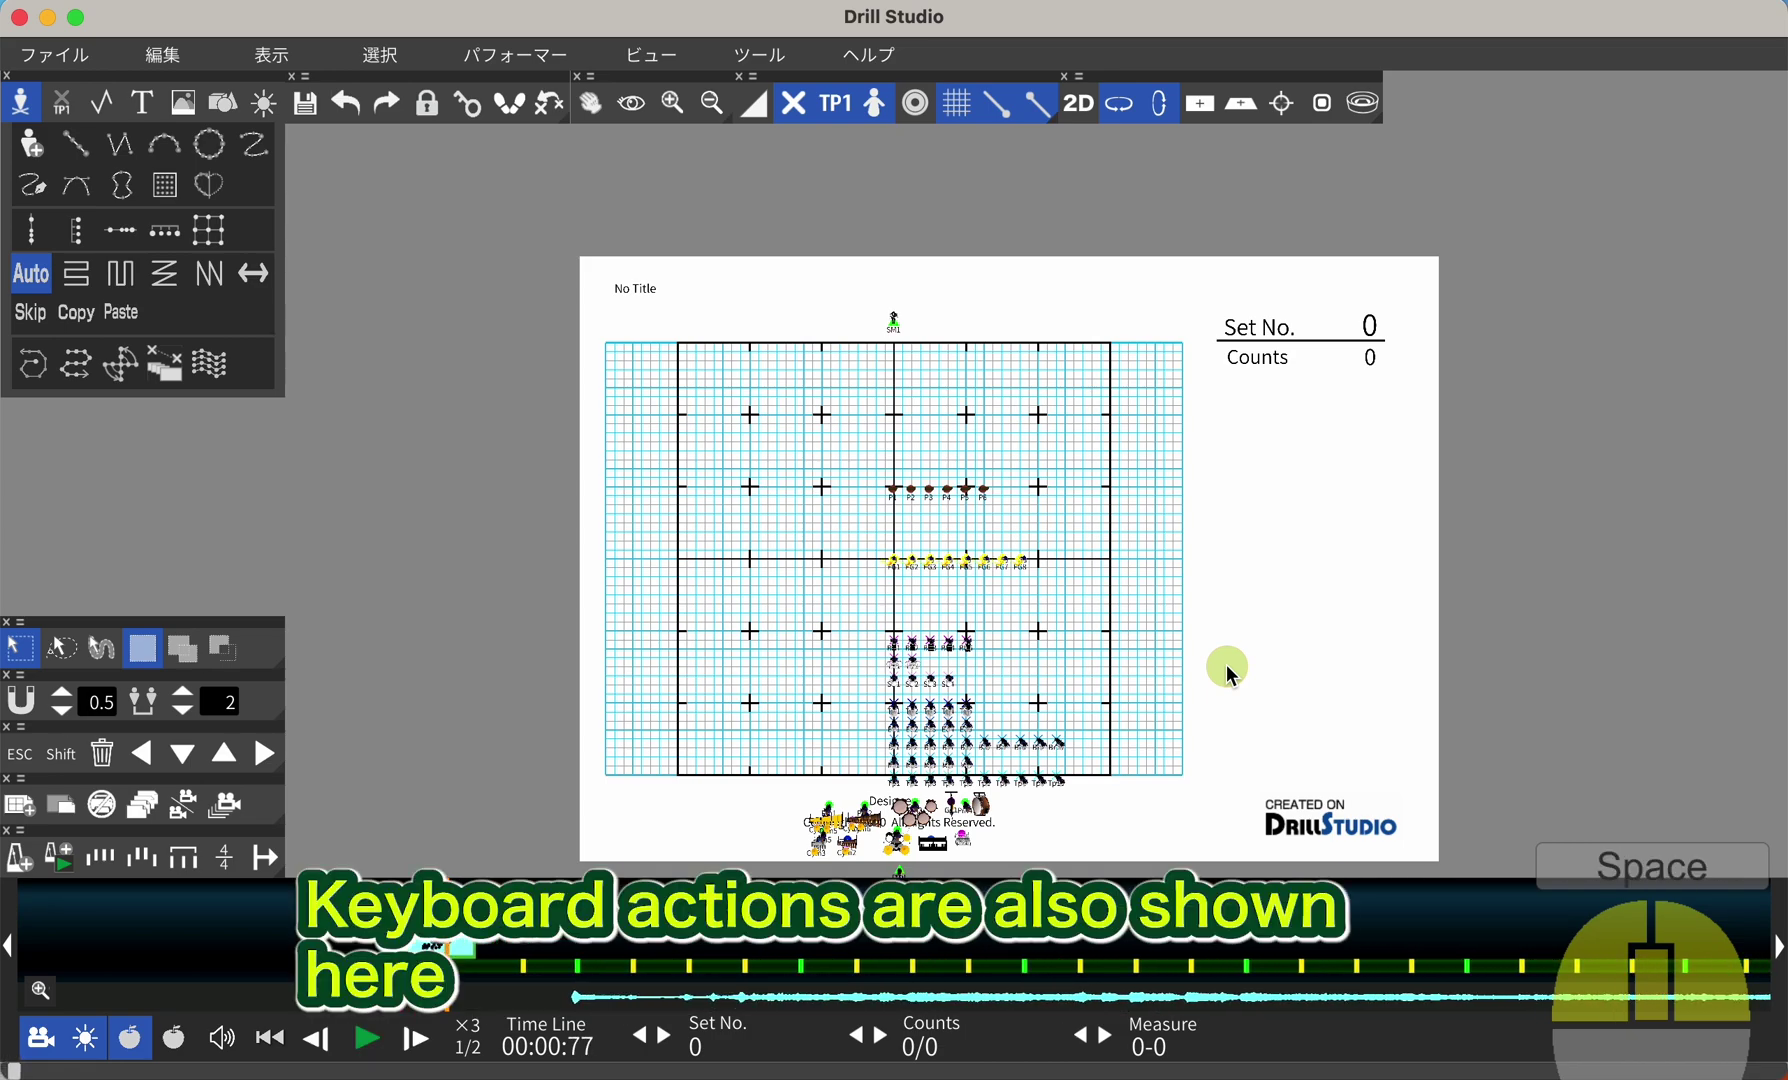
key("a")
key("a")
key("a")
key("a")
key("a")
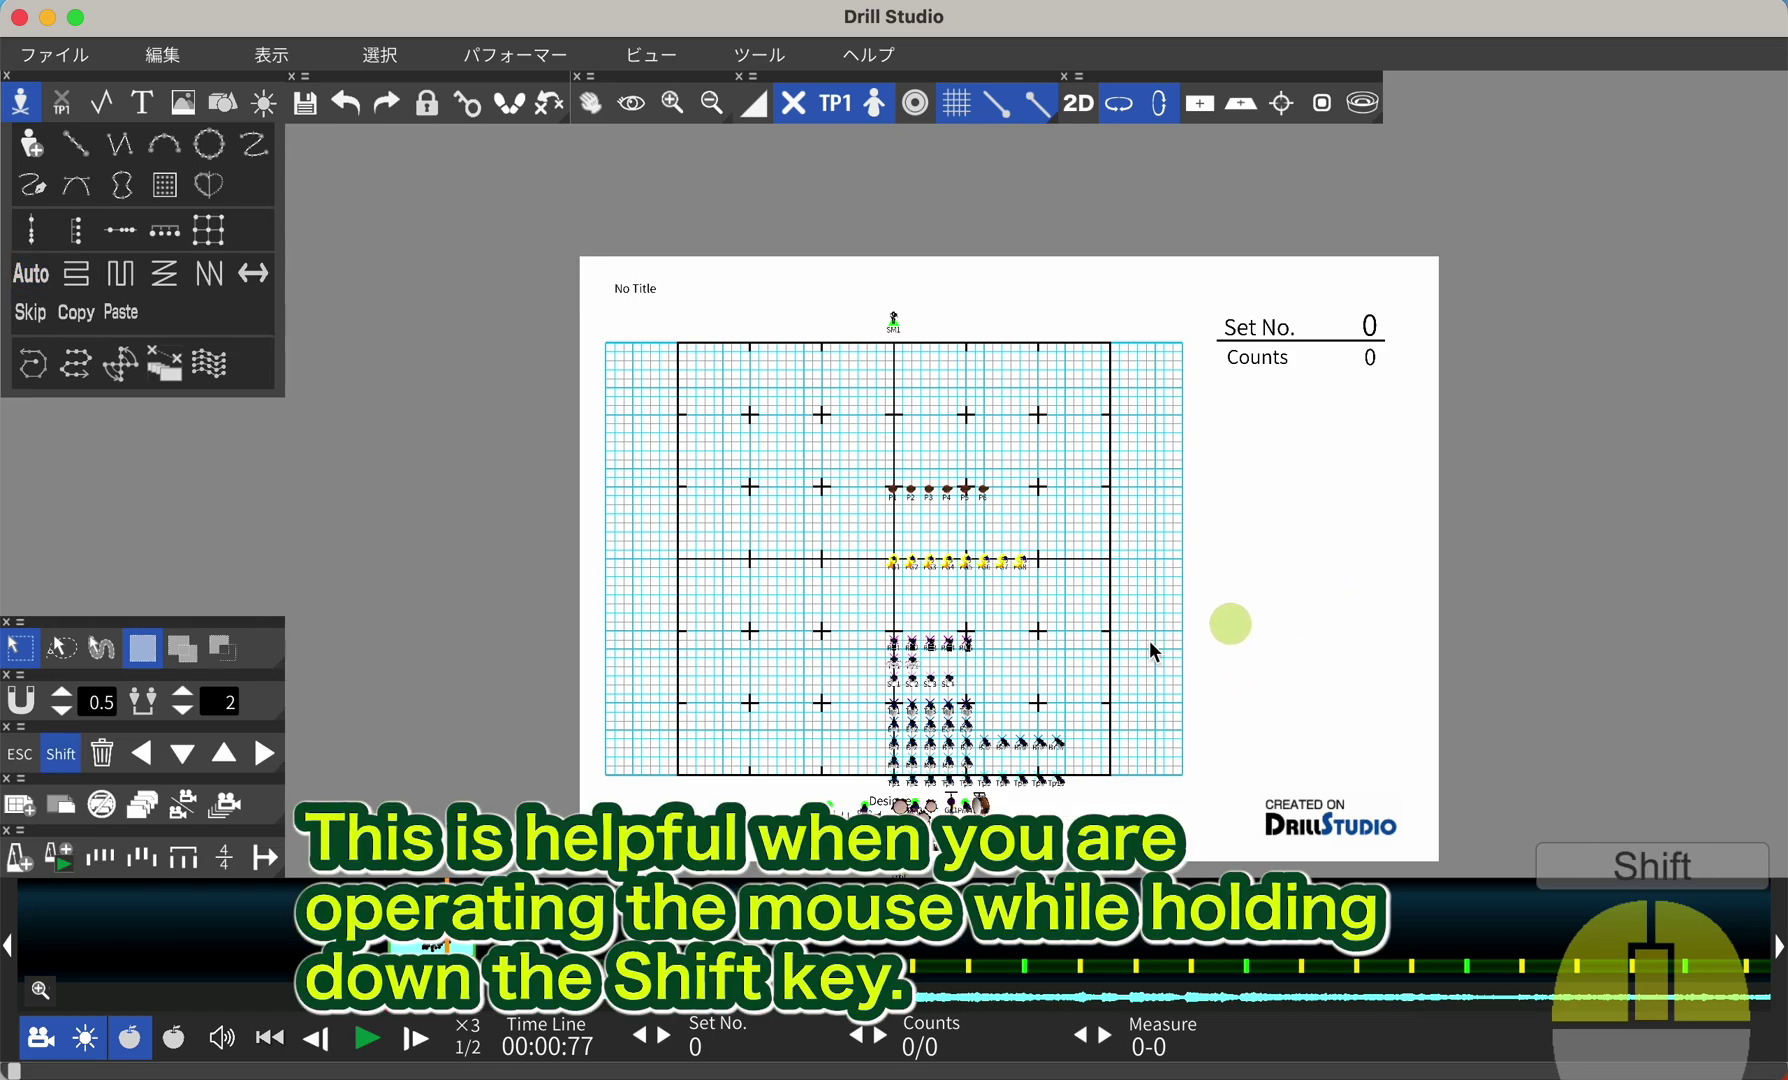
left_click_drag(1157, 650, 1127, 615)
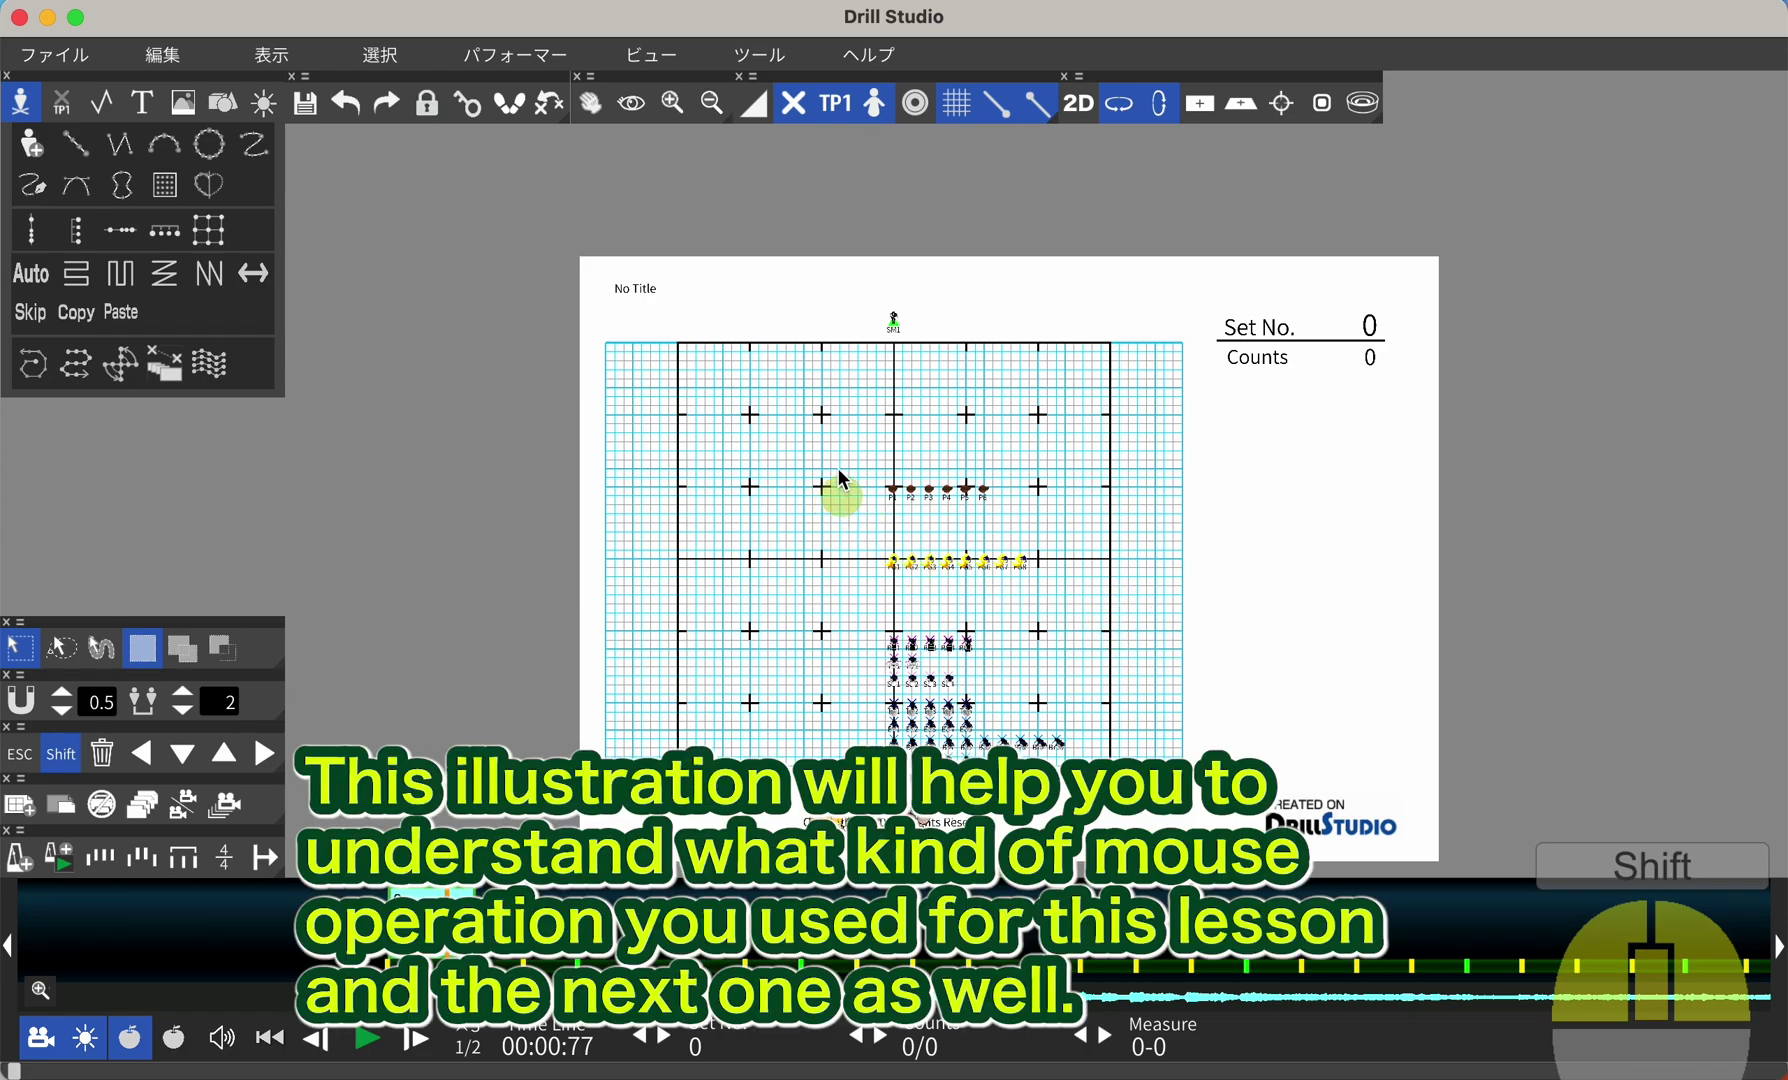
left_click(837, 467)
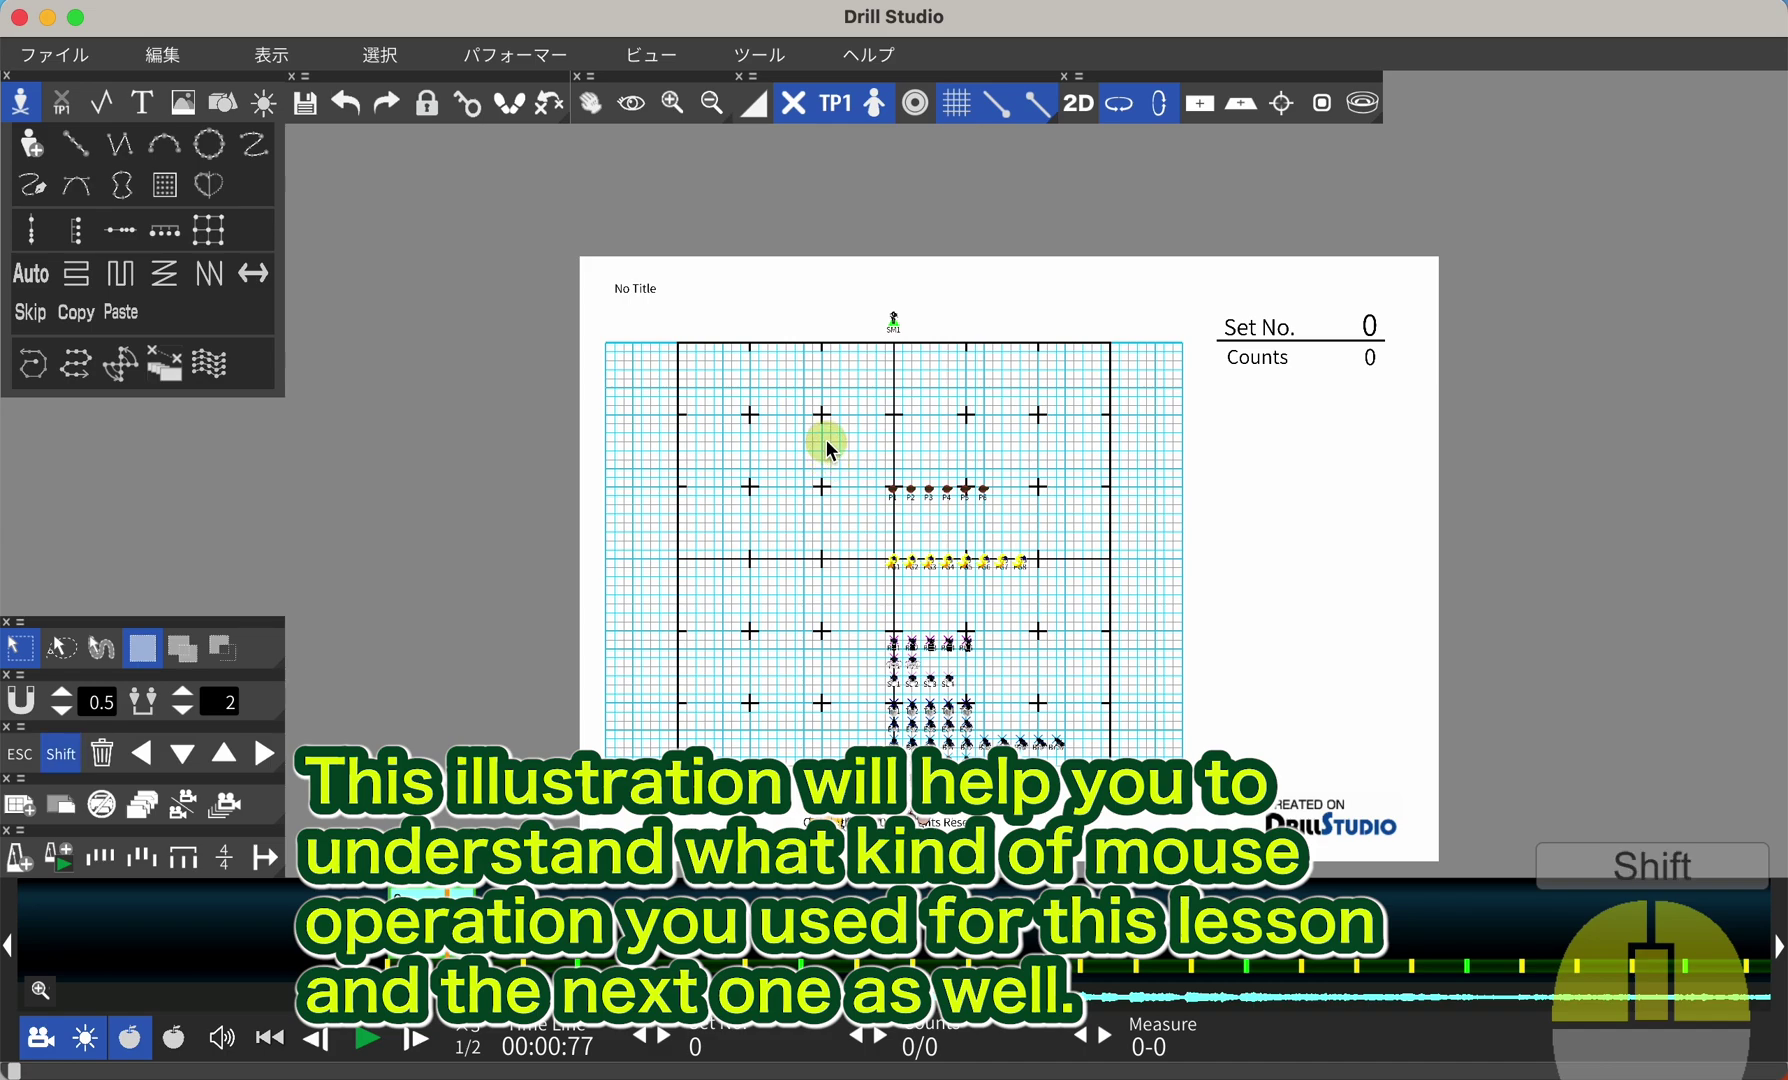
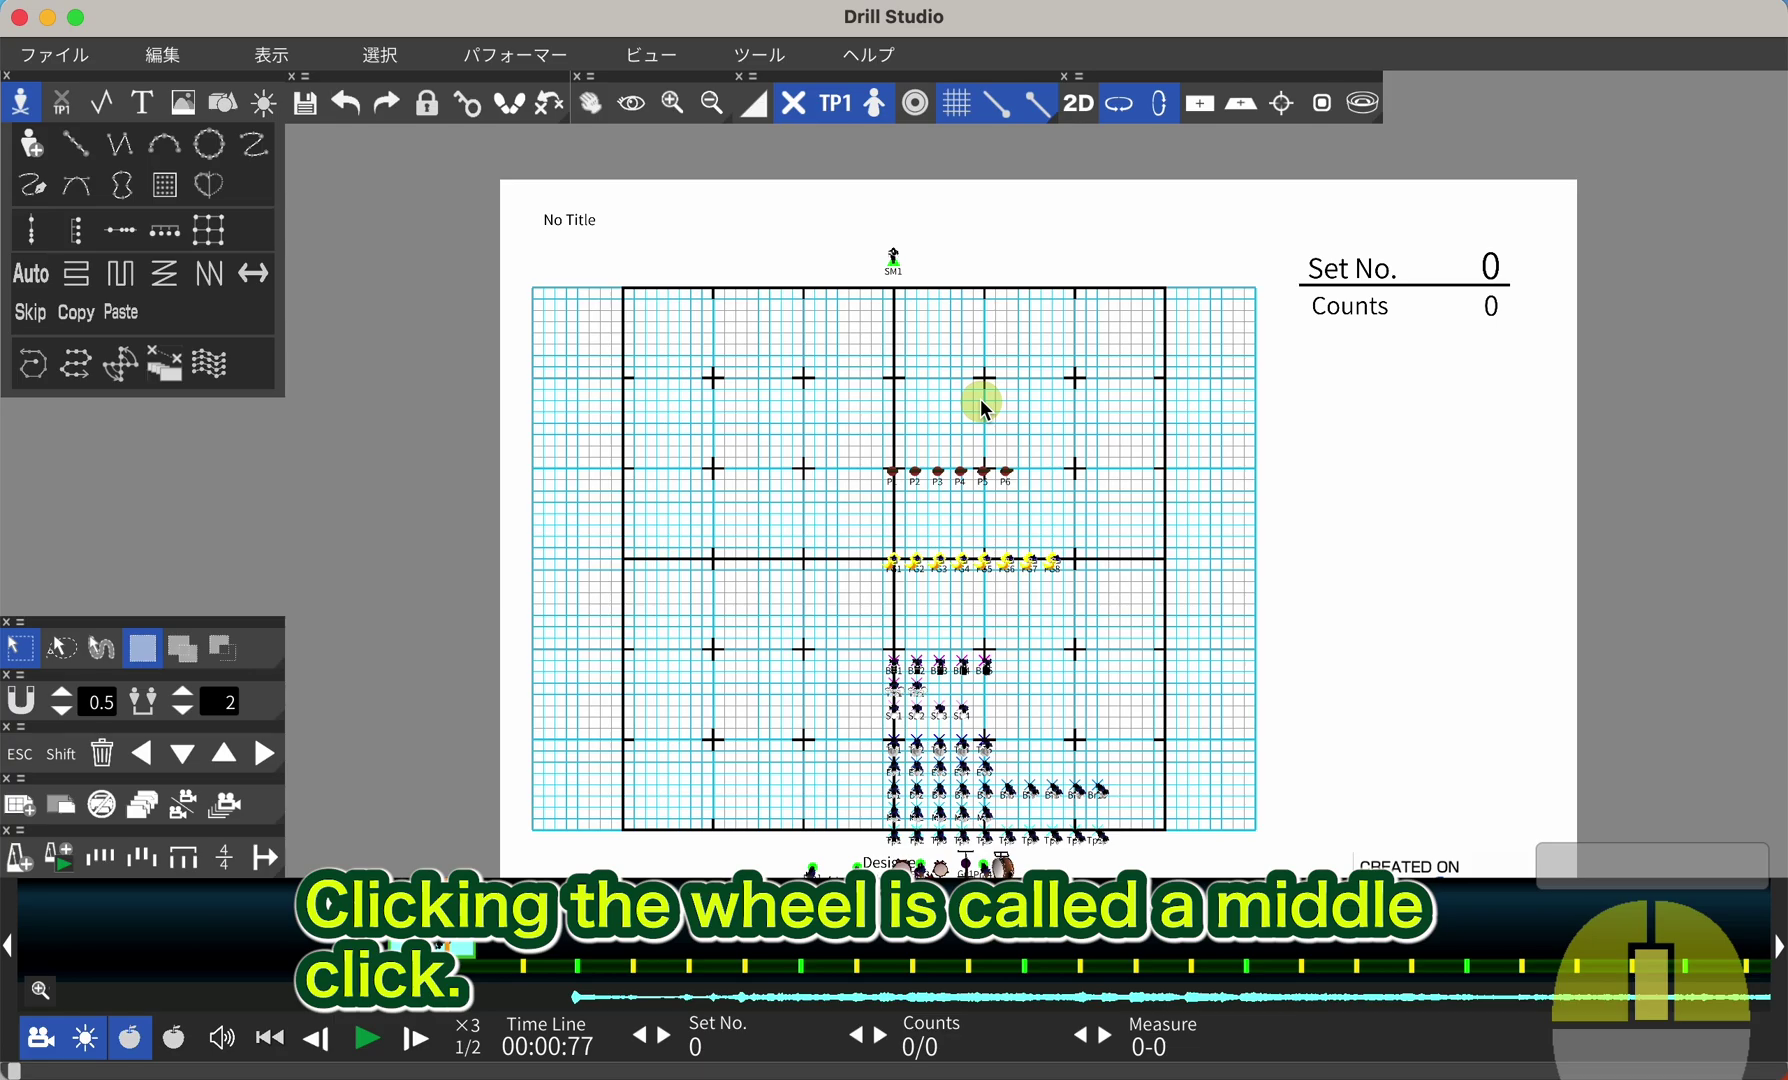
Pan the camera down to the lower rows and instrument area, then back toward the top.
left_click_drag(989, 409, 1398, 266)
left_click_drag(1319, 487, 826, 606)
left_click_drag(1037, 622, 1028, 374)
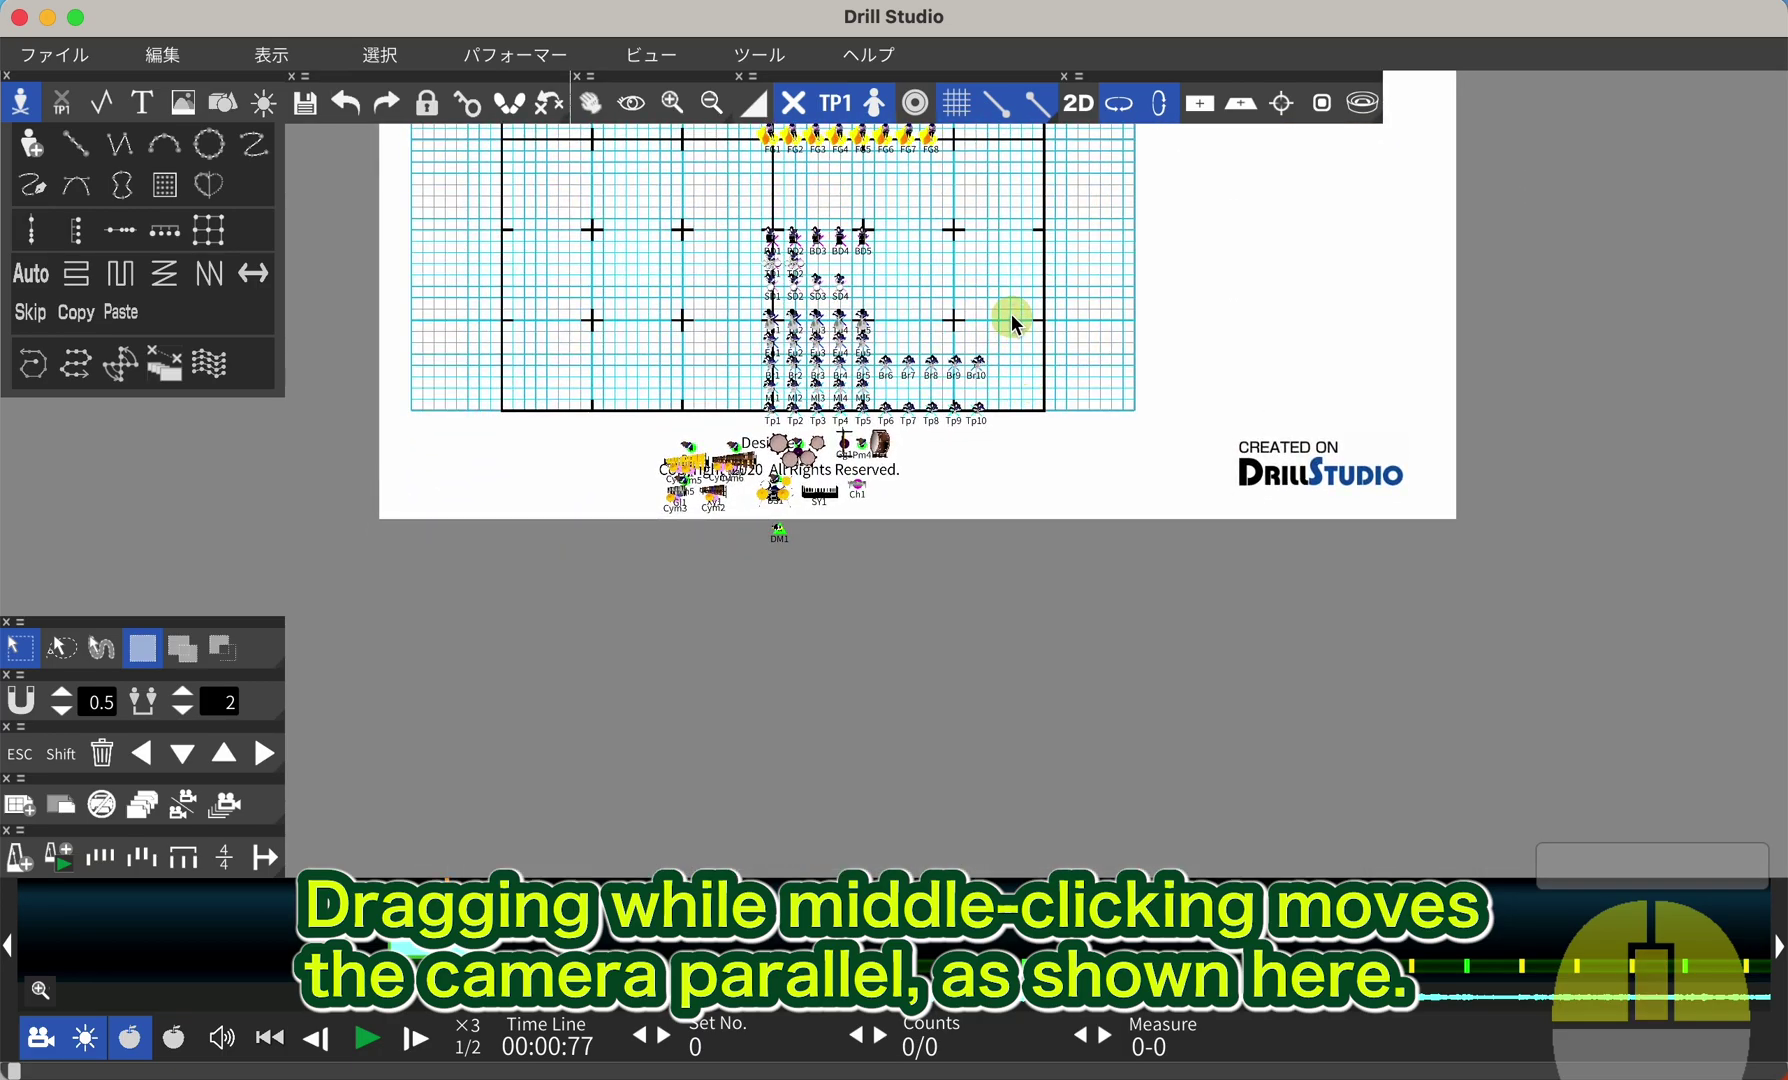
left_click_drag(1028, 312, 1329, 472)
left_click_drag(1105, 513, 674, 524)
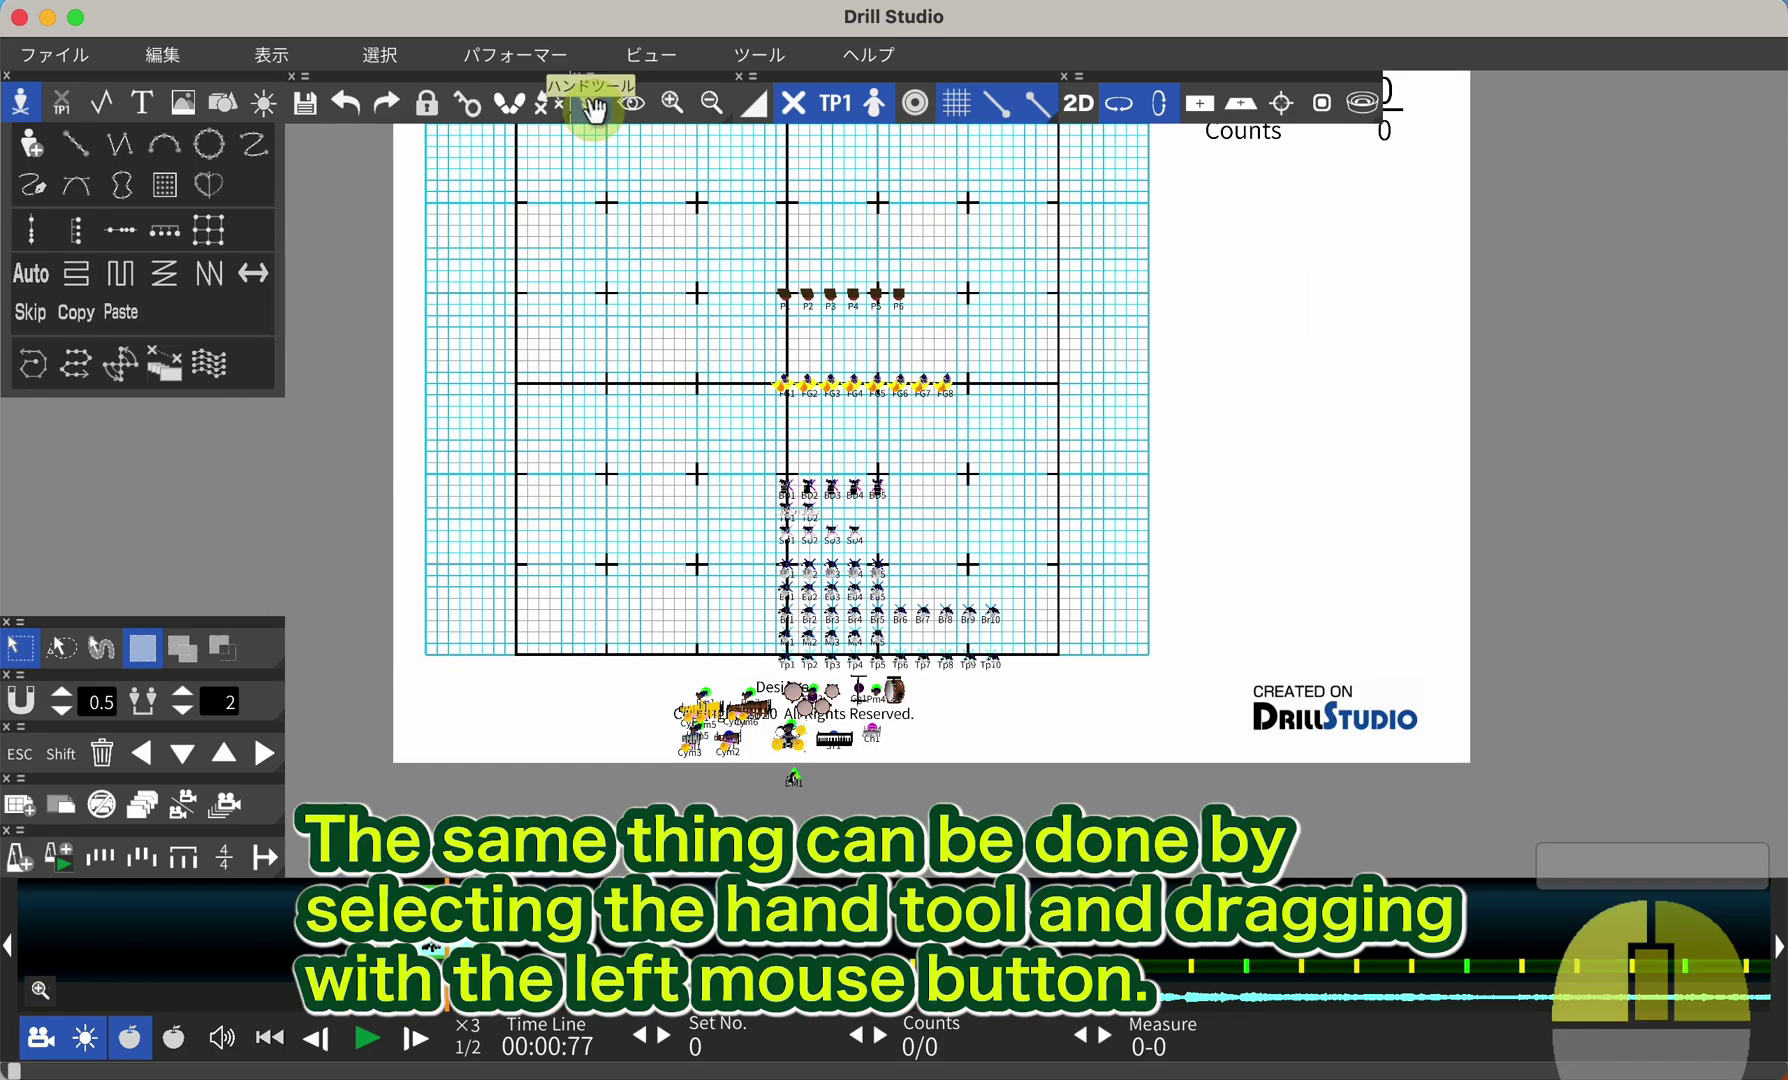
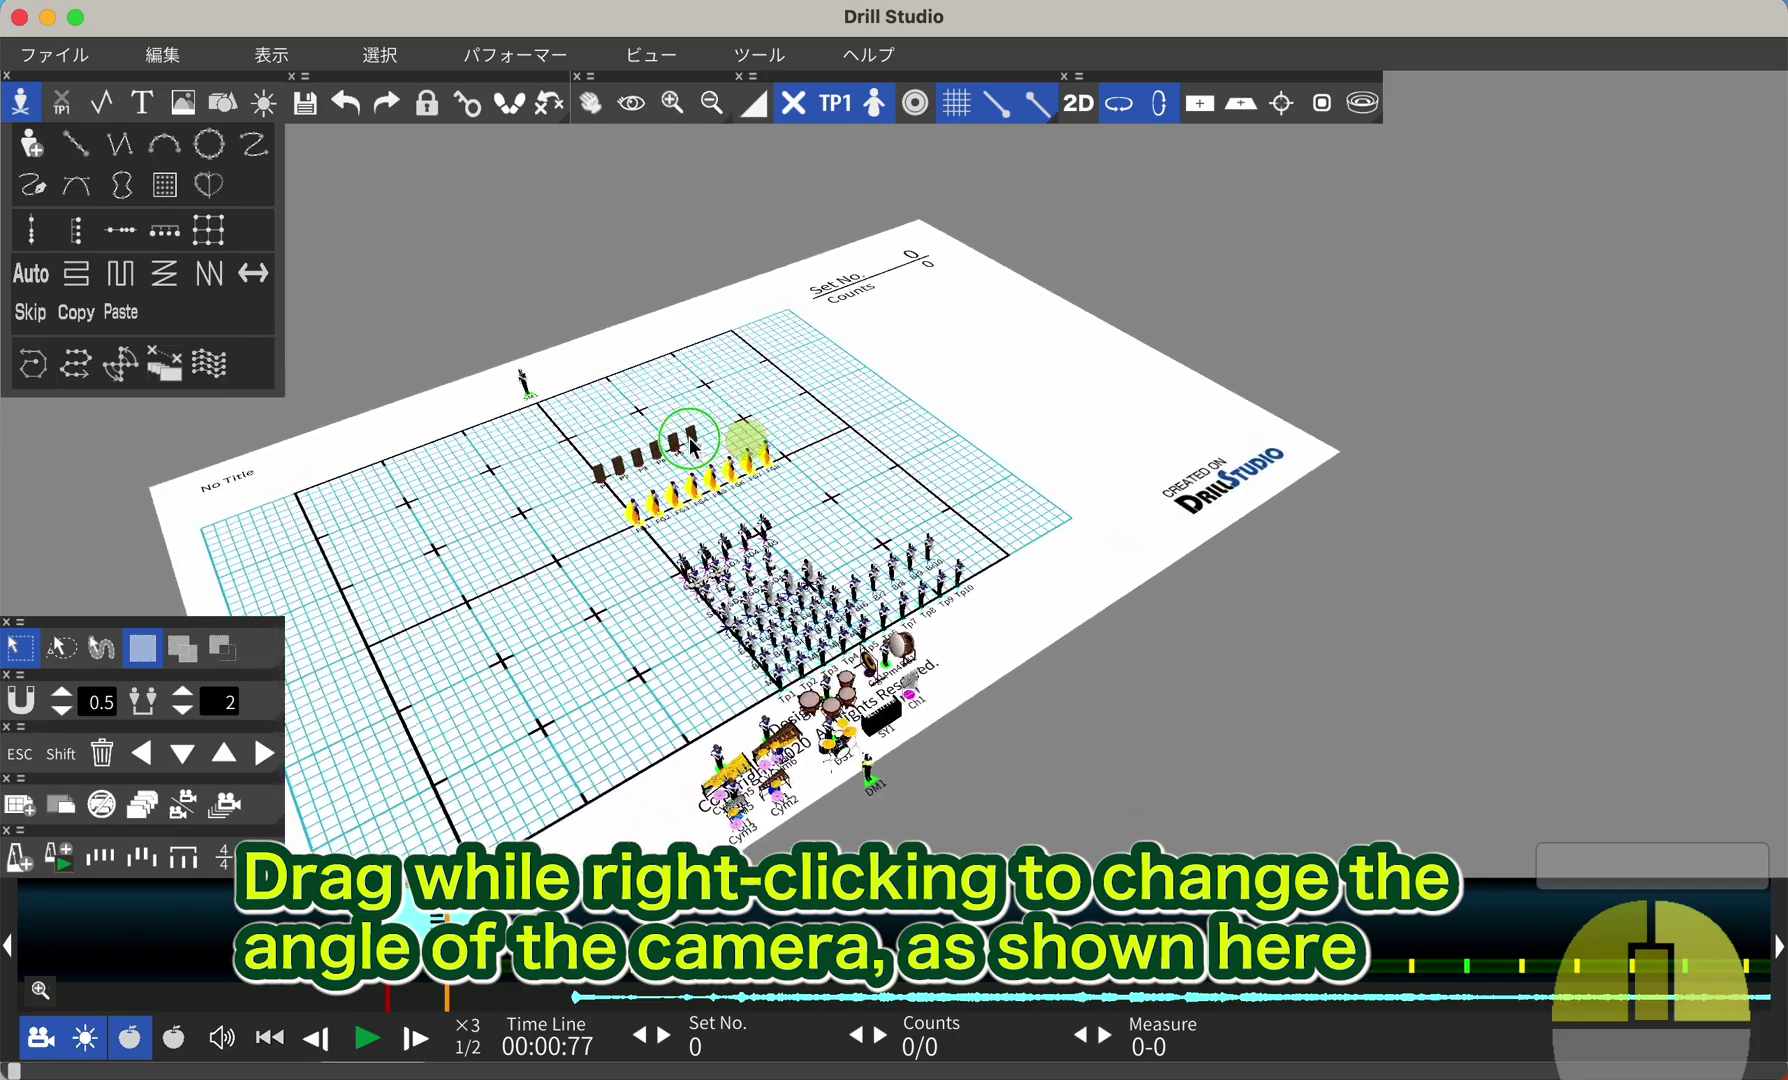
Tilt the camera into a perspective angle so performers appear standing on the field.
middle_click(566, 426)
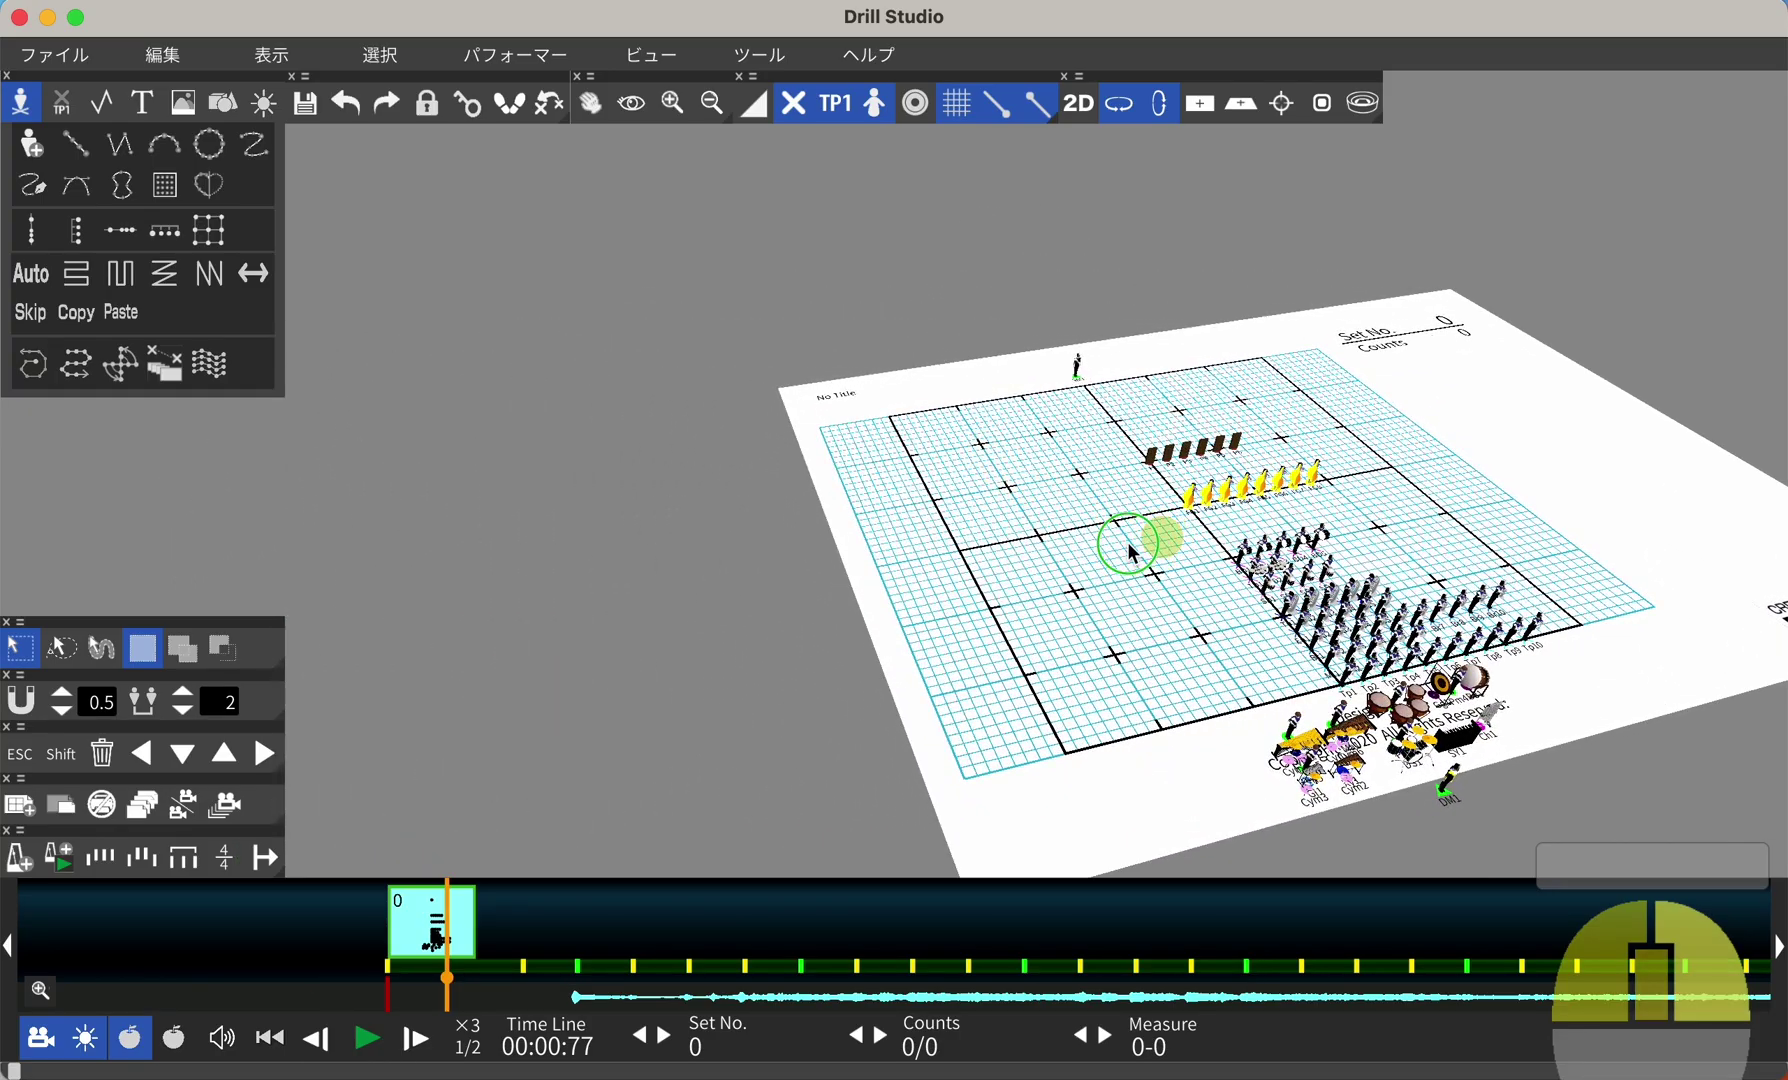
left_click_drag(1065, 553, 635, 117)
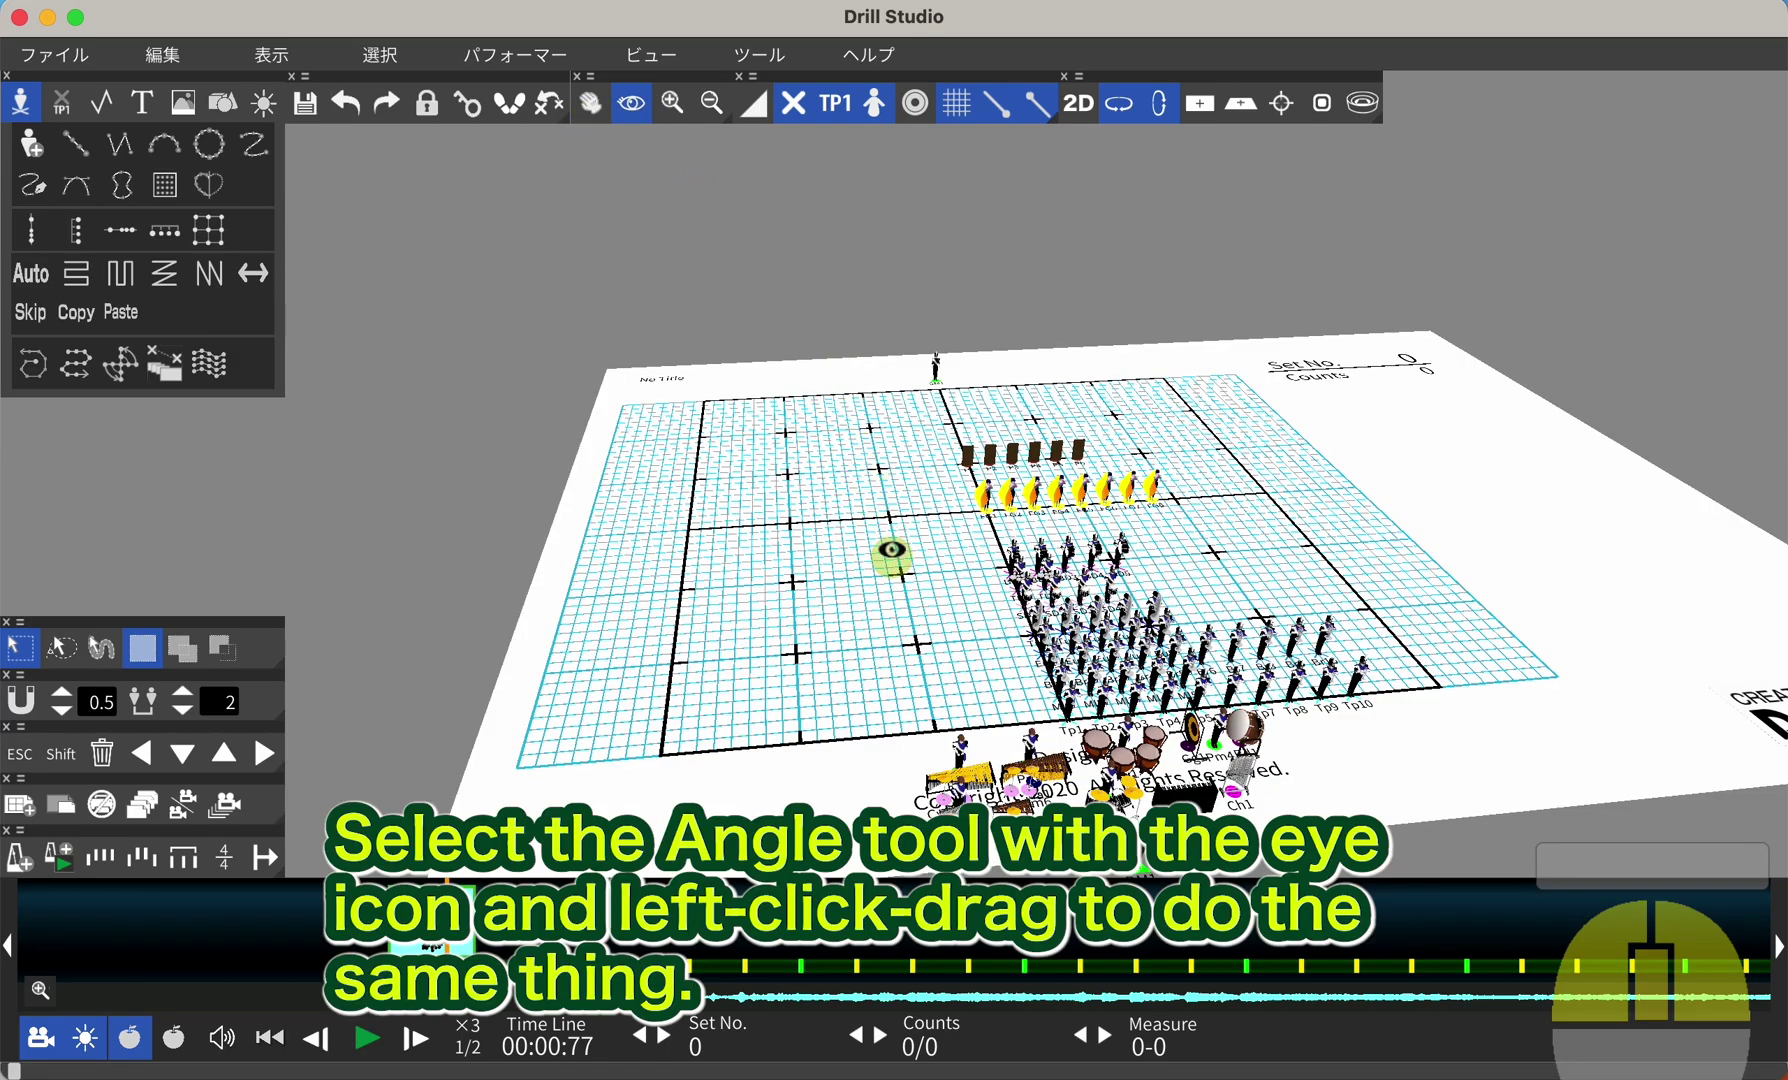
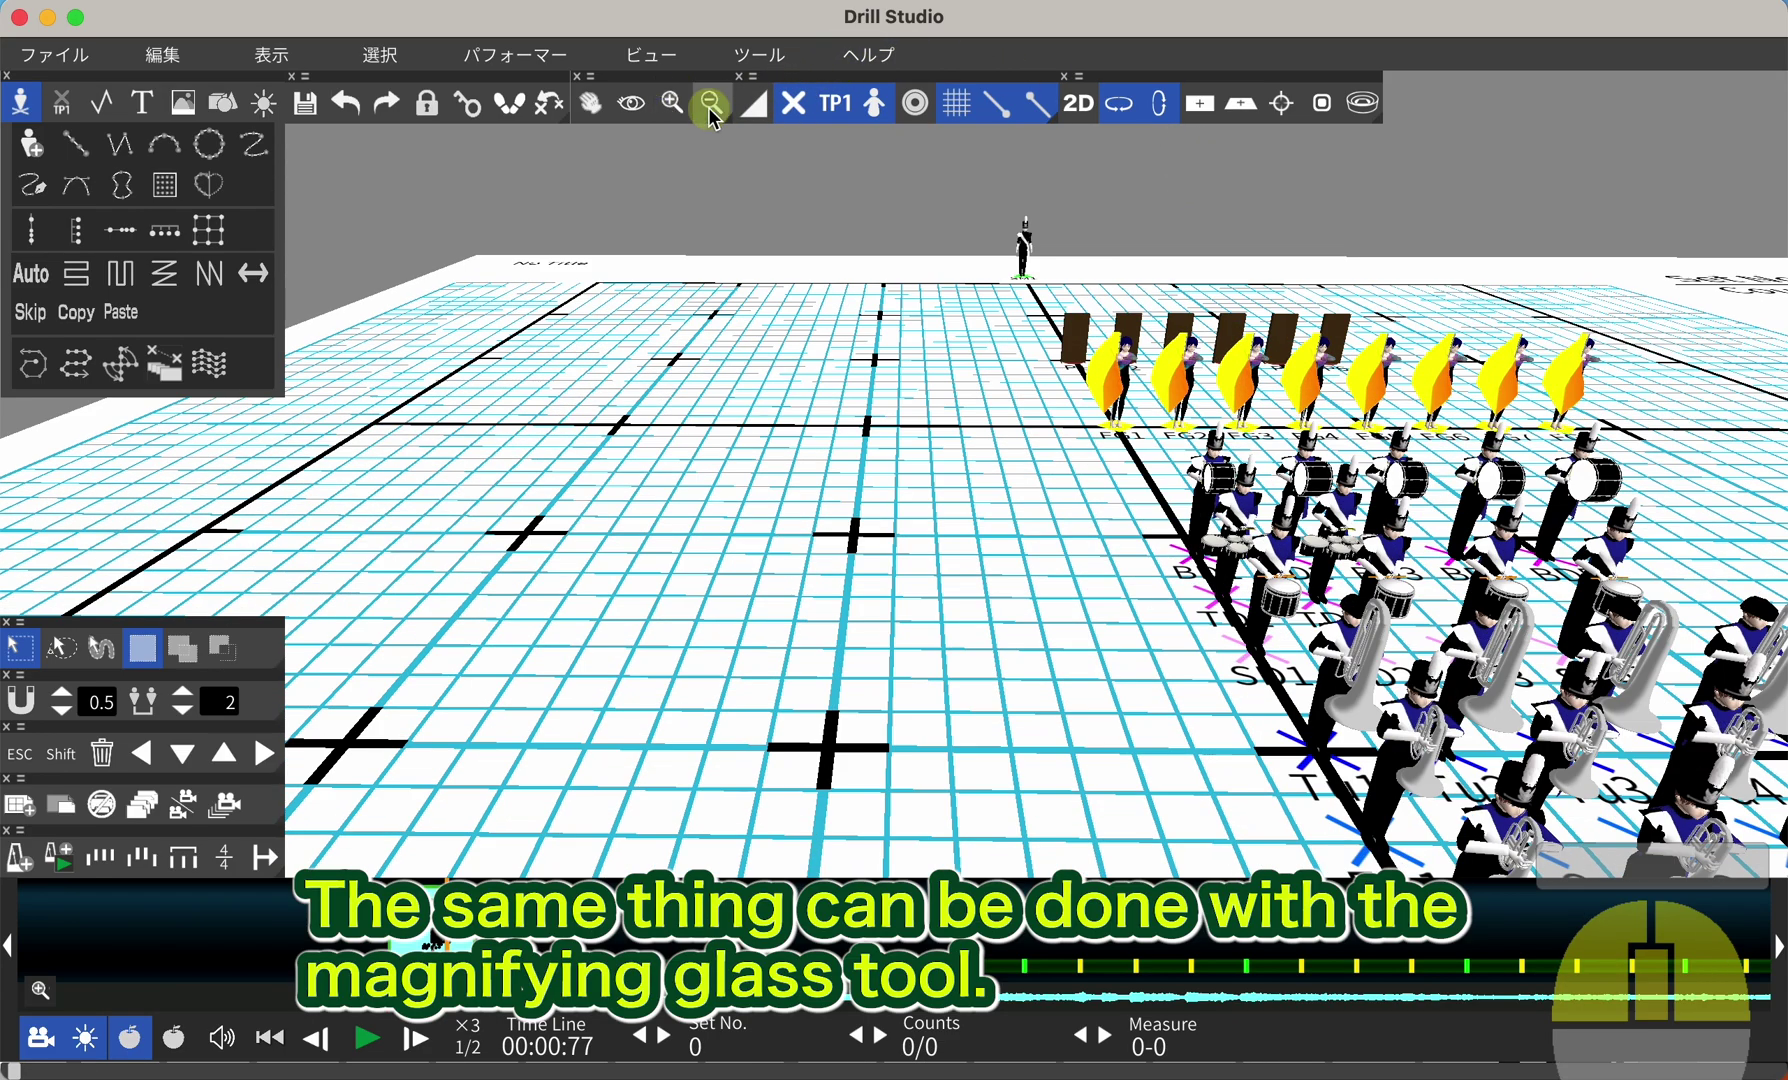
Zoom back out from the performer close-up toward the overhead view of the page.
left_click(717, 117)
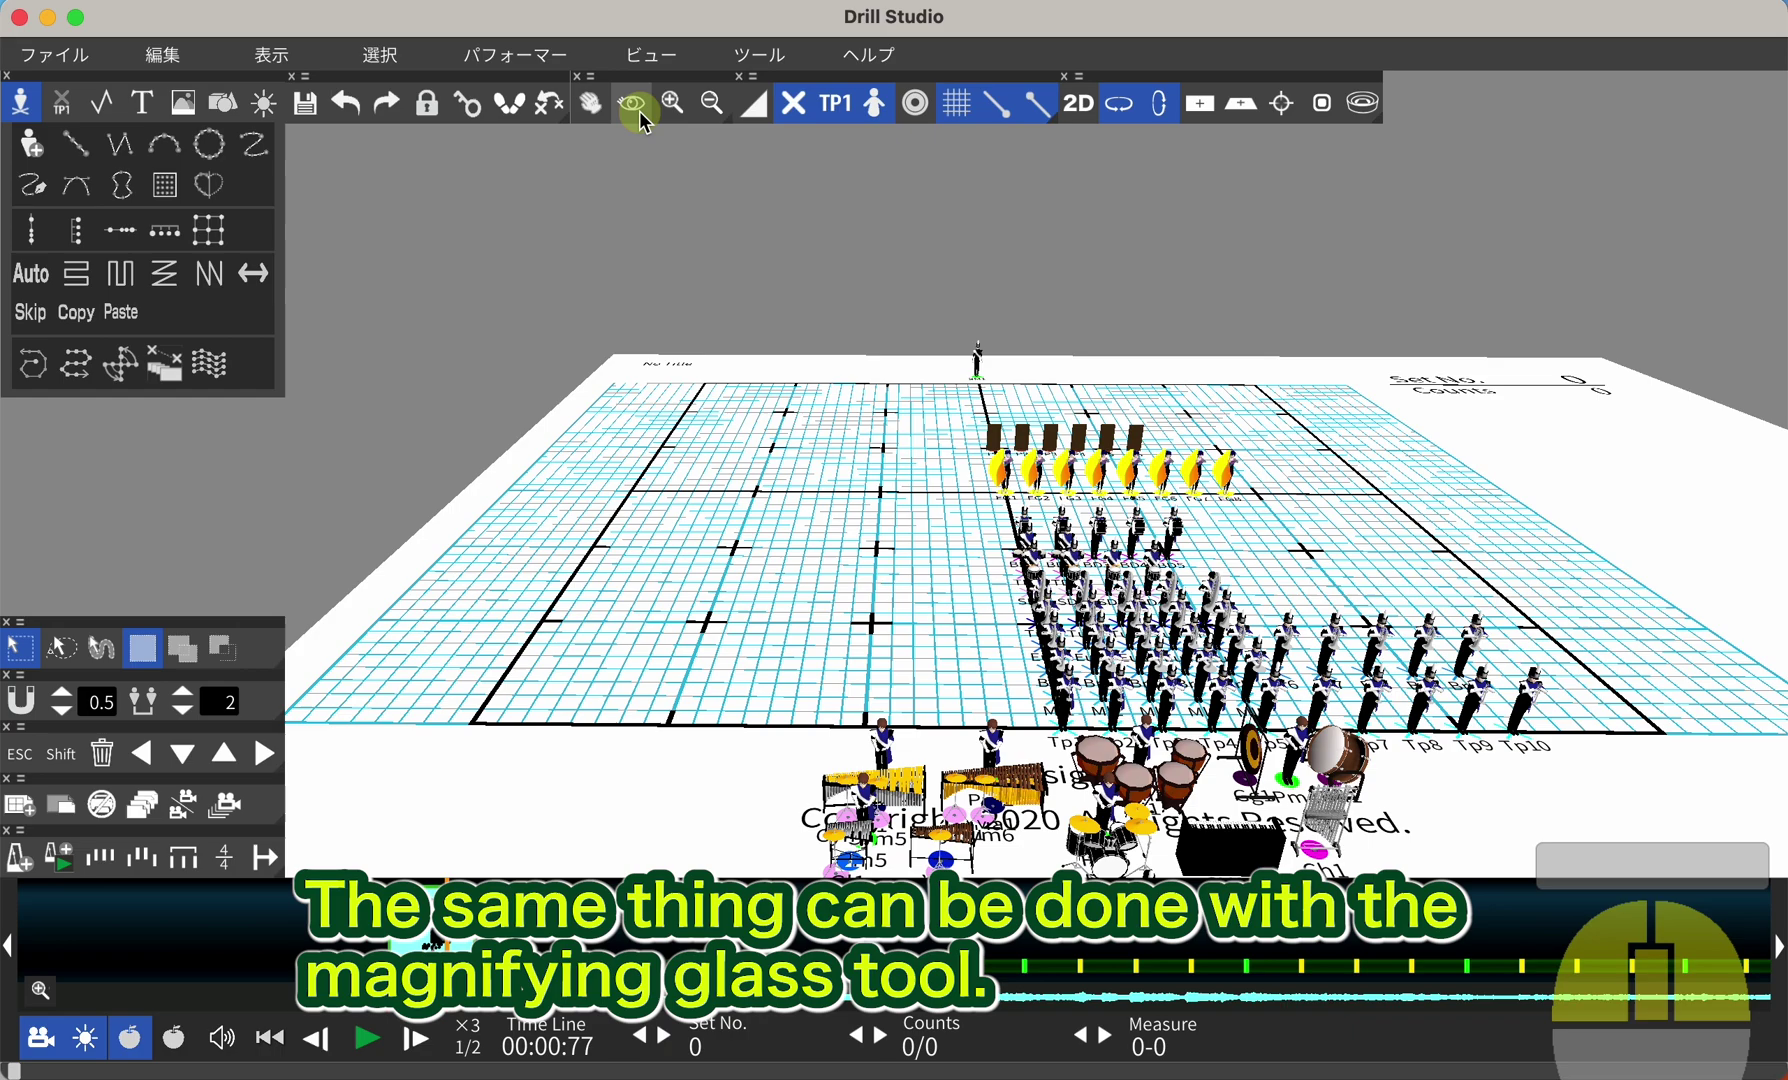
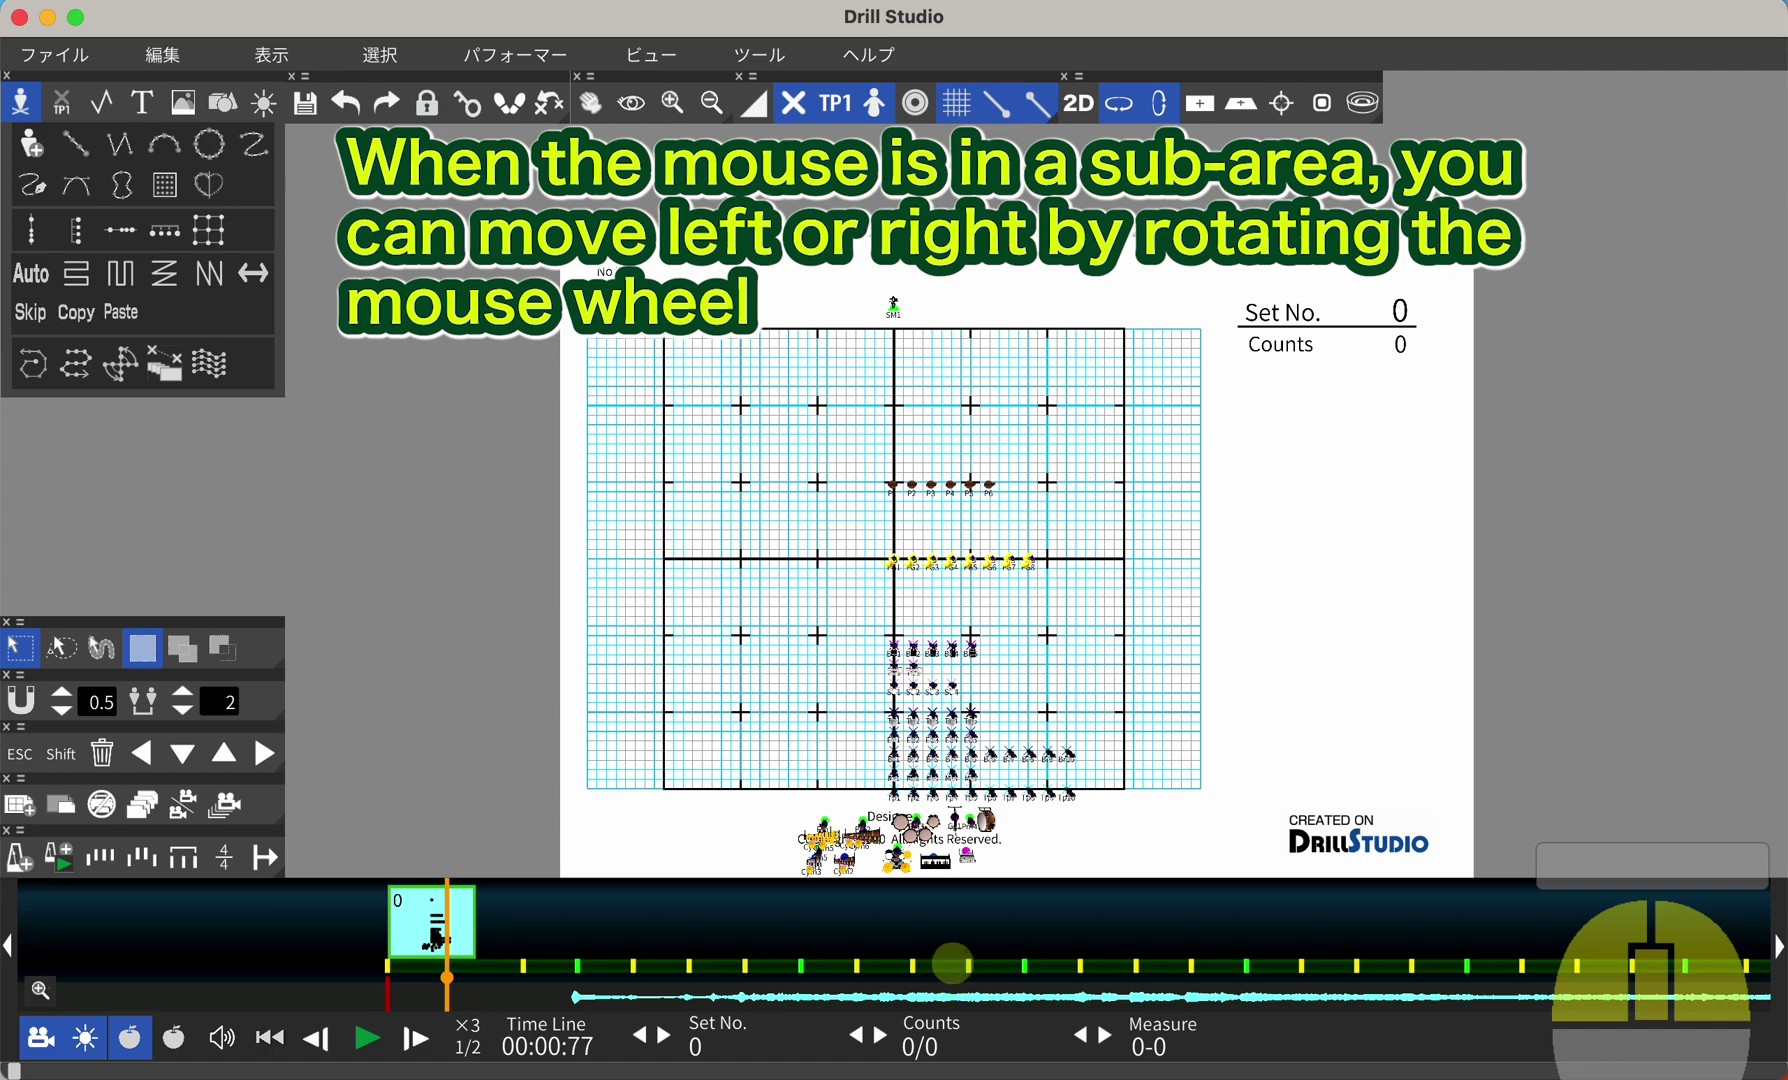
scroll("up", 3)
scroll("up", 3)
scroll("up", 3)
scroll("up", 3)
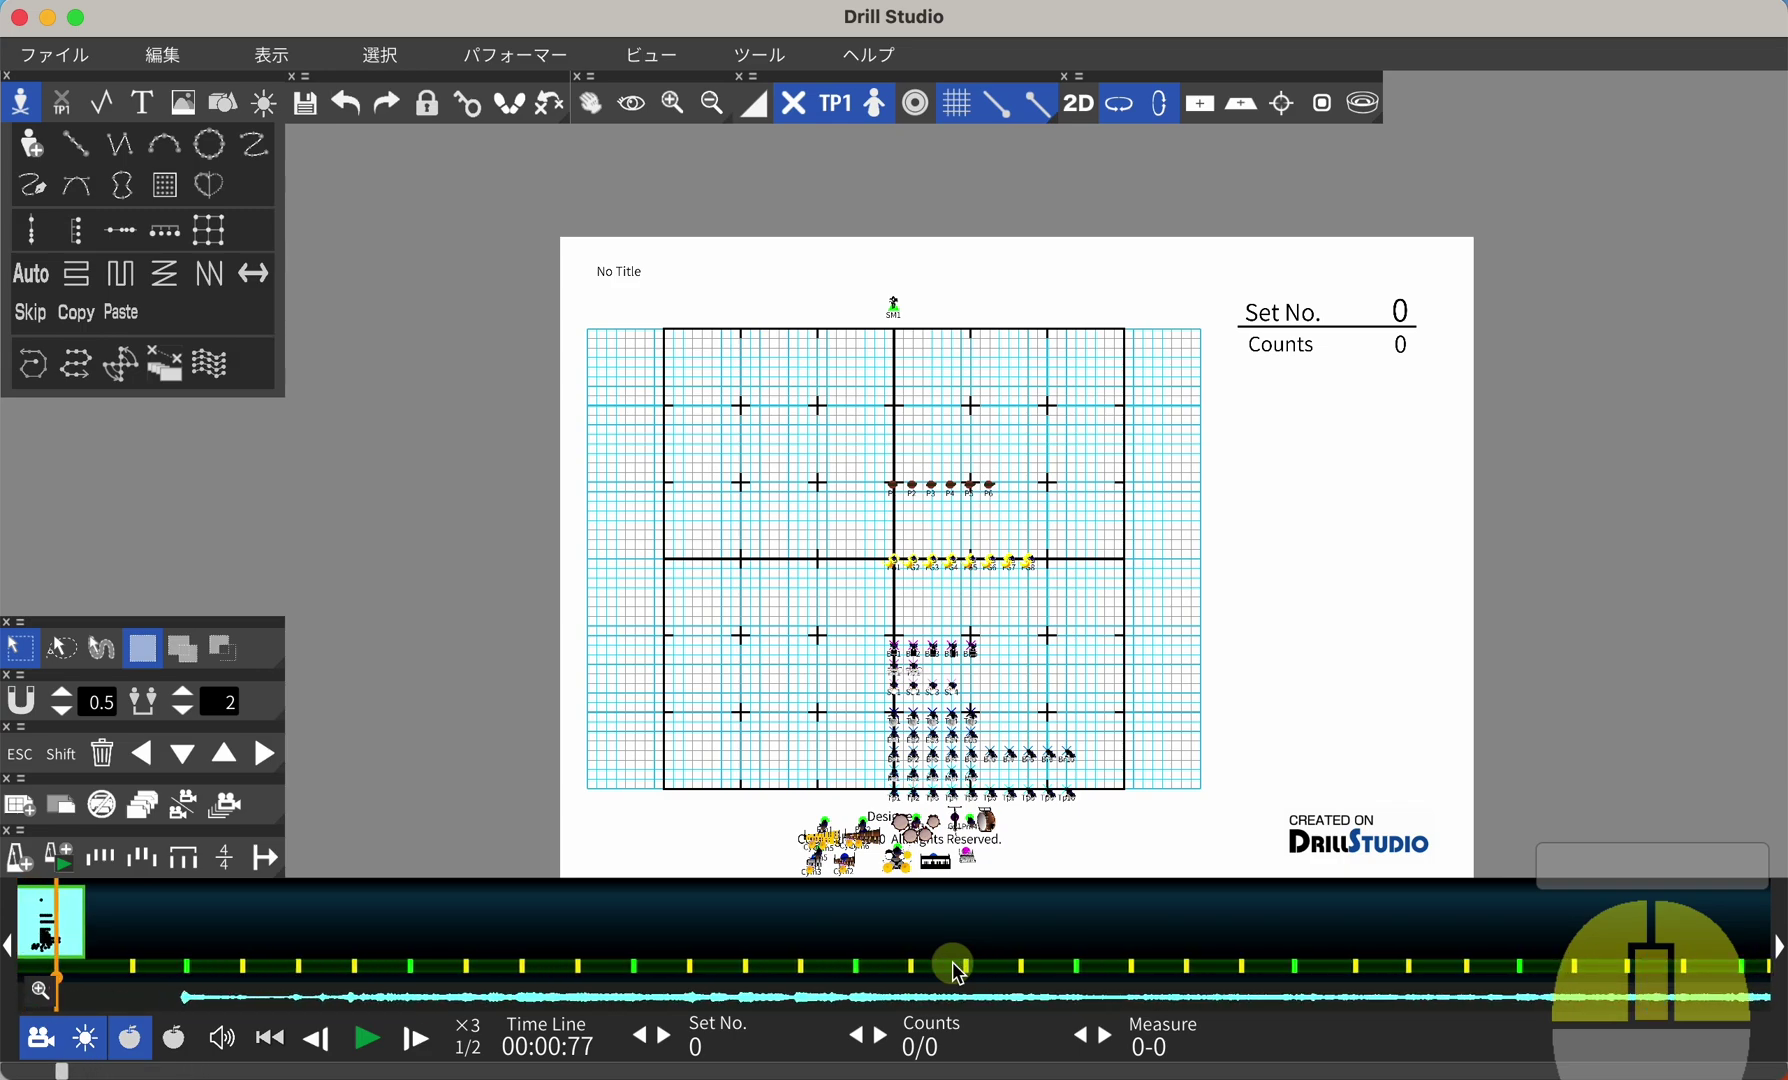
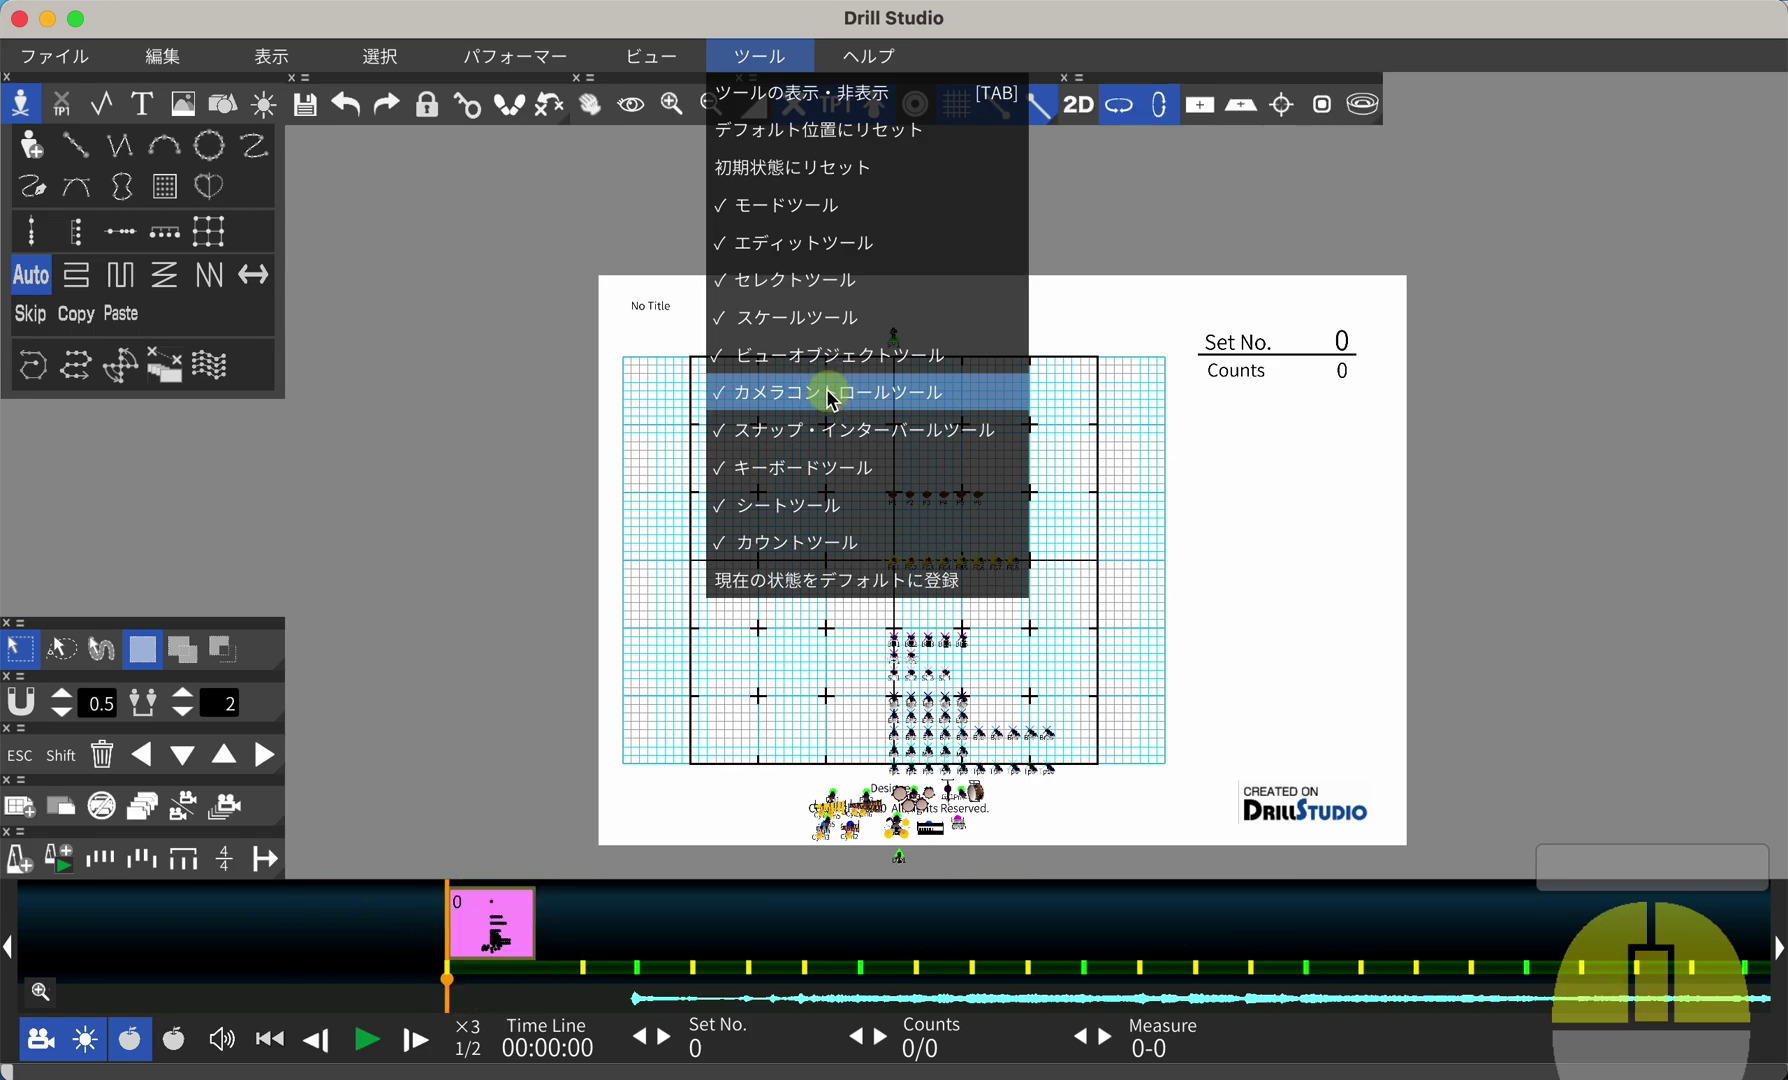
Detach the save/undo toolbox and stretch a tool palette wider over the field.
left_click(835, 400)
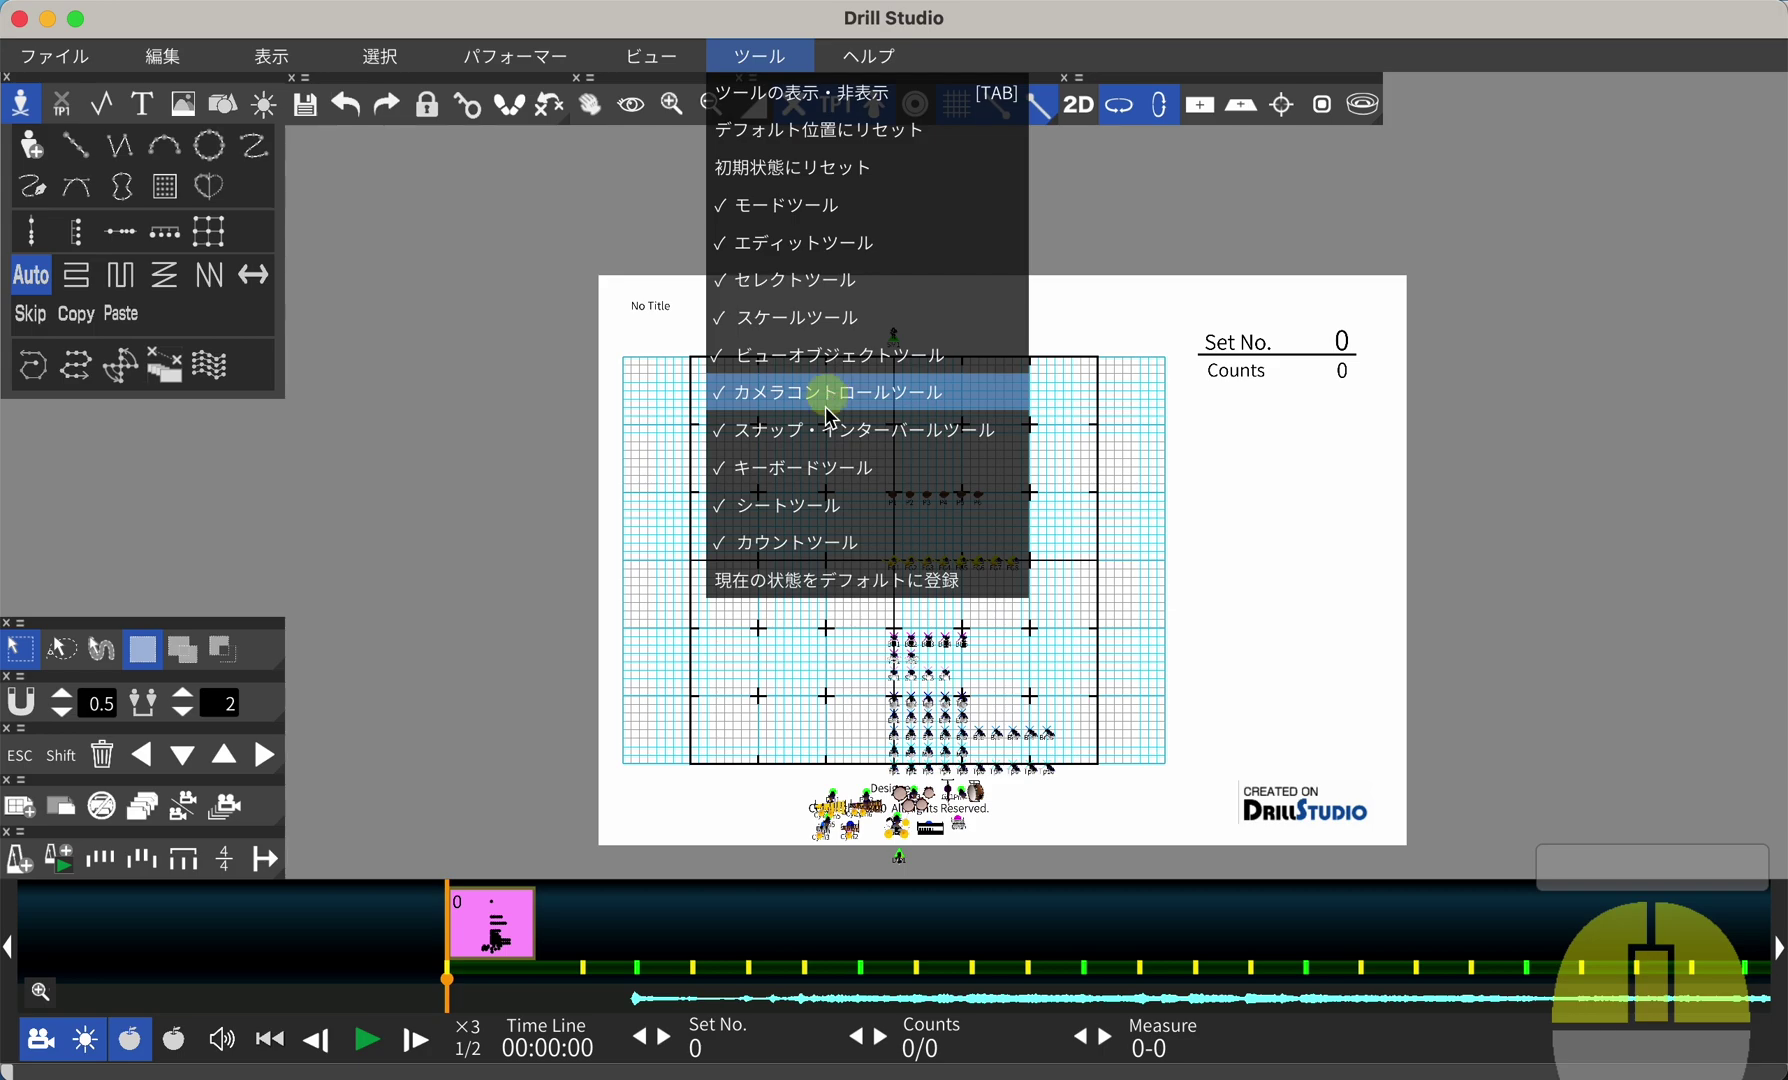
left_click(825, 448)
left_click(824, 447)
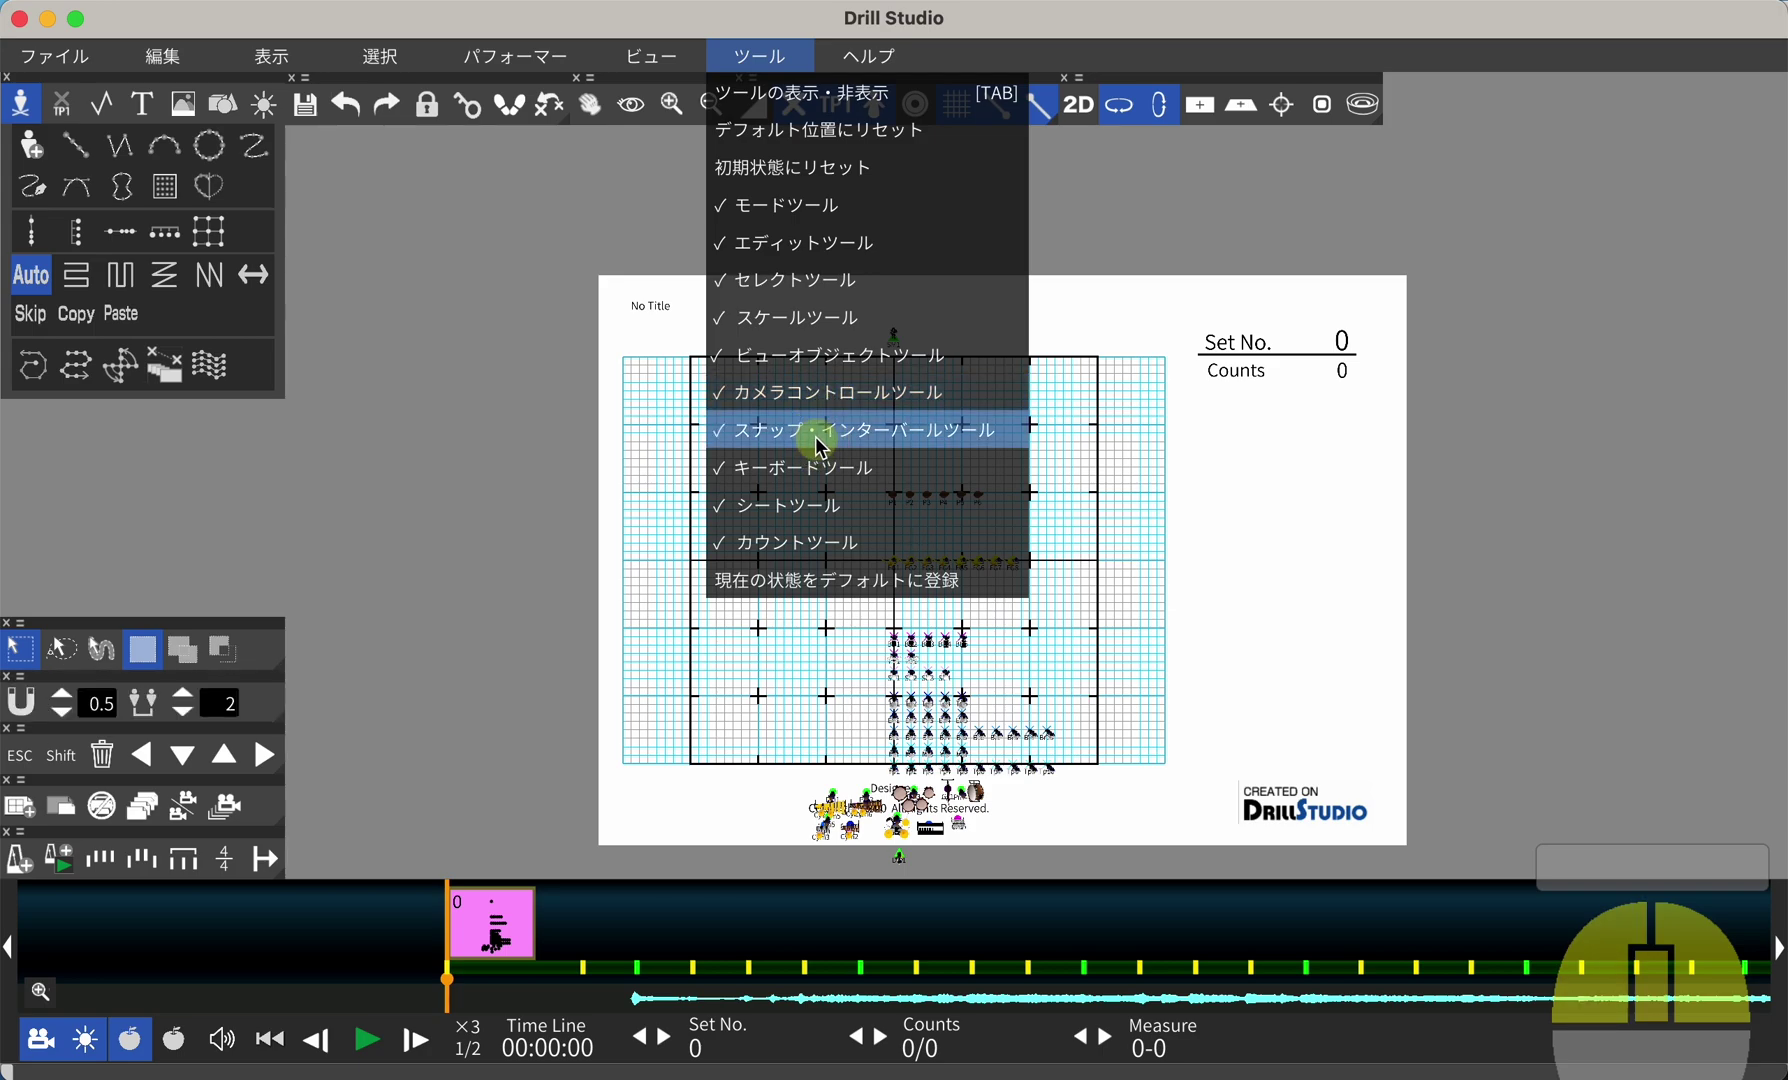
left_click(416, 88)
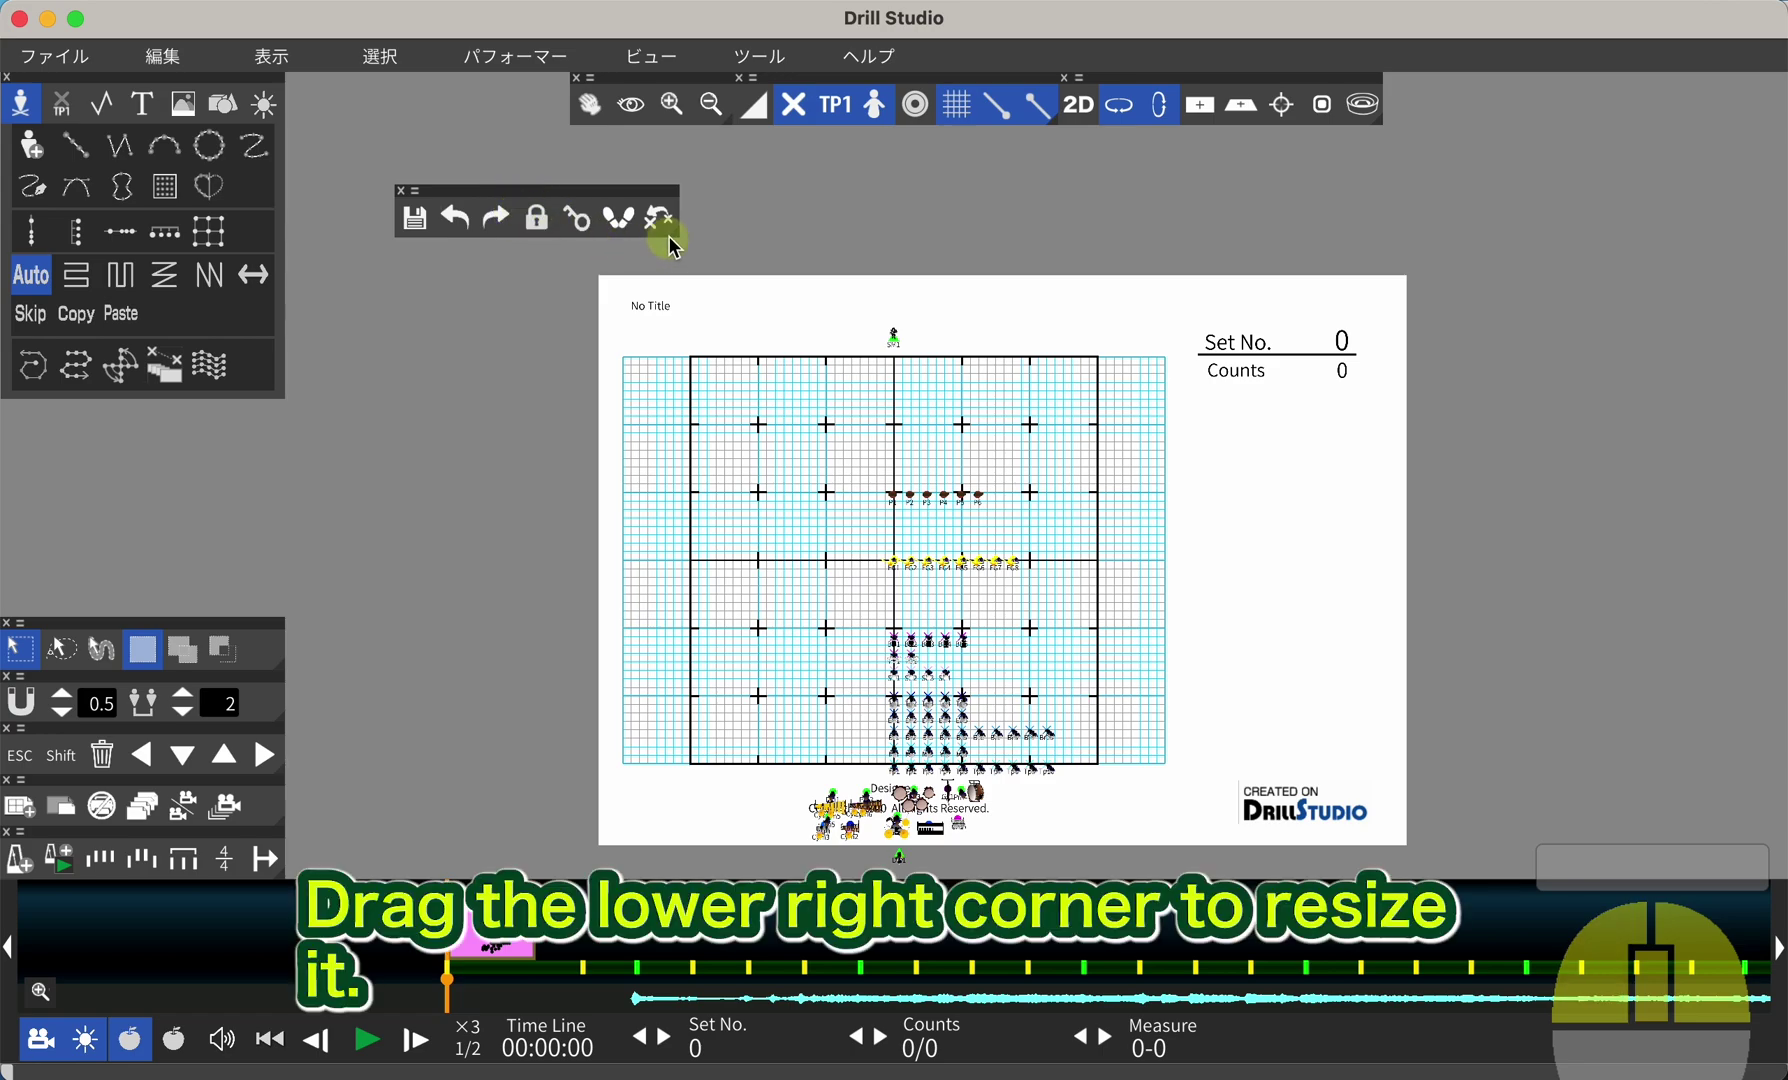
left_click_drag(684, 243, 725, 242)
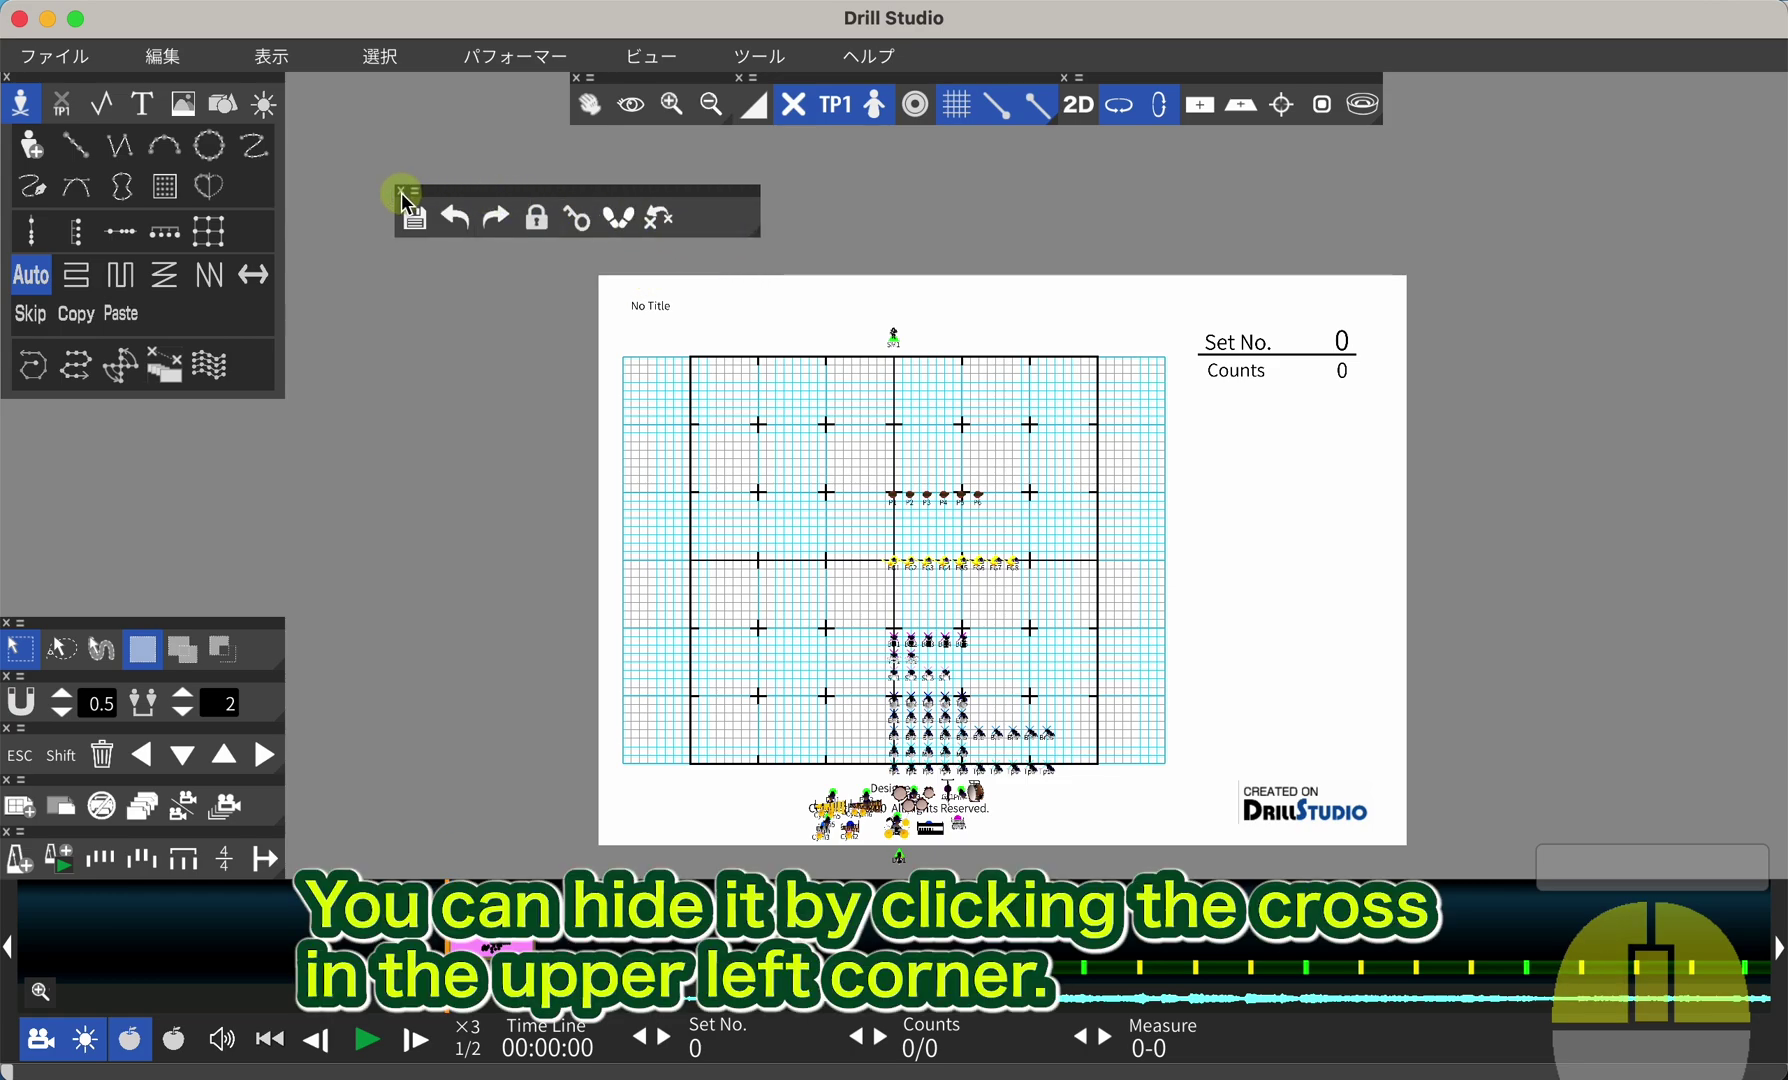
Reset the tool palettes to their docked row under the menu bar.
left_click(410, 202)
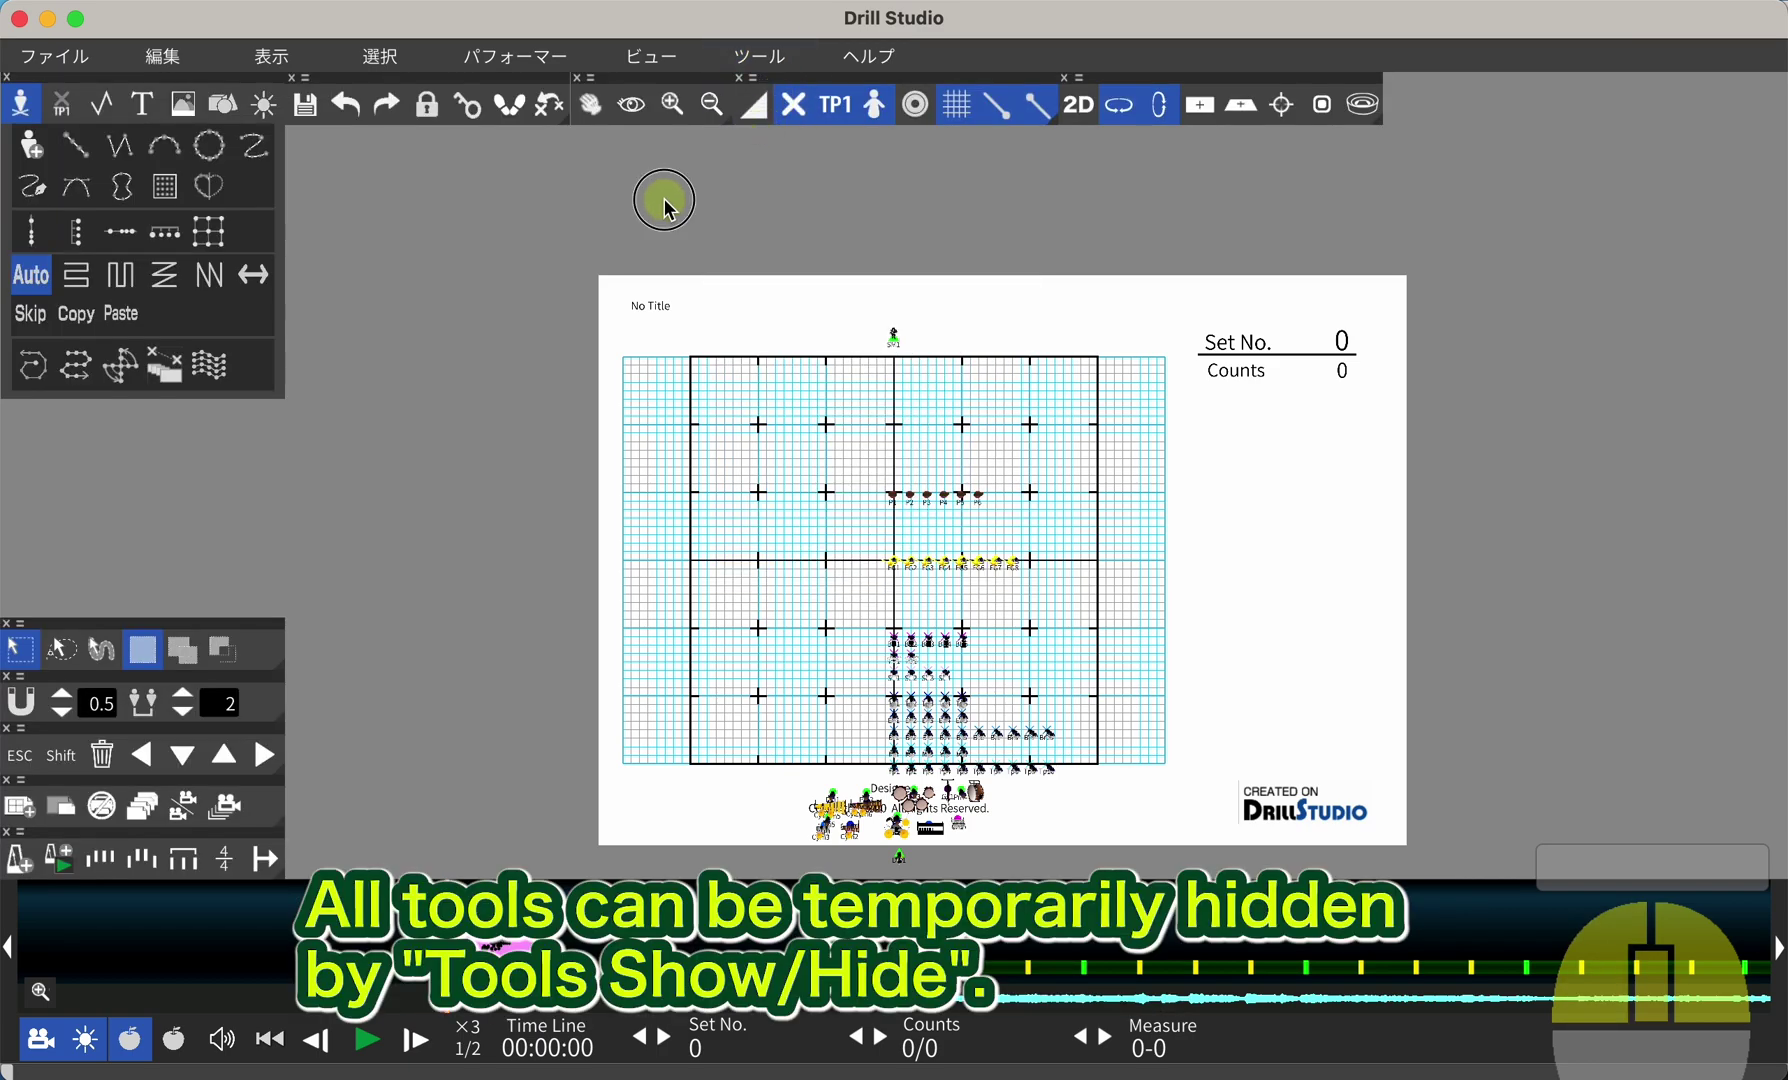
Pan toward the band, zoom into the brass and trumpet rows, then orbit into 3D perspective.
key("Tab")
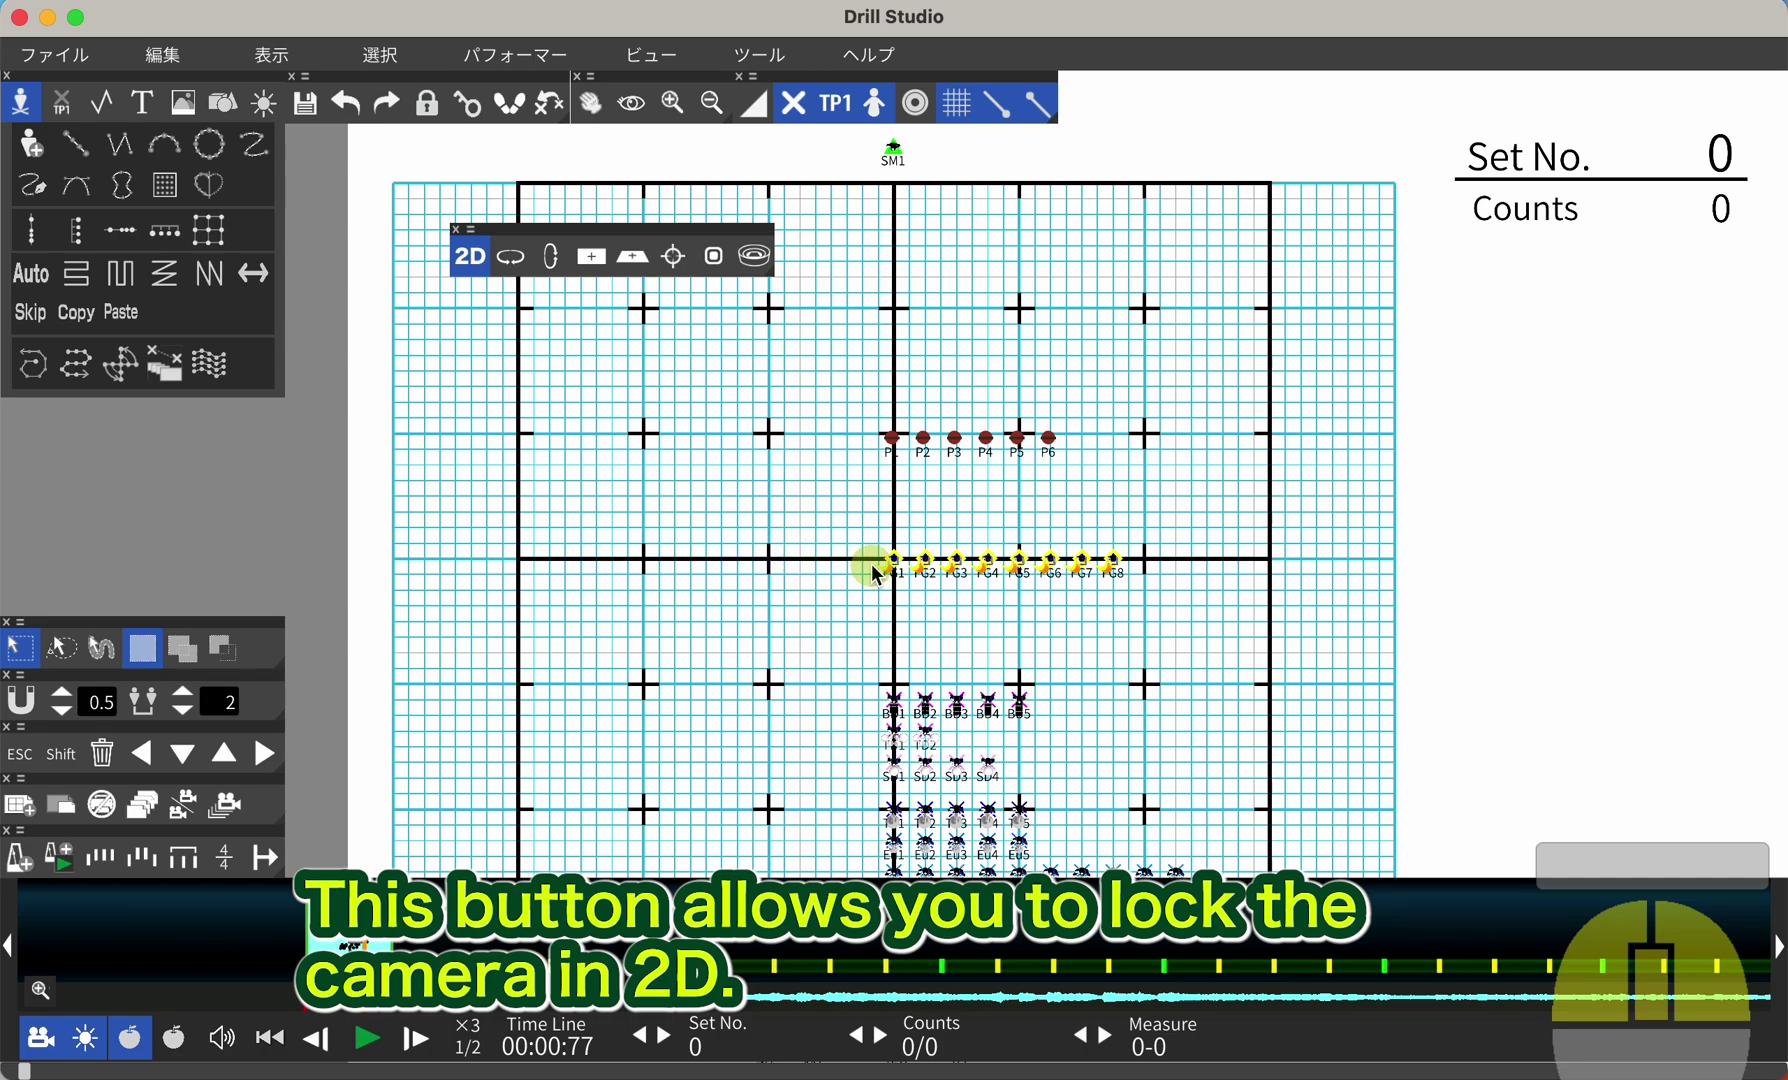
left_click_drag(880, 574, 710, 400)
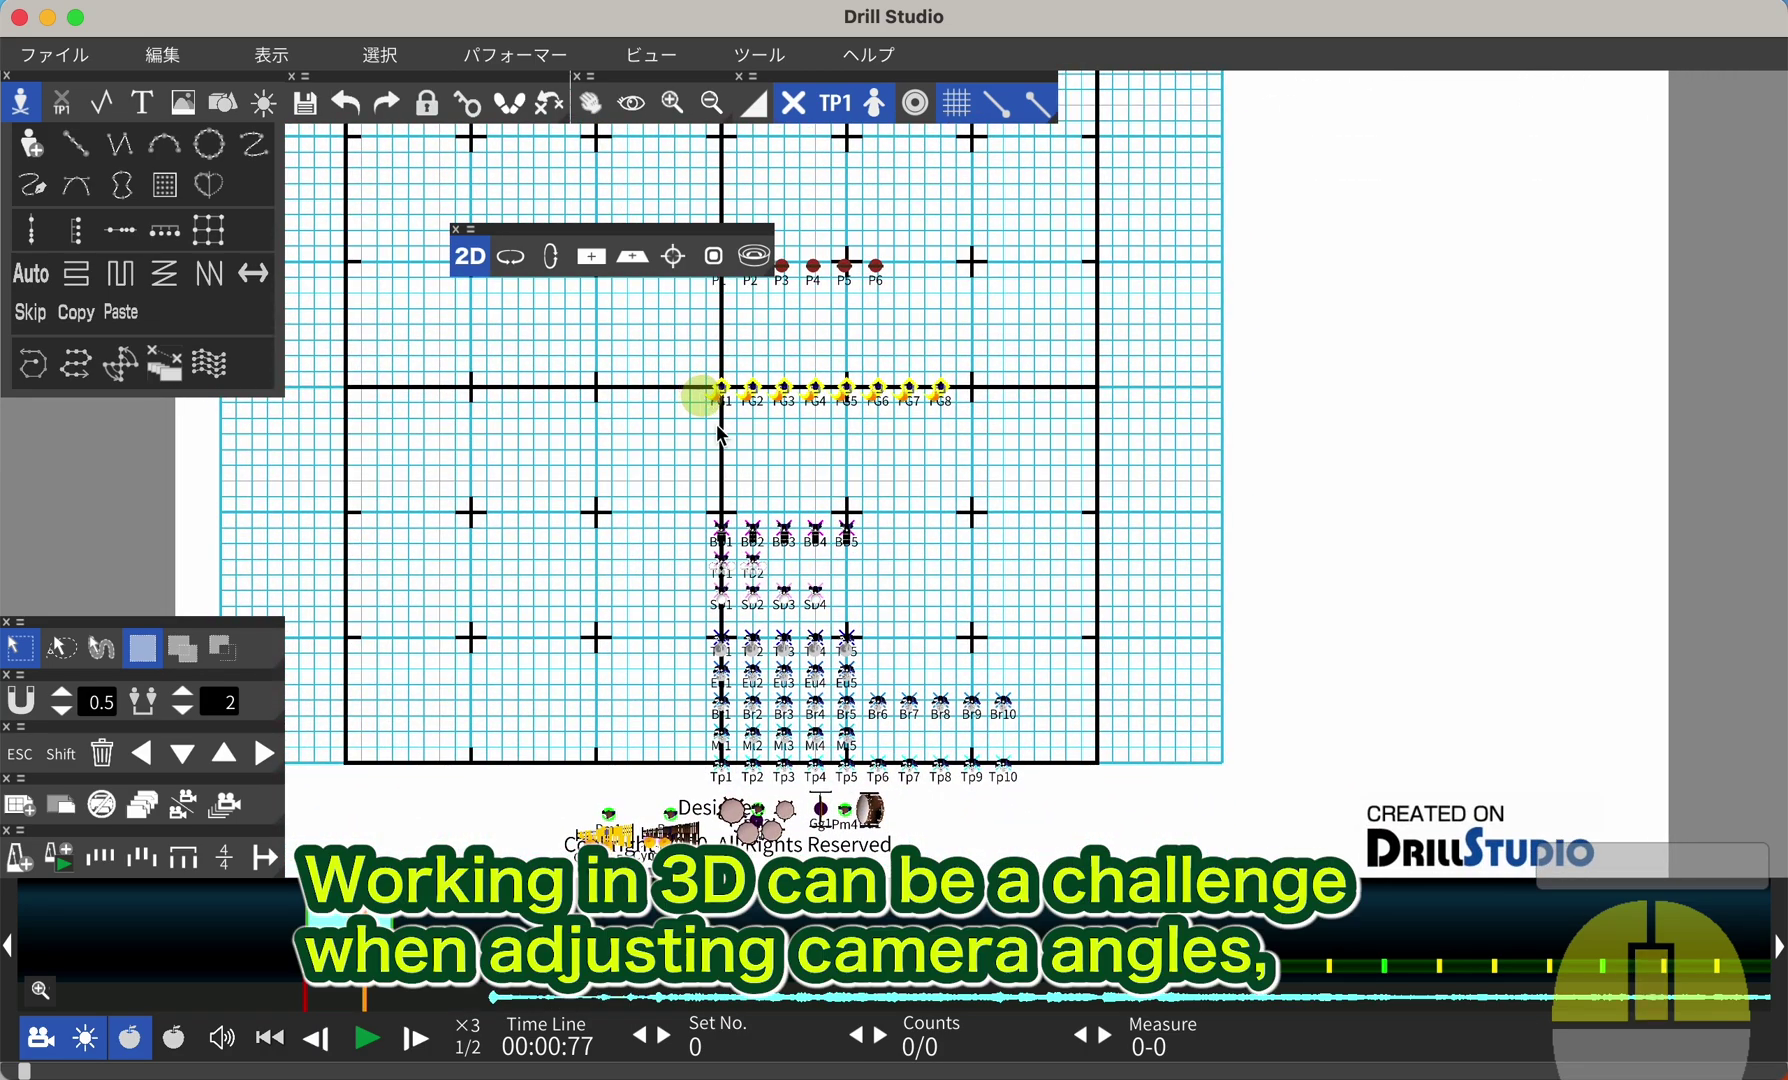
left_click_drag(722, 508, 847, 623)
left_click_drag(892, 596, 752, 555)
left_click_drag(656, 572, 774, 388)
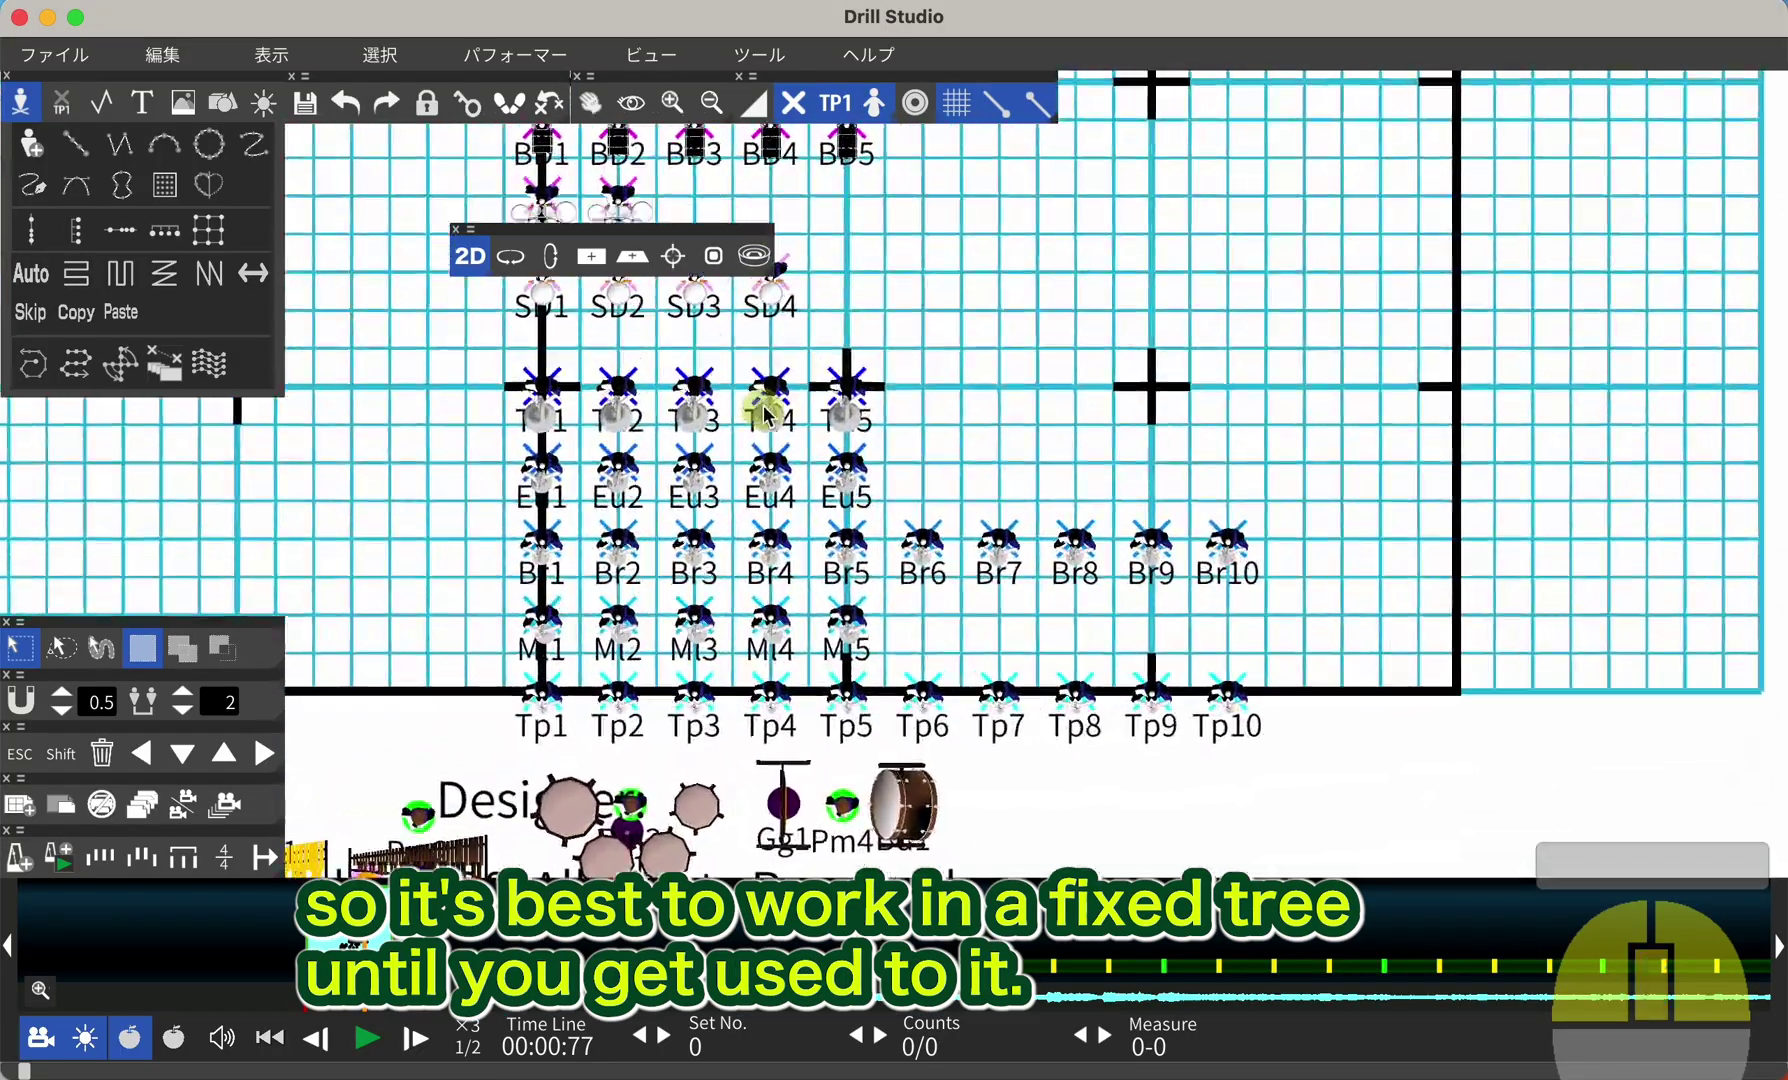
Orbit to an angled view, then zoom in close on the Br, Tp and percussion rows from overhead.
left_click_drag(803, 425, 555, 277)
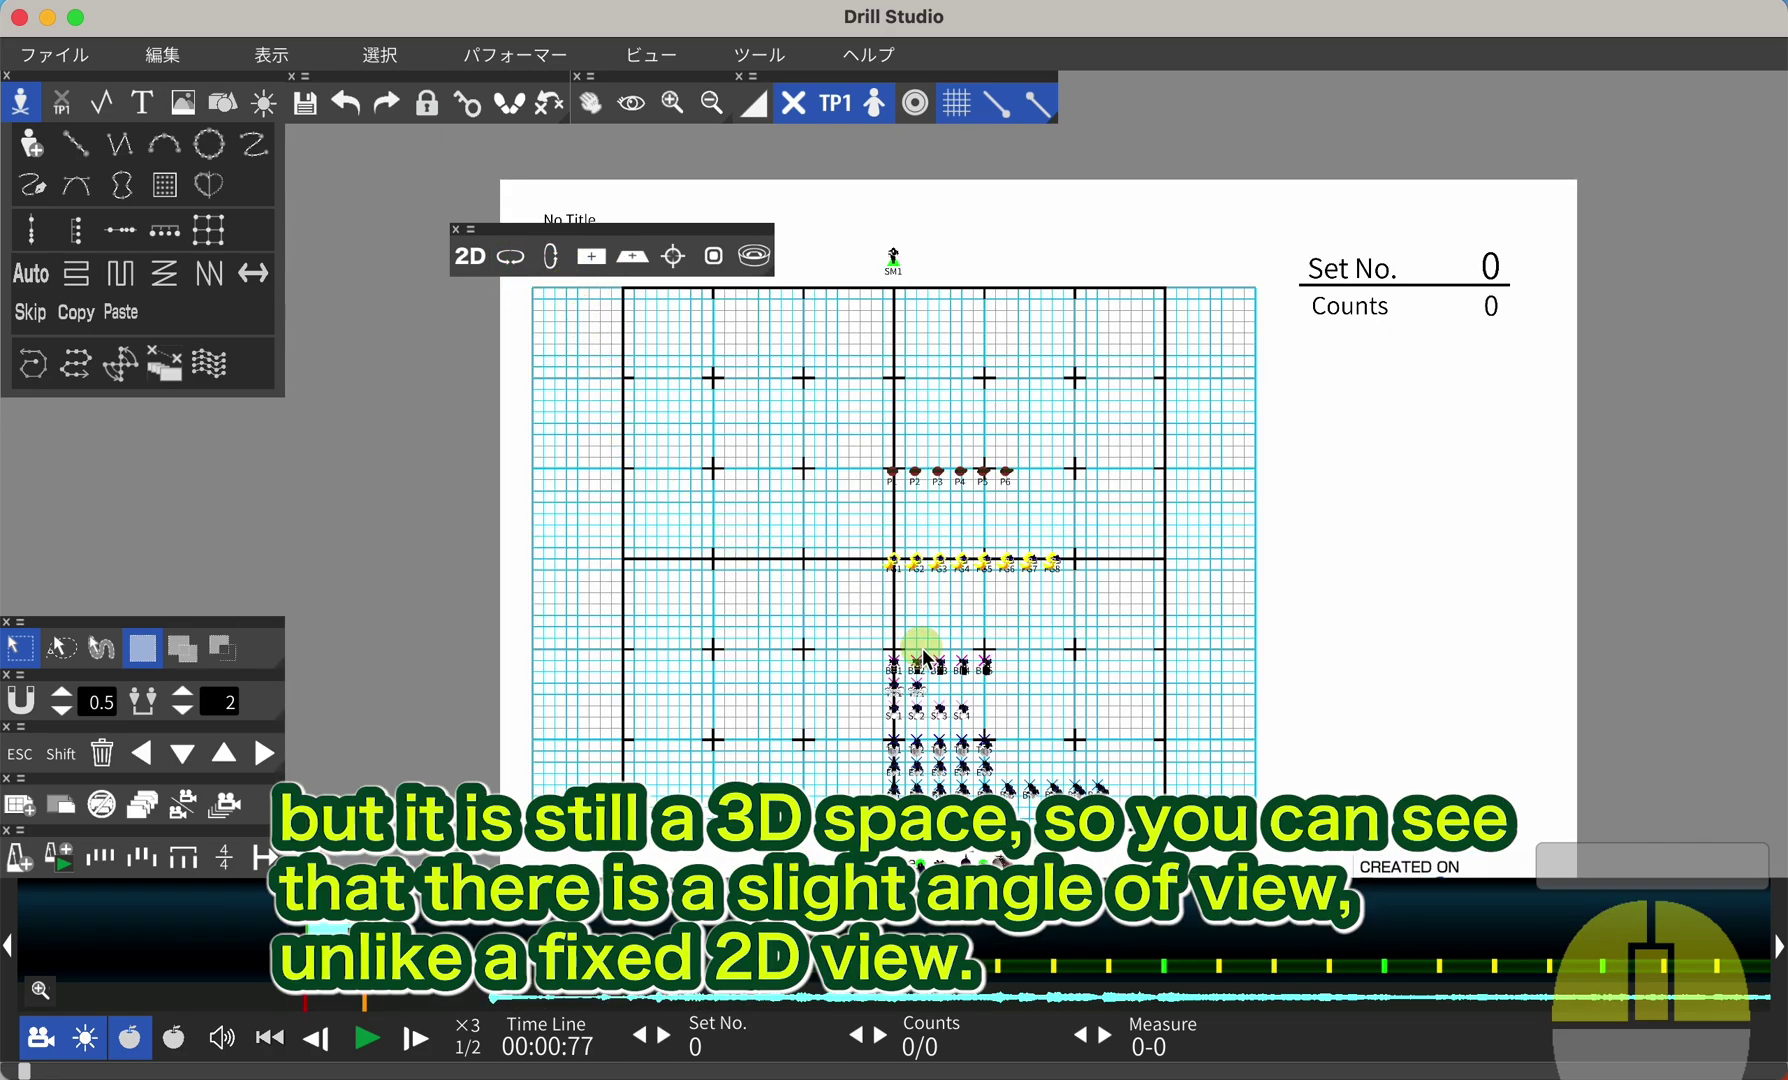
scroll("down", 3)
middle_click(995, 703)
scroll("down", 3)
scroll("down", 3)
scroll("down", 3)
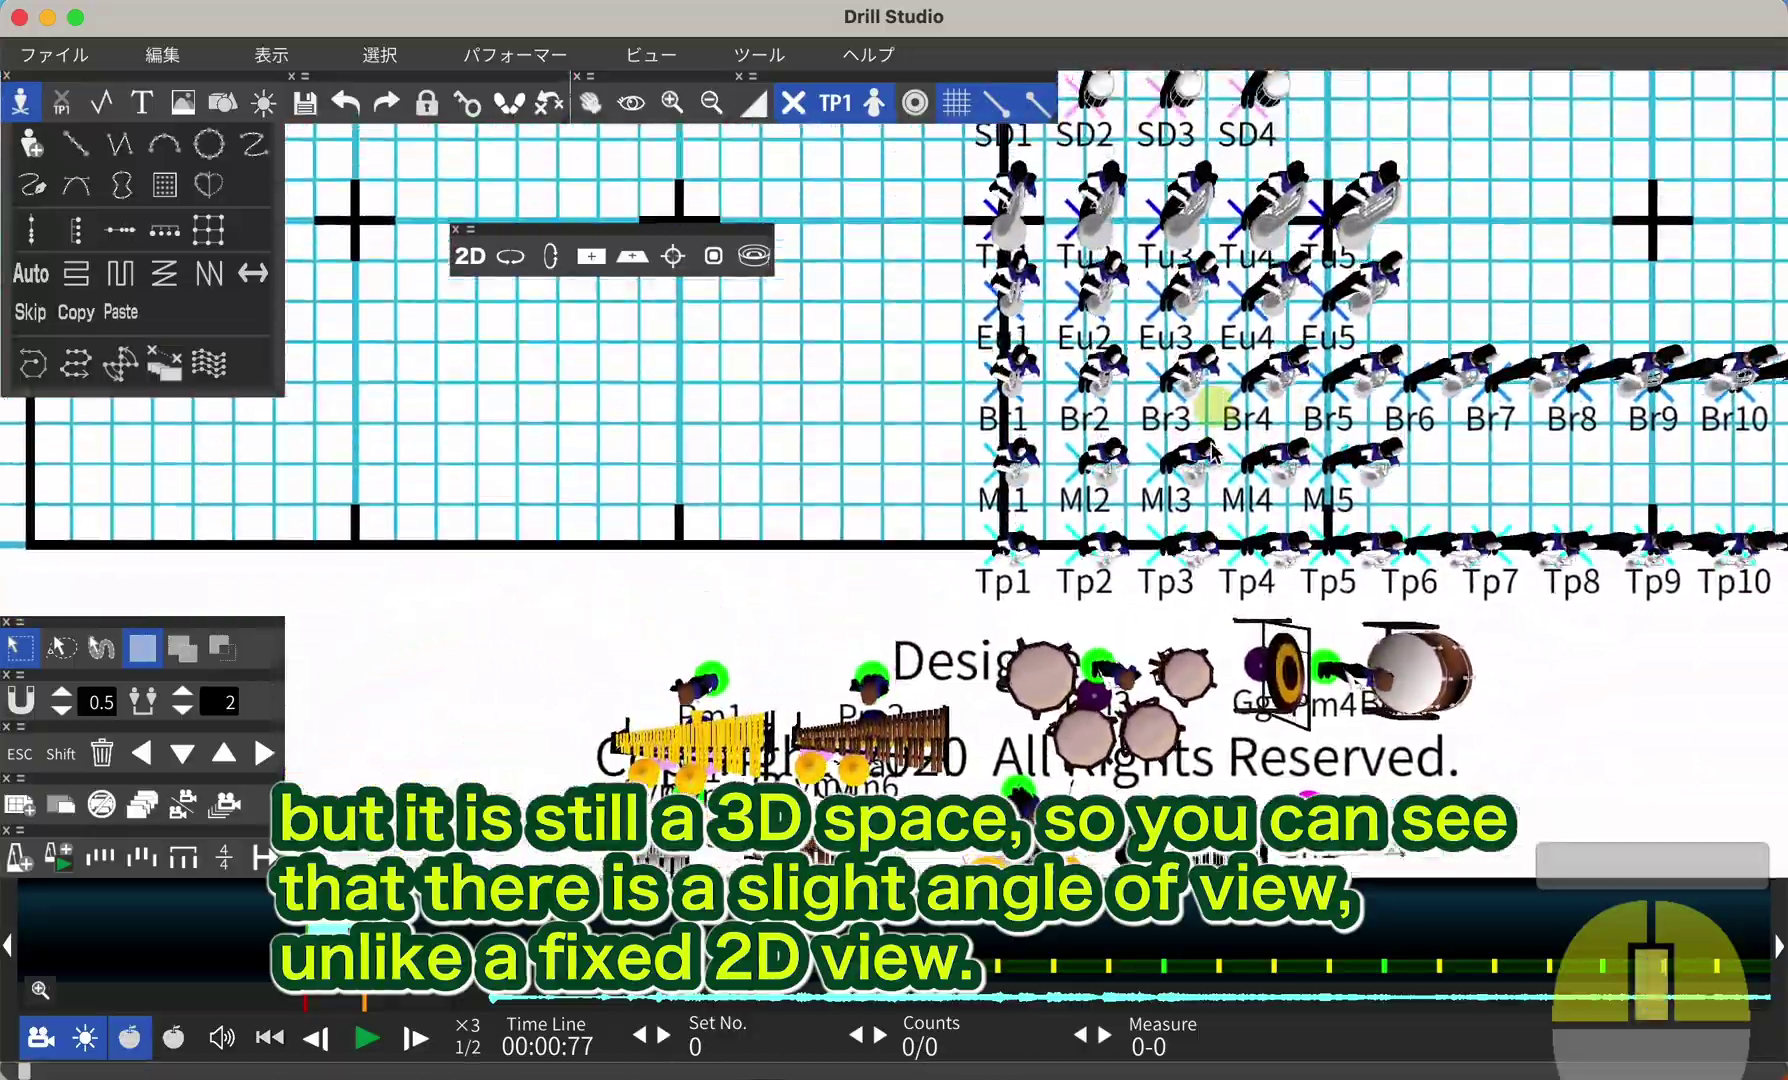
Shift across the rows and orbit down to a low view showing the camera target marker.
left_click_drag(1031, 177, 682, 402)
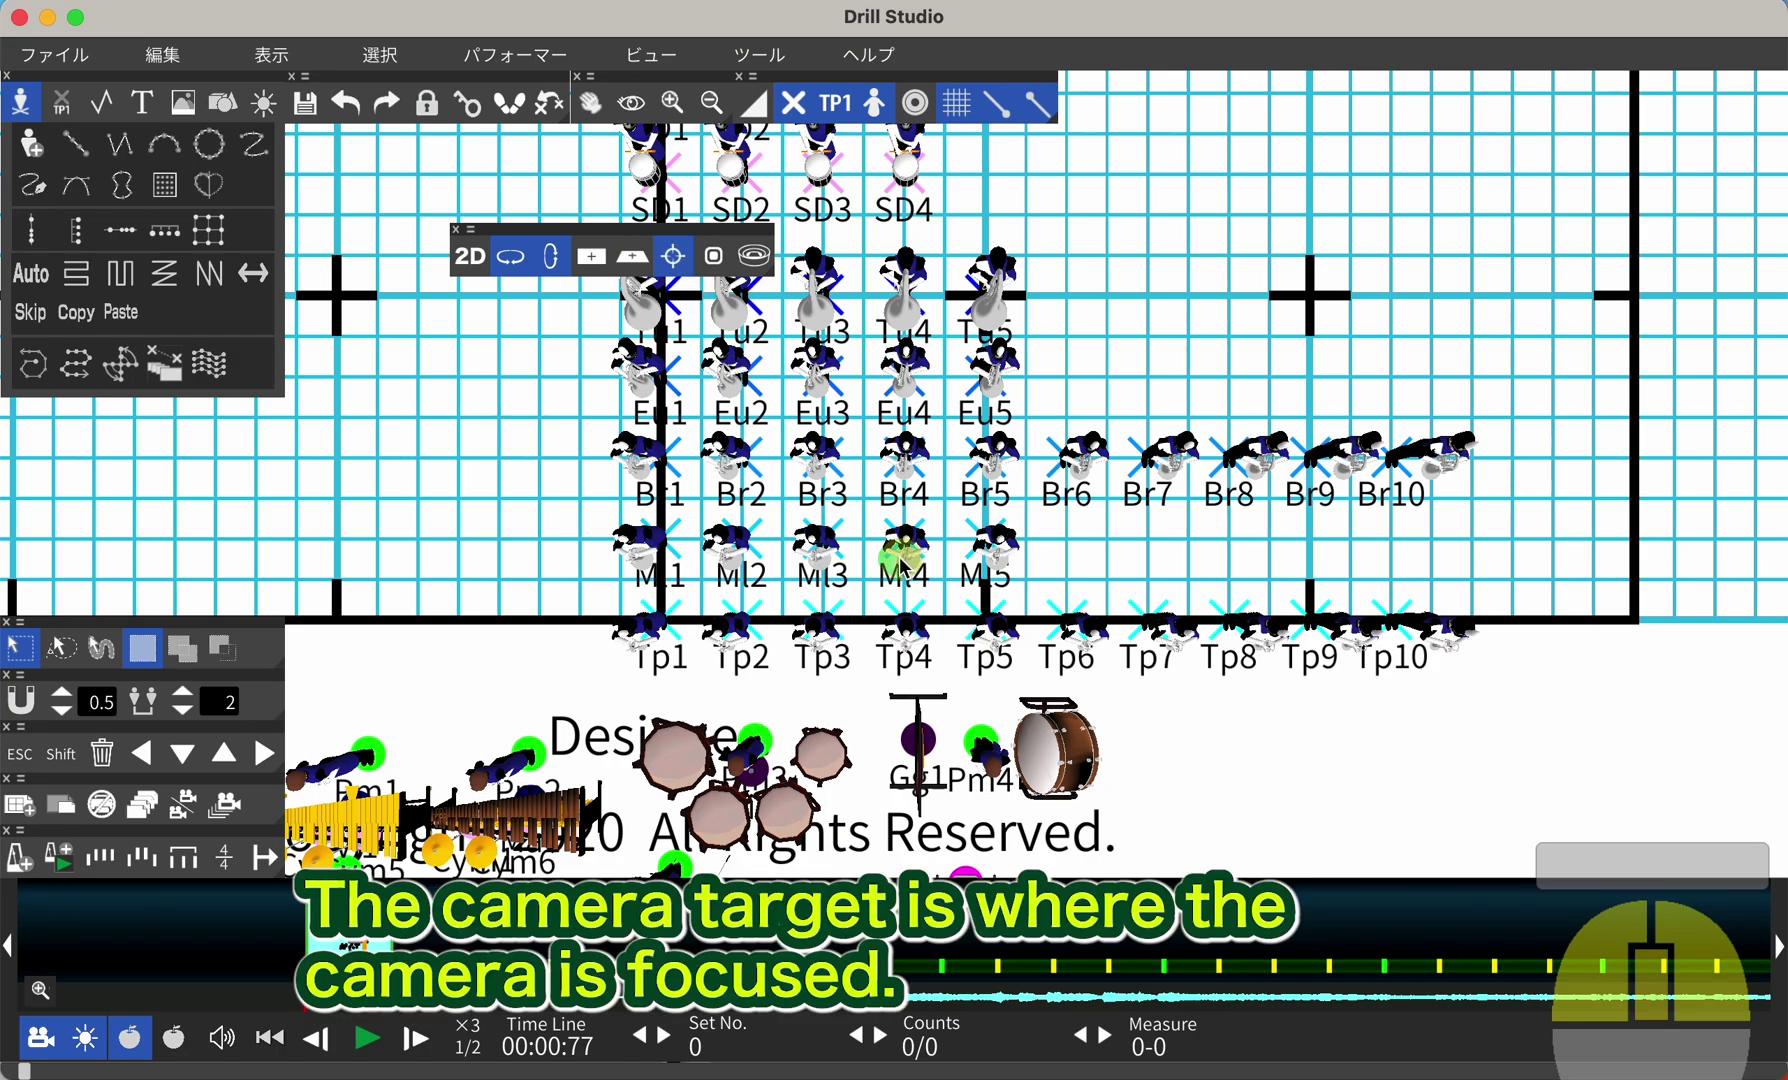
left_click_drag(942, 564, 752, 752)
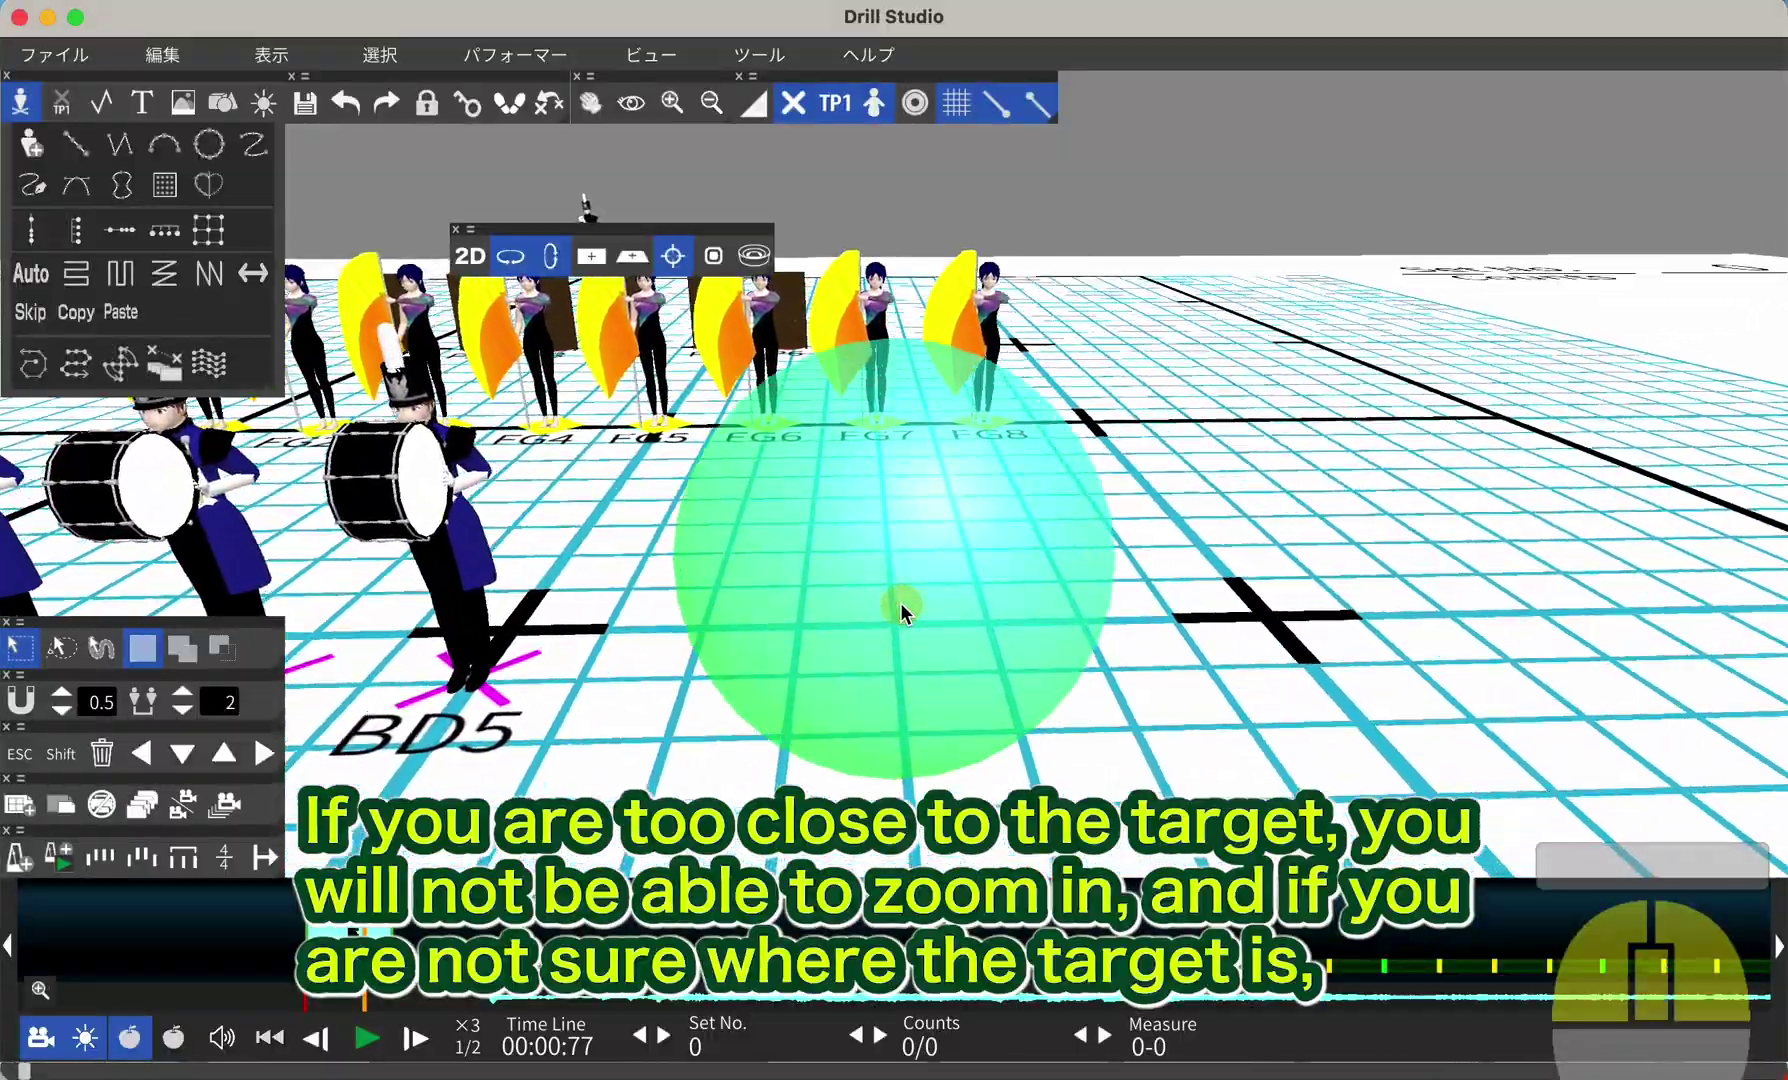
middle_click(909, 613)
middle_click(705, 609)
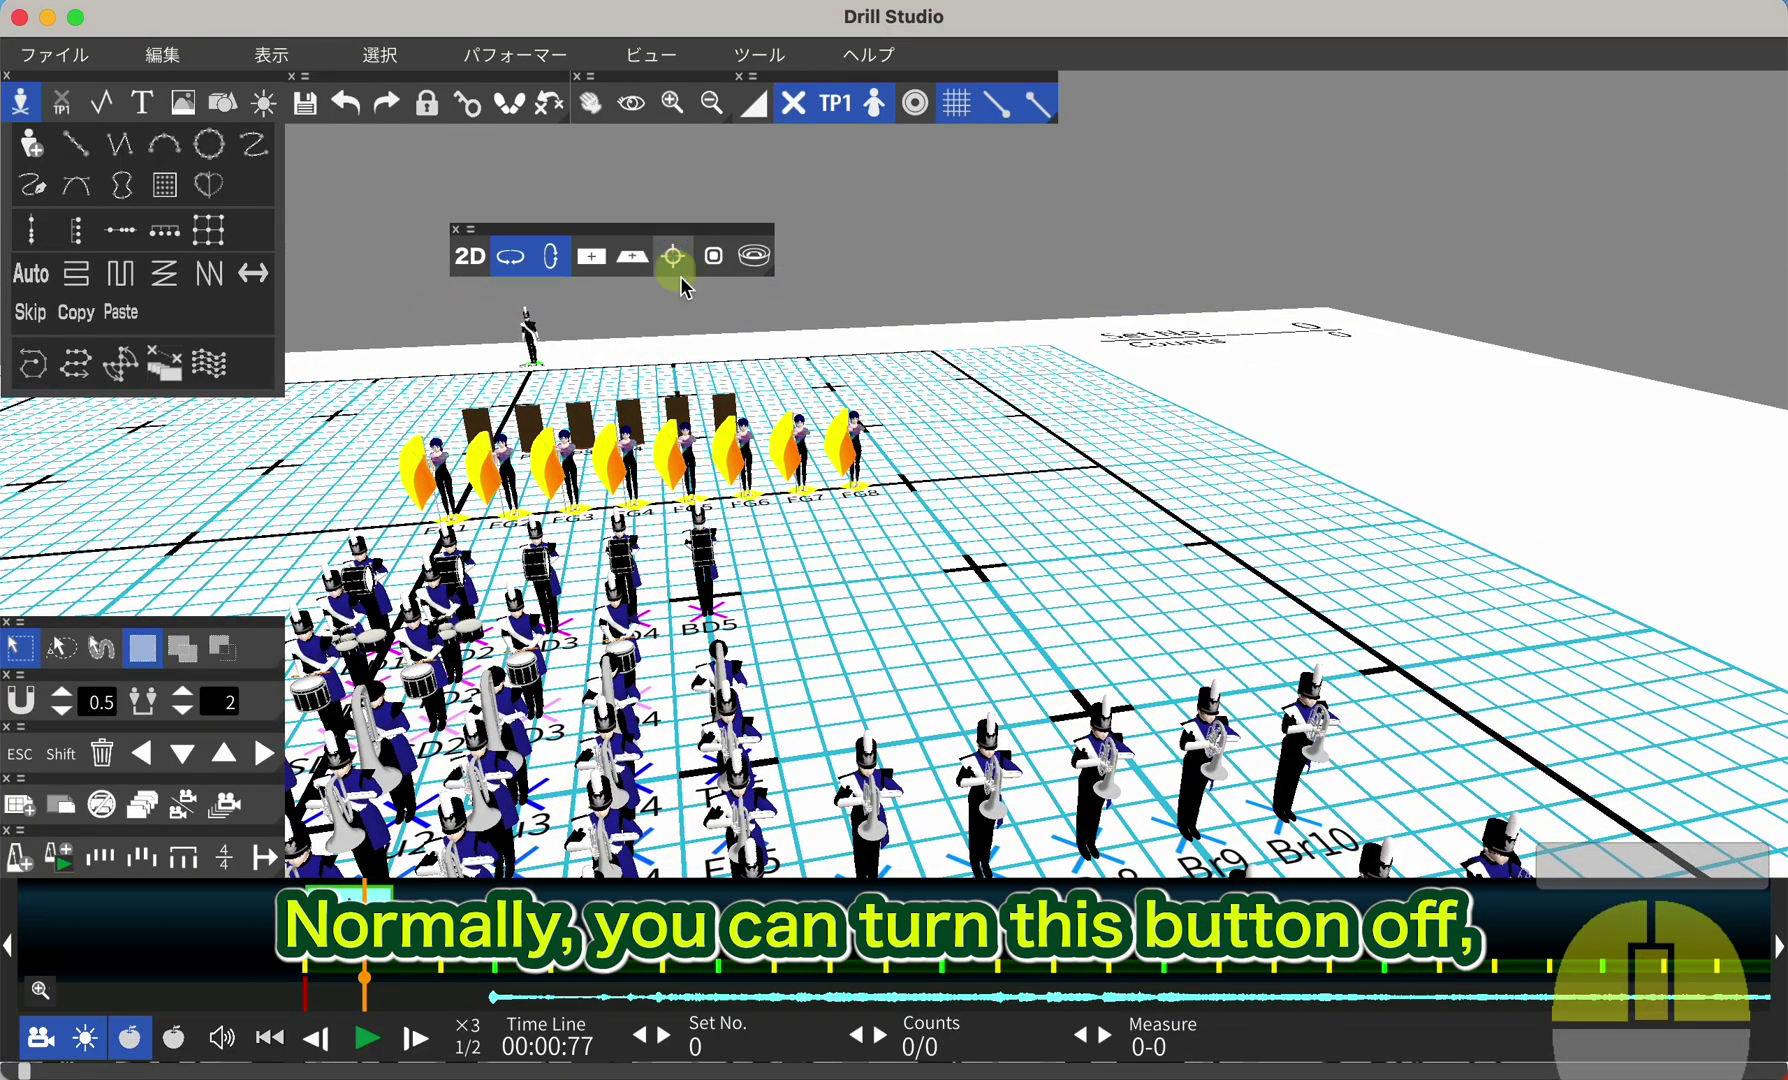
Orbit around the band toward the color guard and settle the angle over the drum line.
left_click_drag(788, 642, 975, 614)
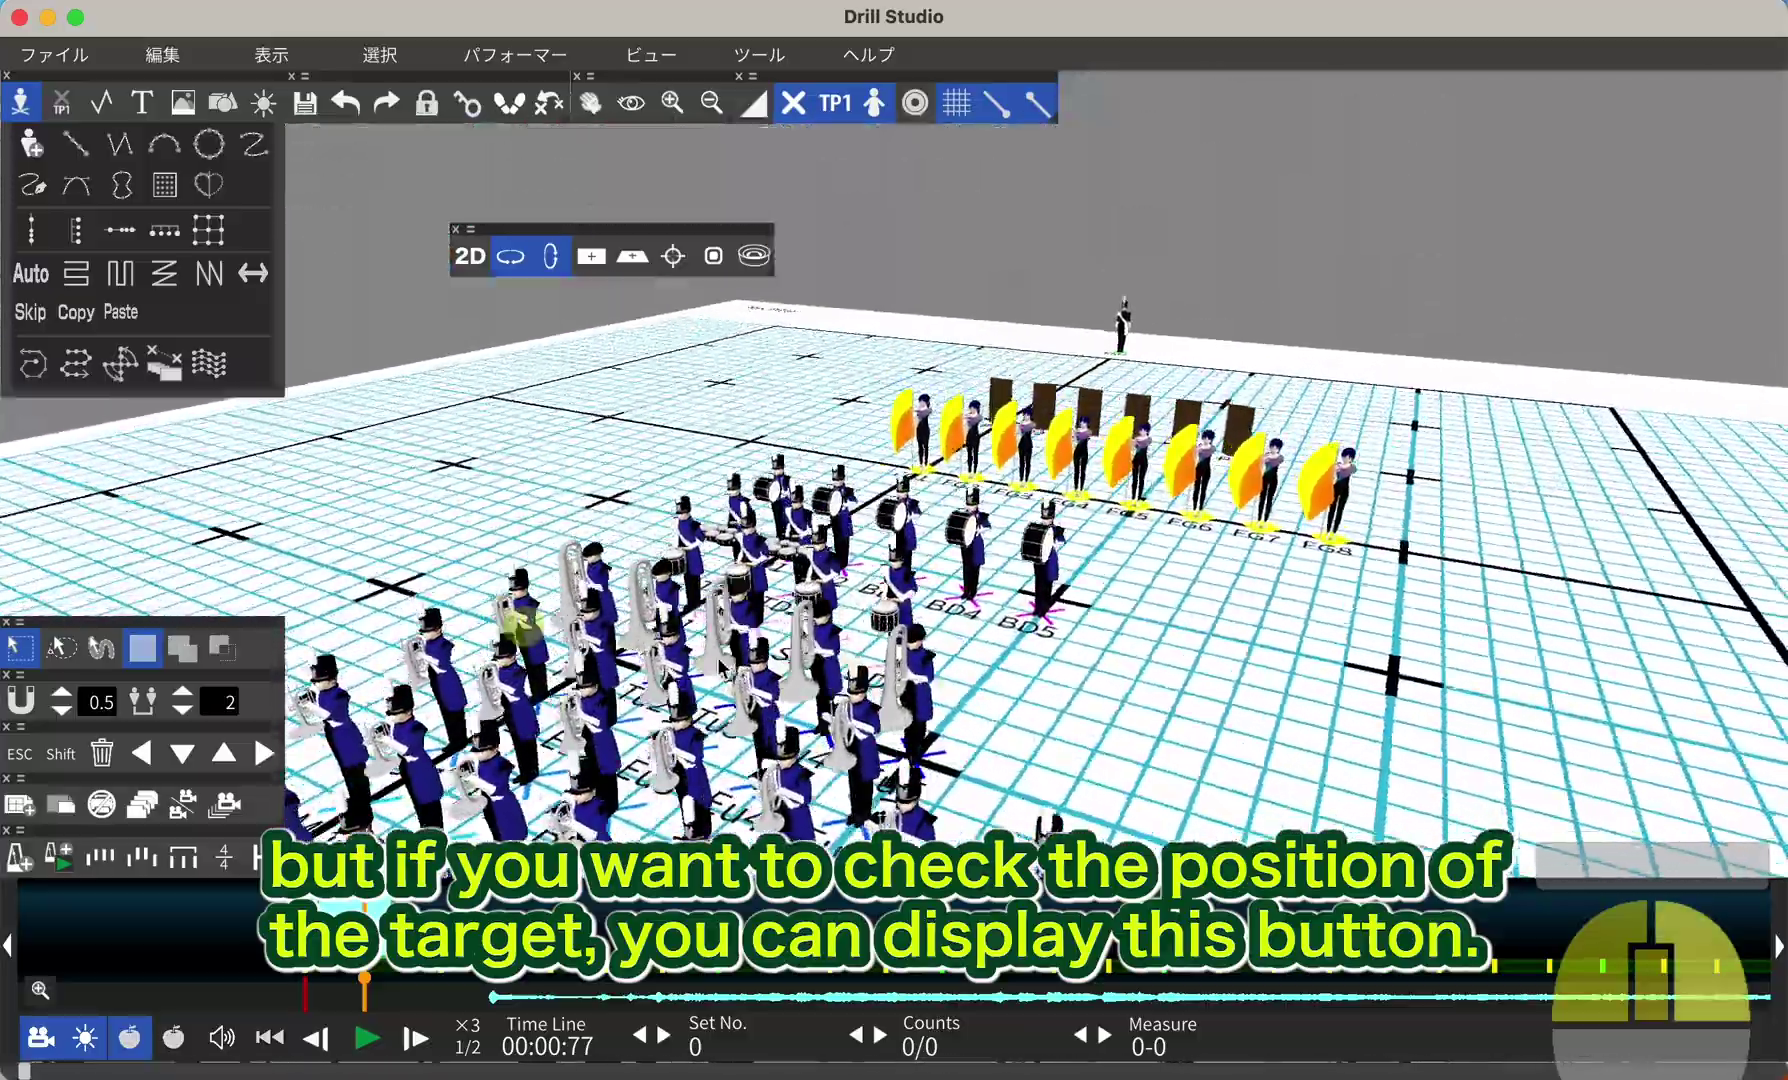
left_click_drag(702, 609, 594, 582)
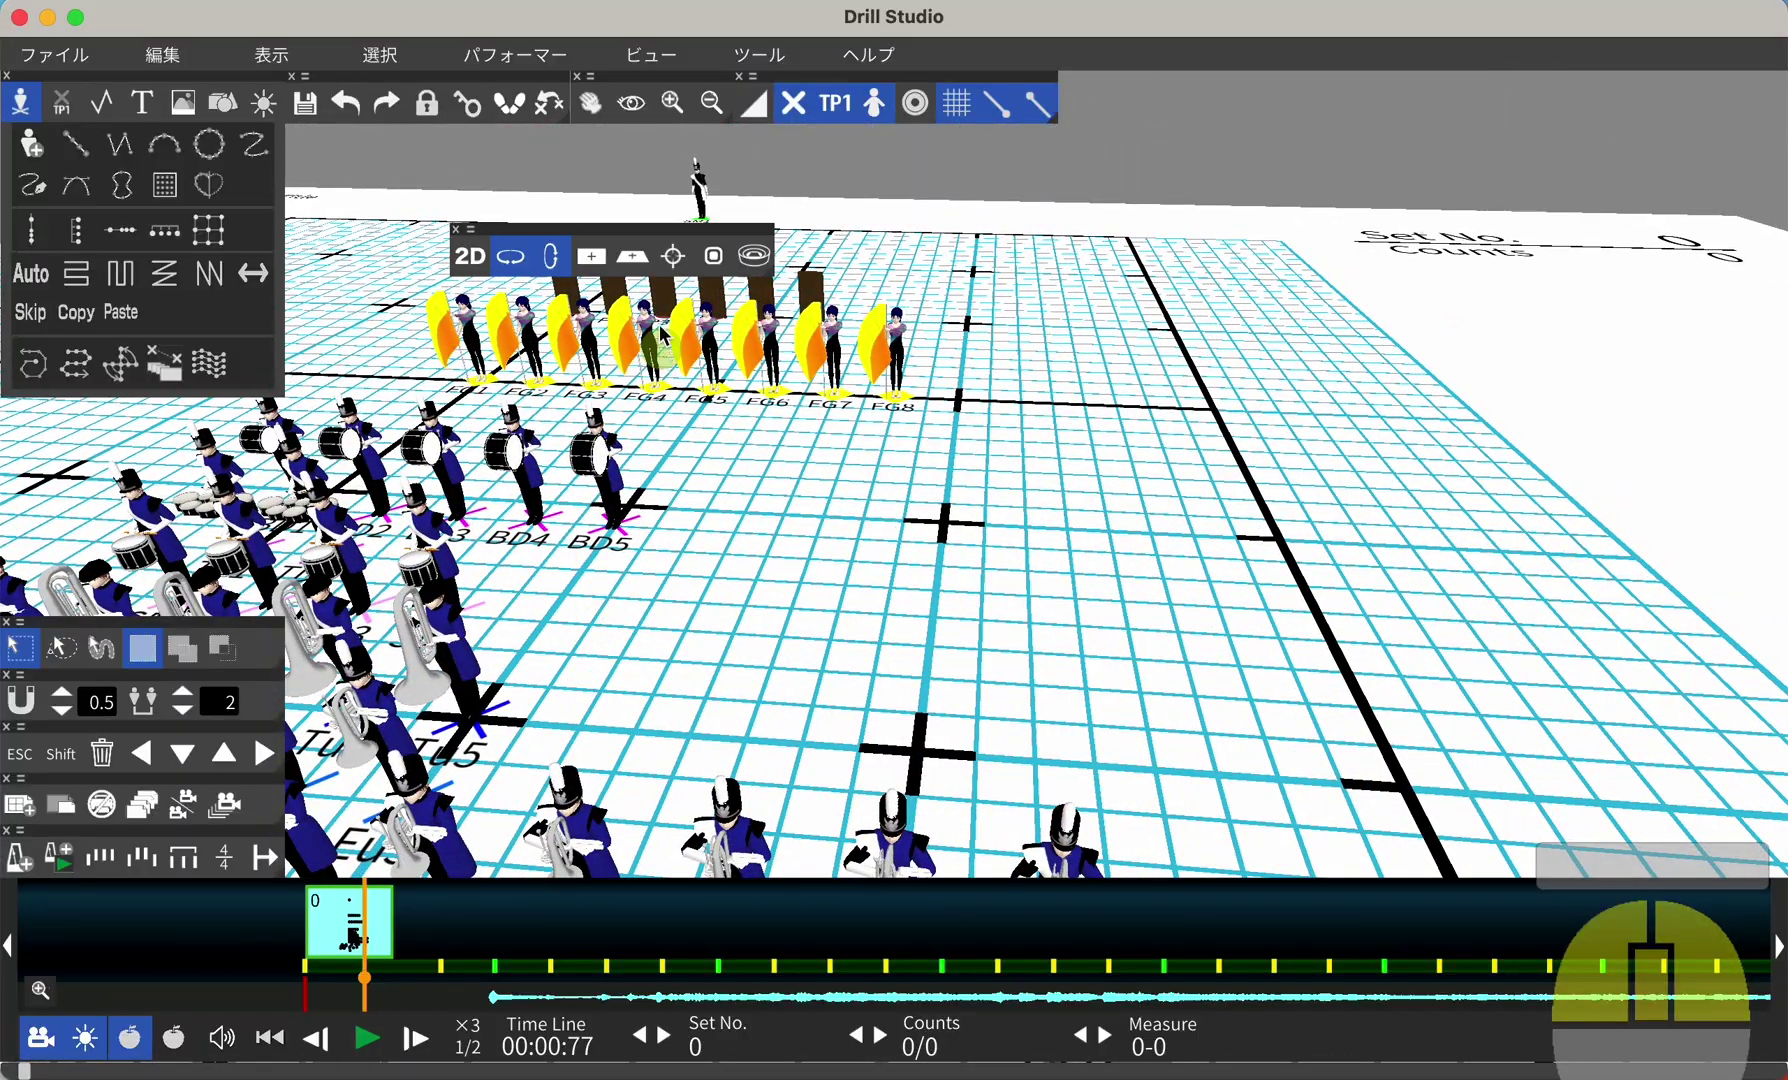
left_click_drag(691, 268, 690, 564)
left_click_drag(690, 564, 924, 570)
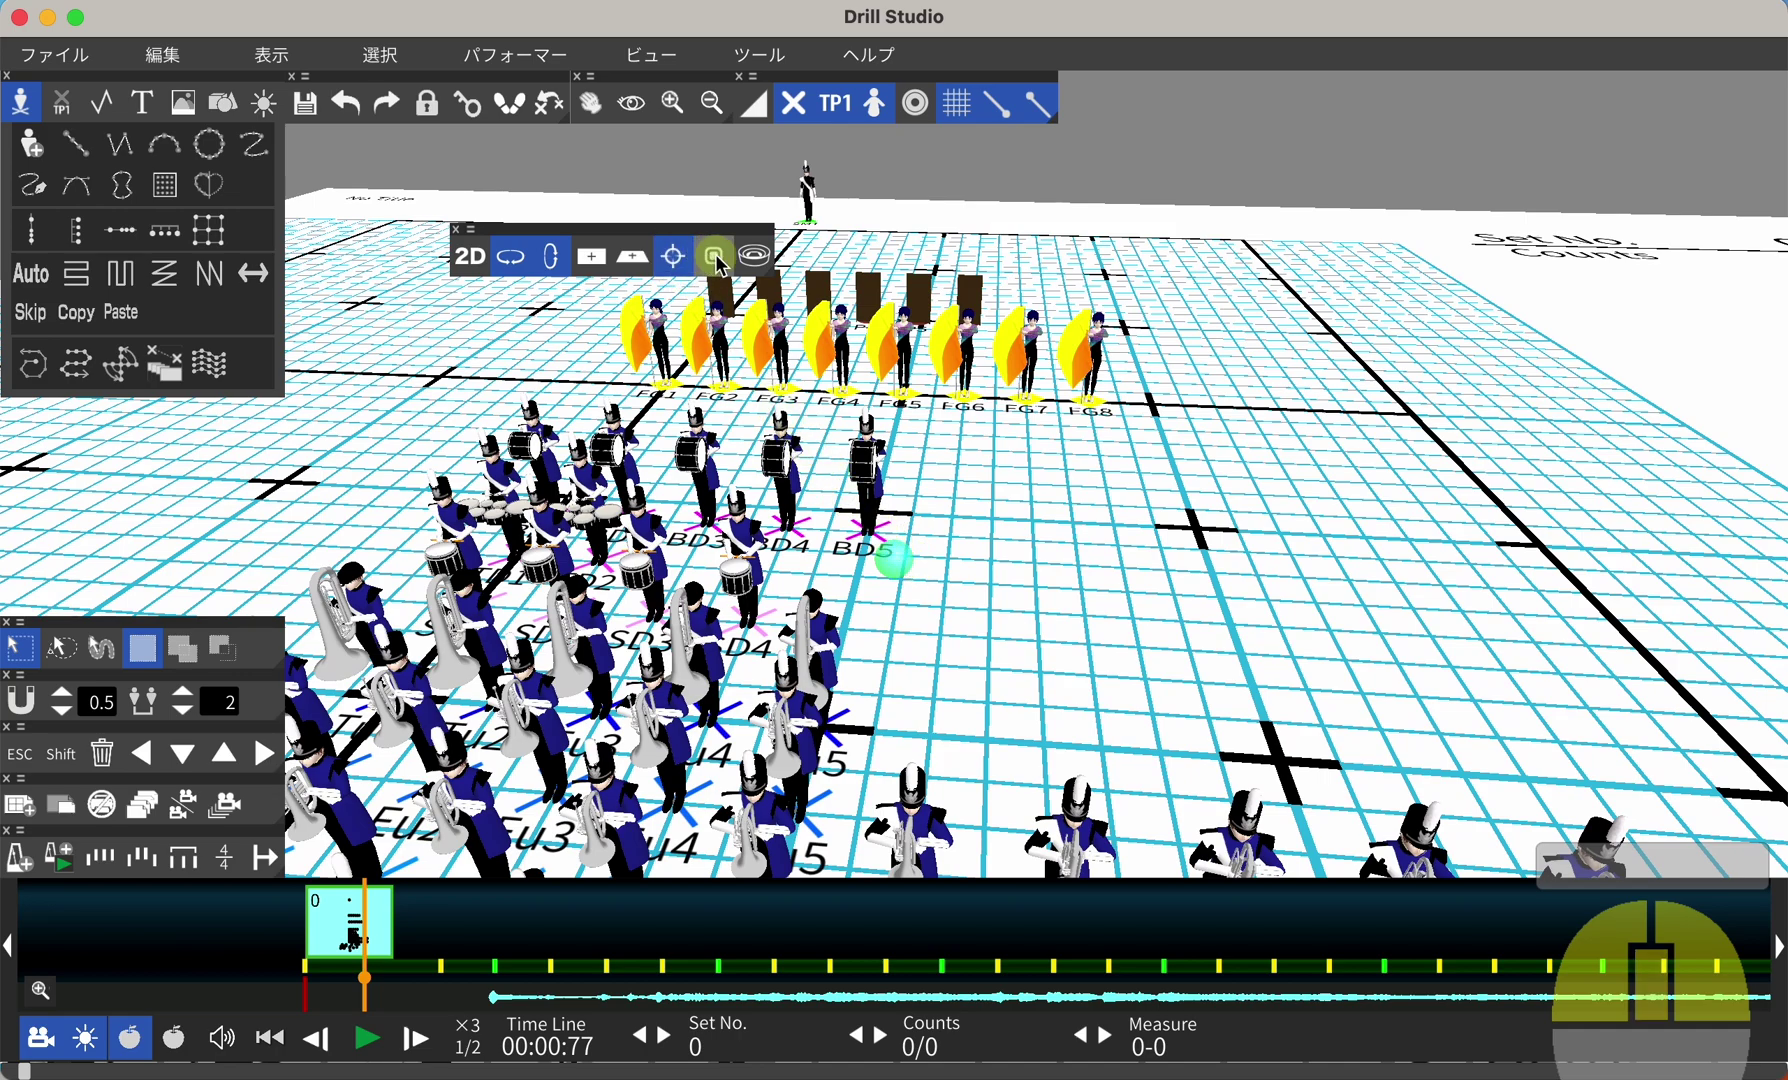
Orbit around a bass drummer from above and the side, then pull back to the whole band.
left_click(723, 264)
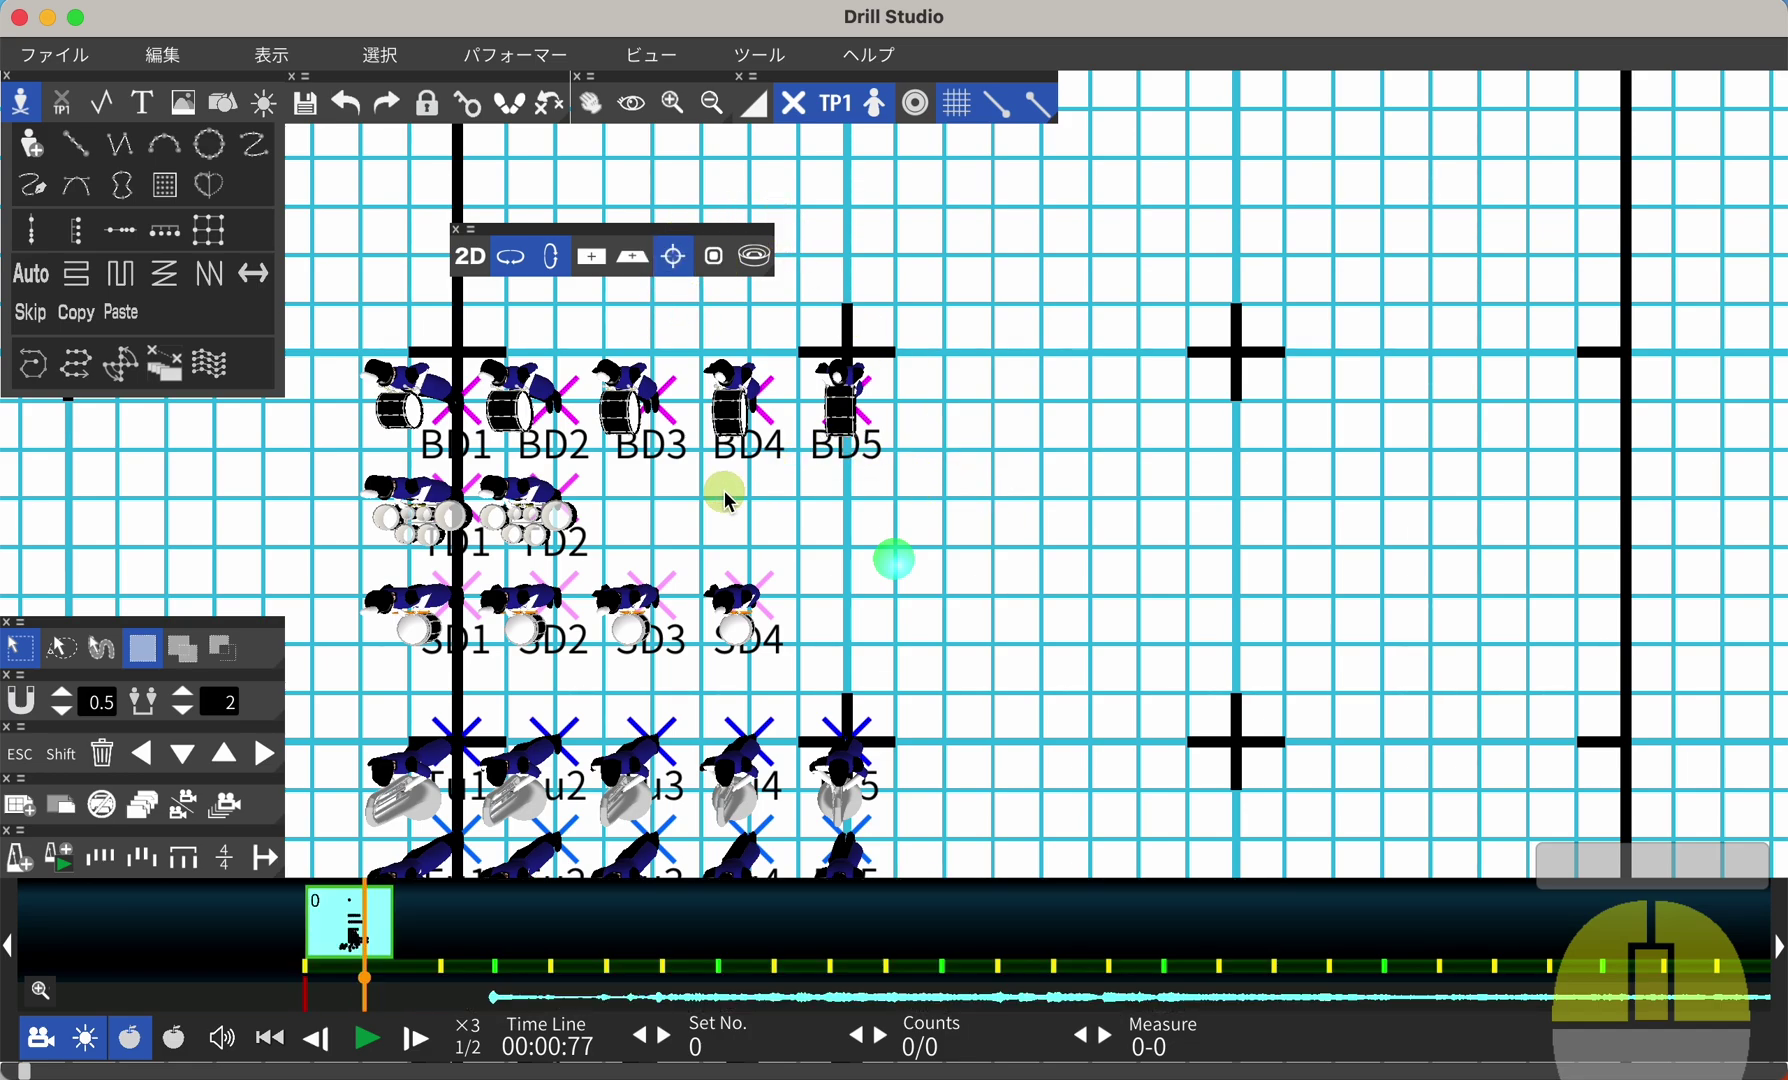
left_click_drag(750, 498, 1051, 608)
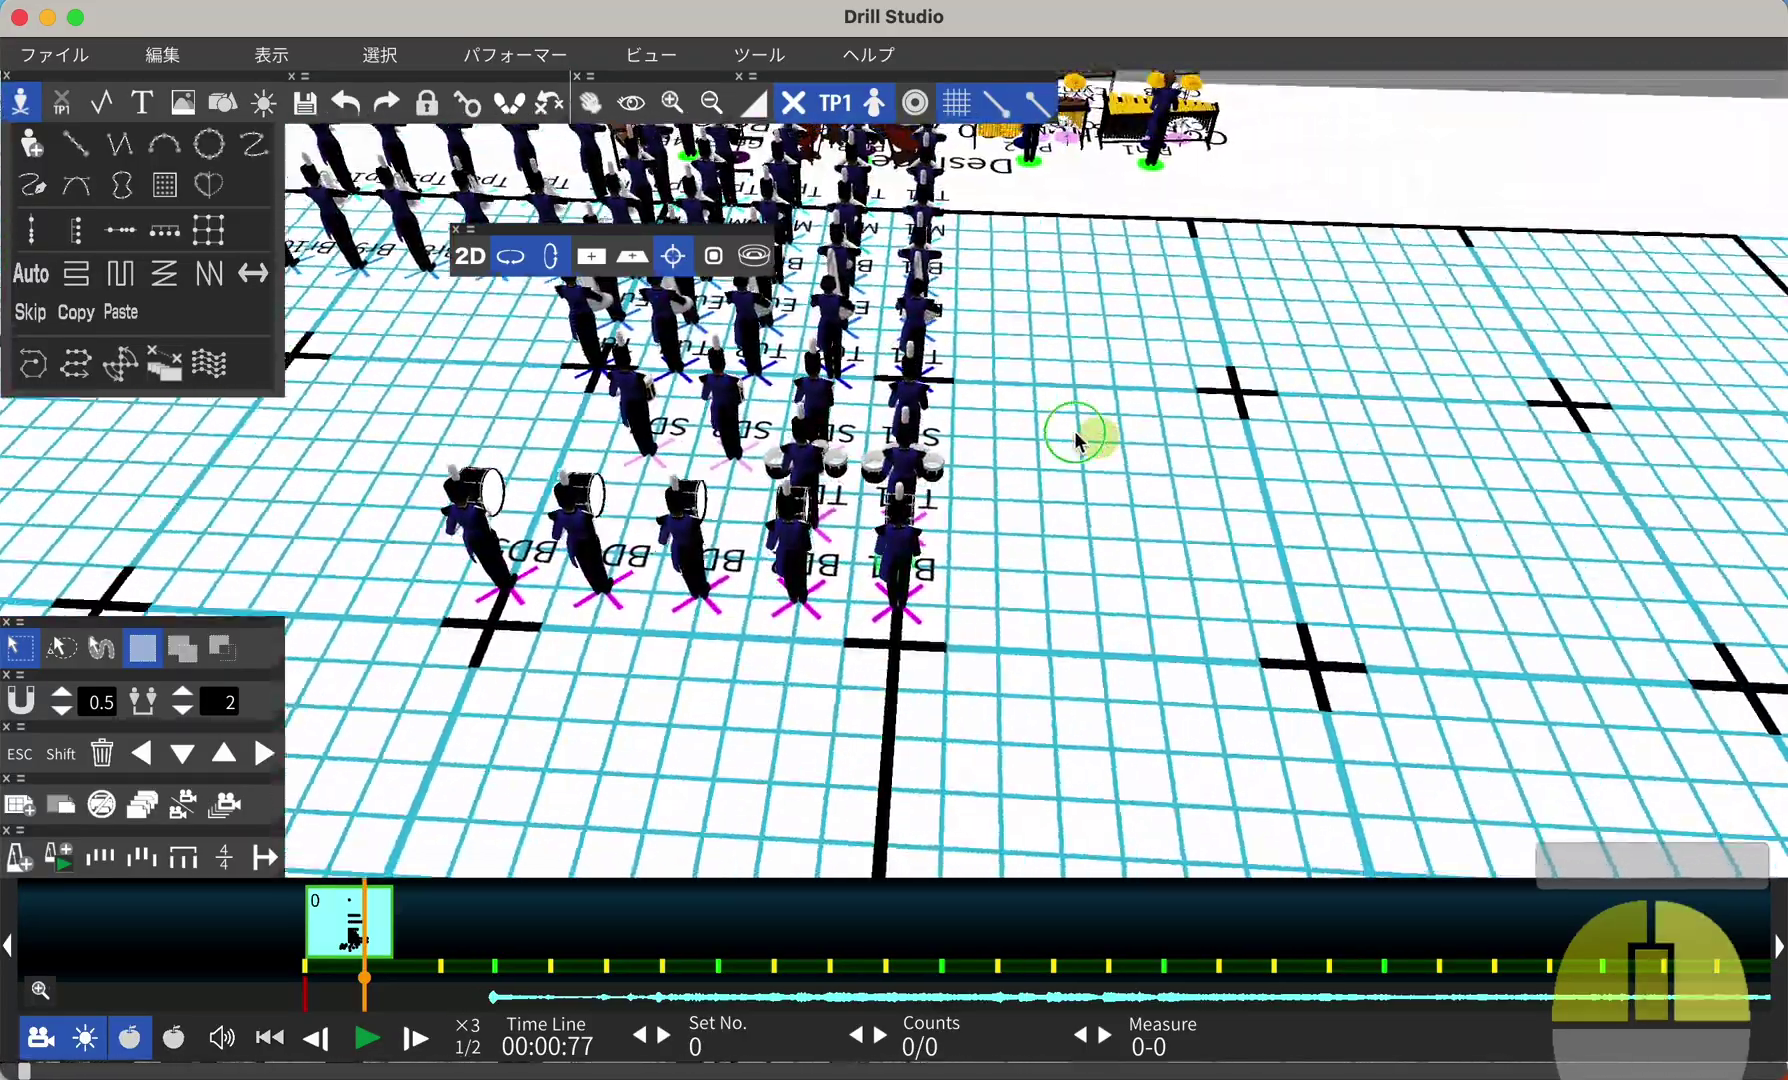
scroll("down", 3)
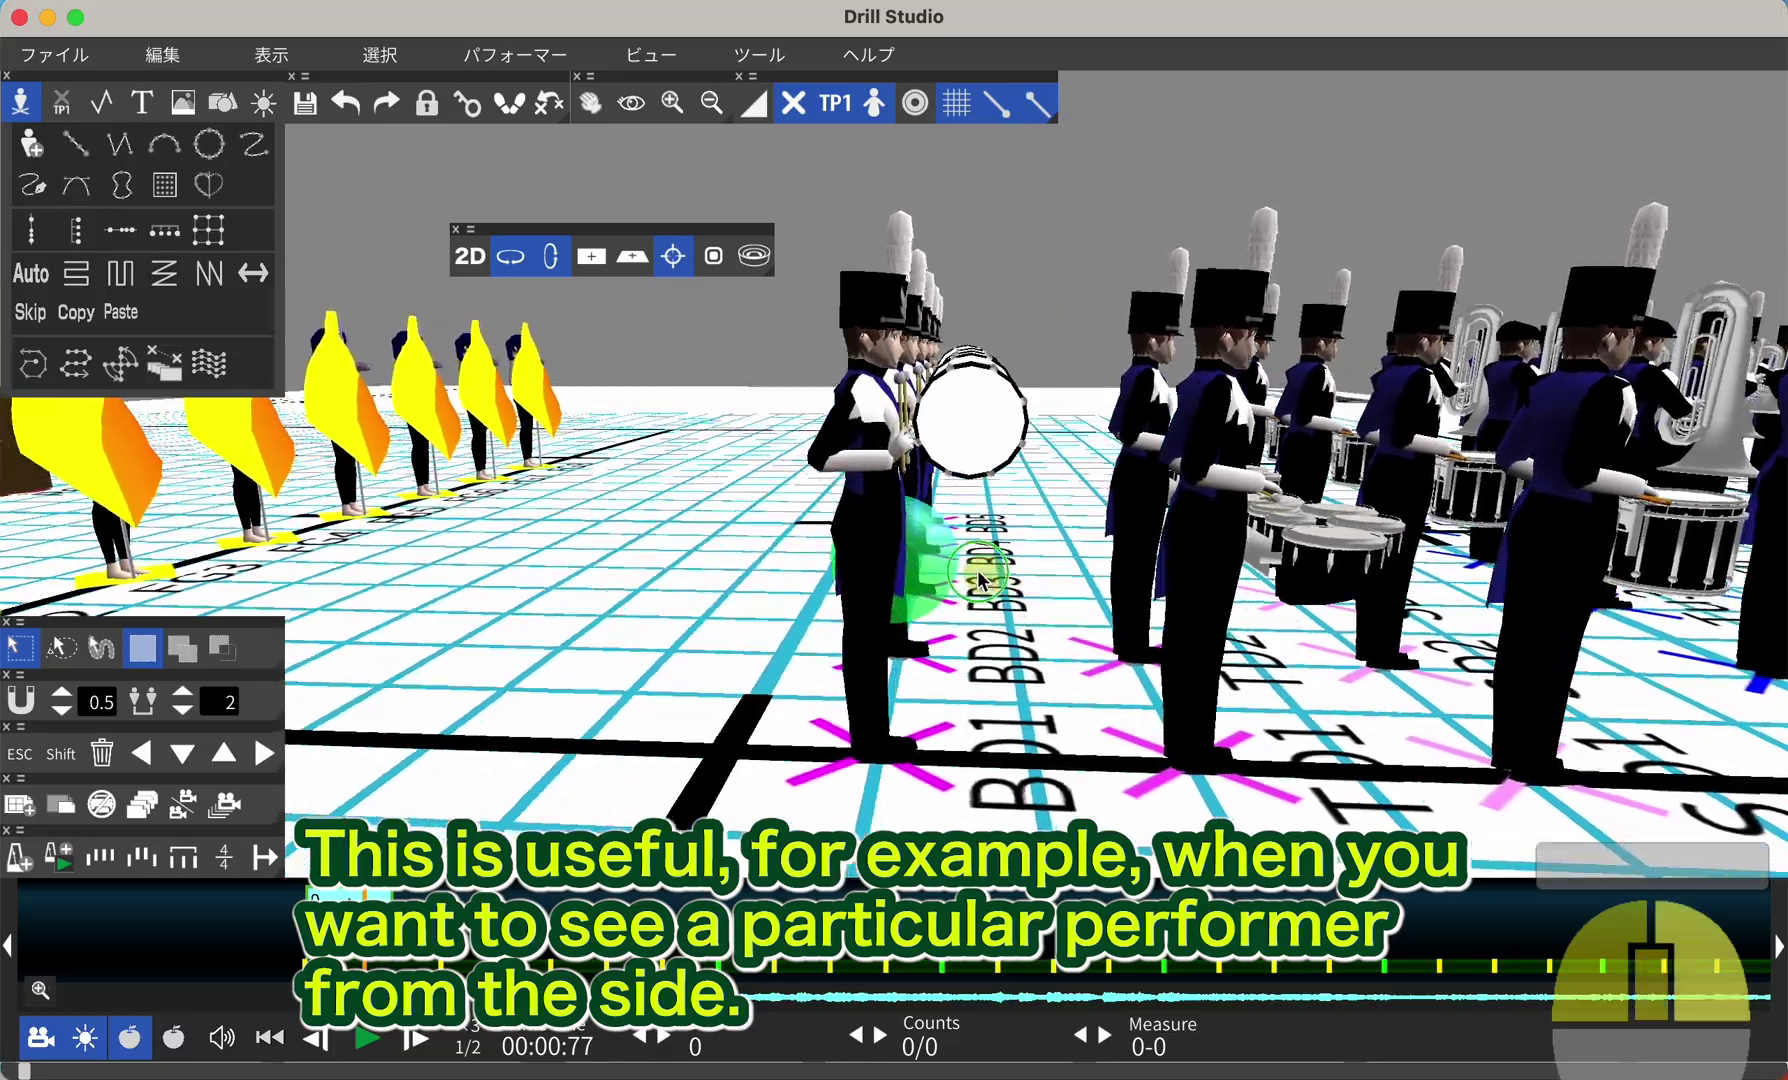
left_click_drag(951, 567, 969, 609)
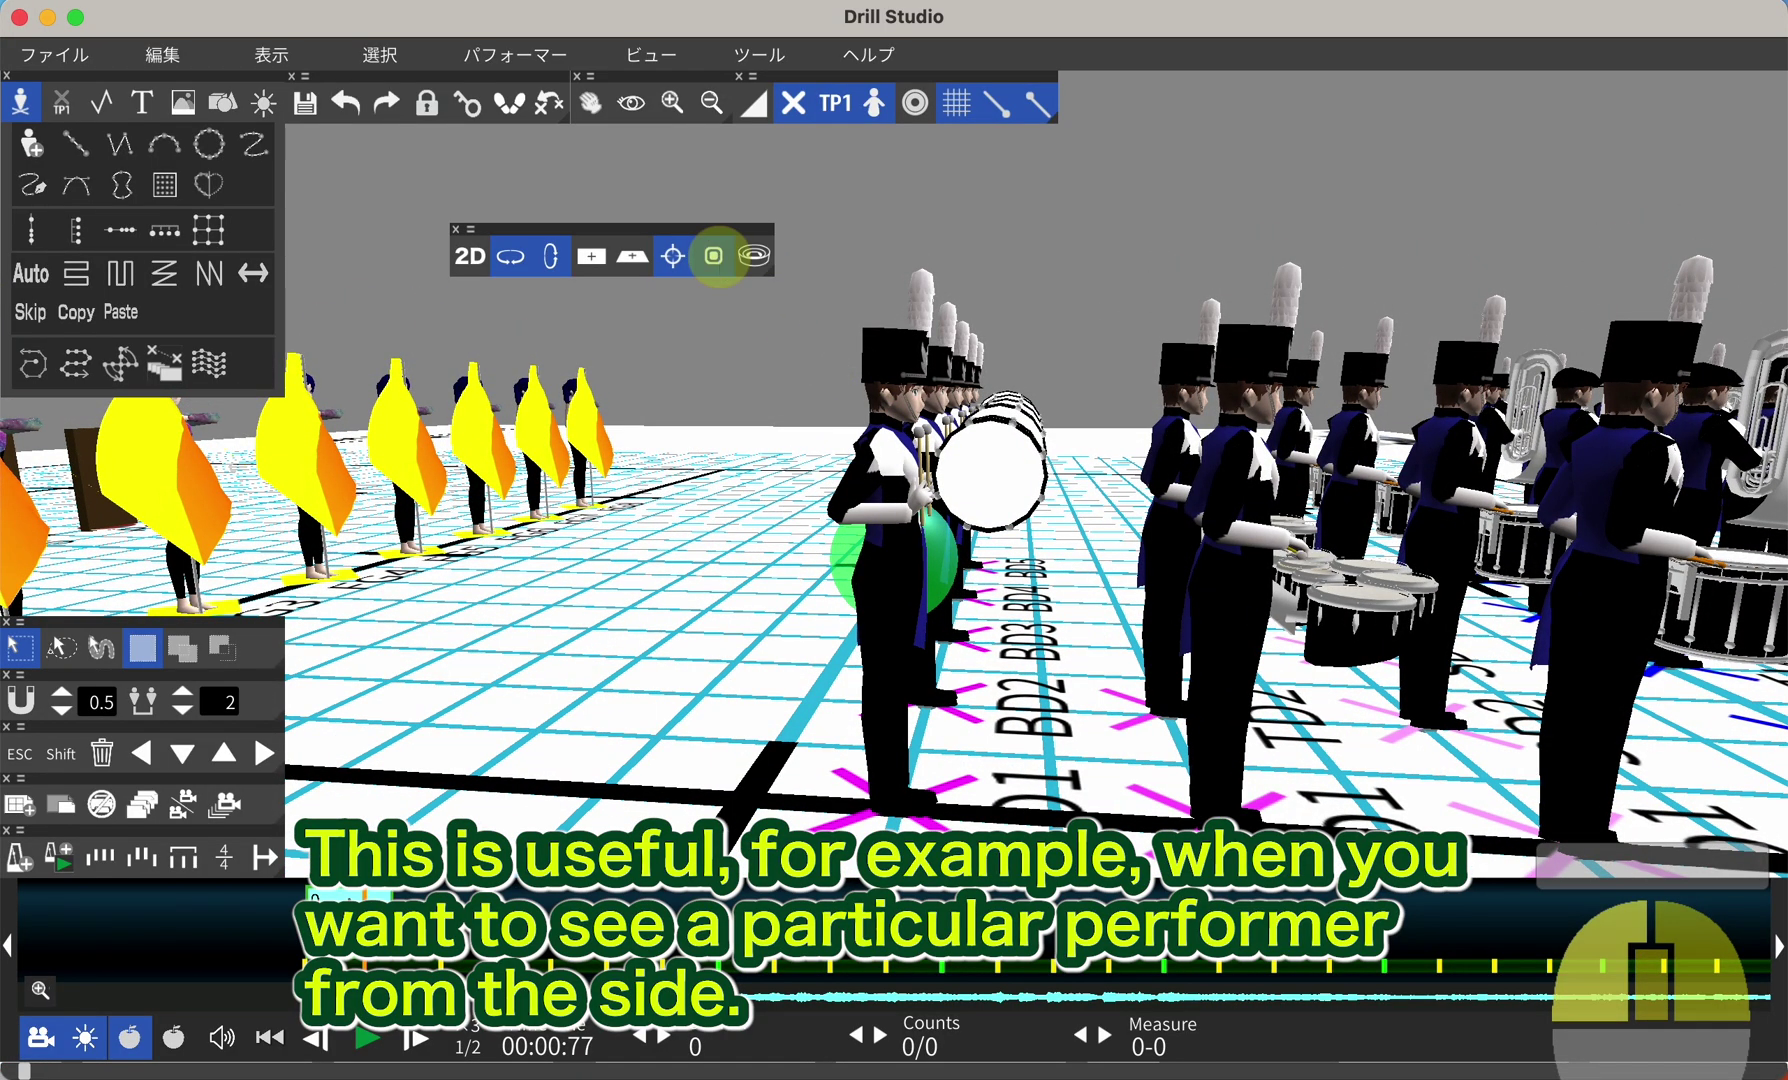
left_click_drag(819, 556, 846, 549)
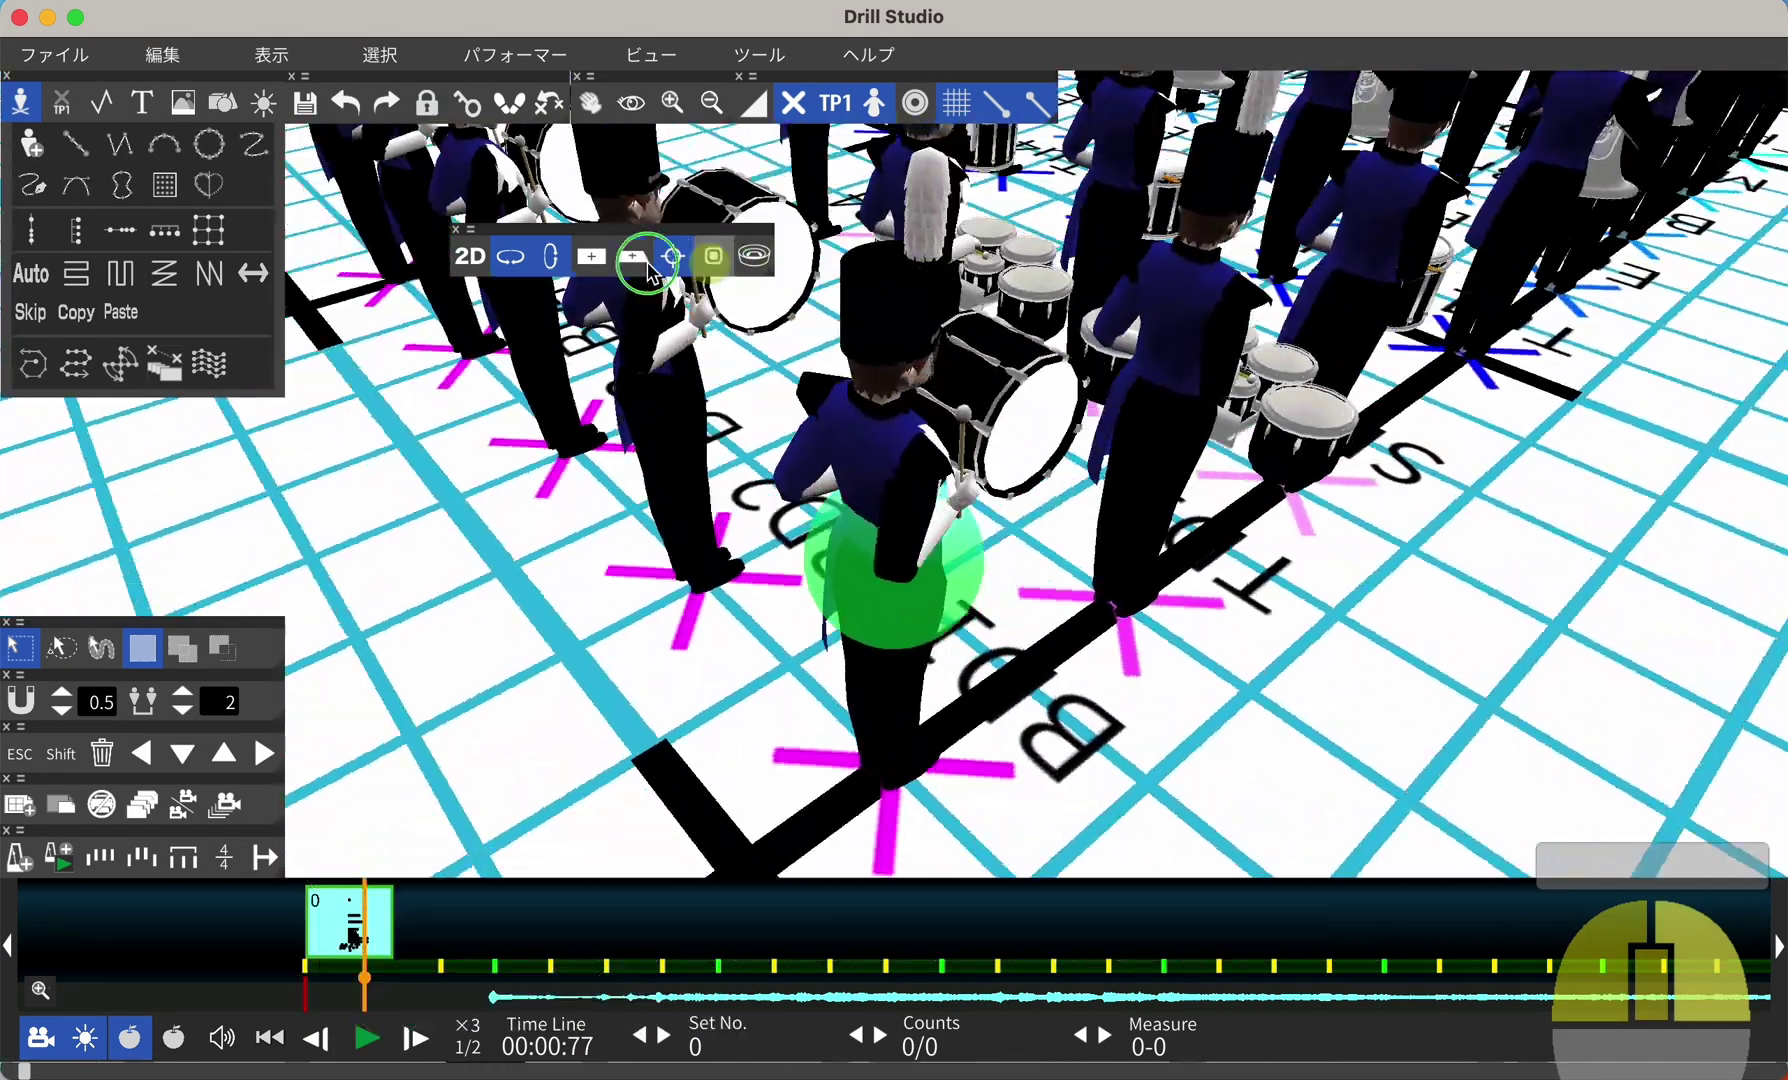
left_click_drag(945, 500, 545, 302)
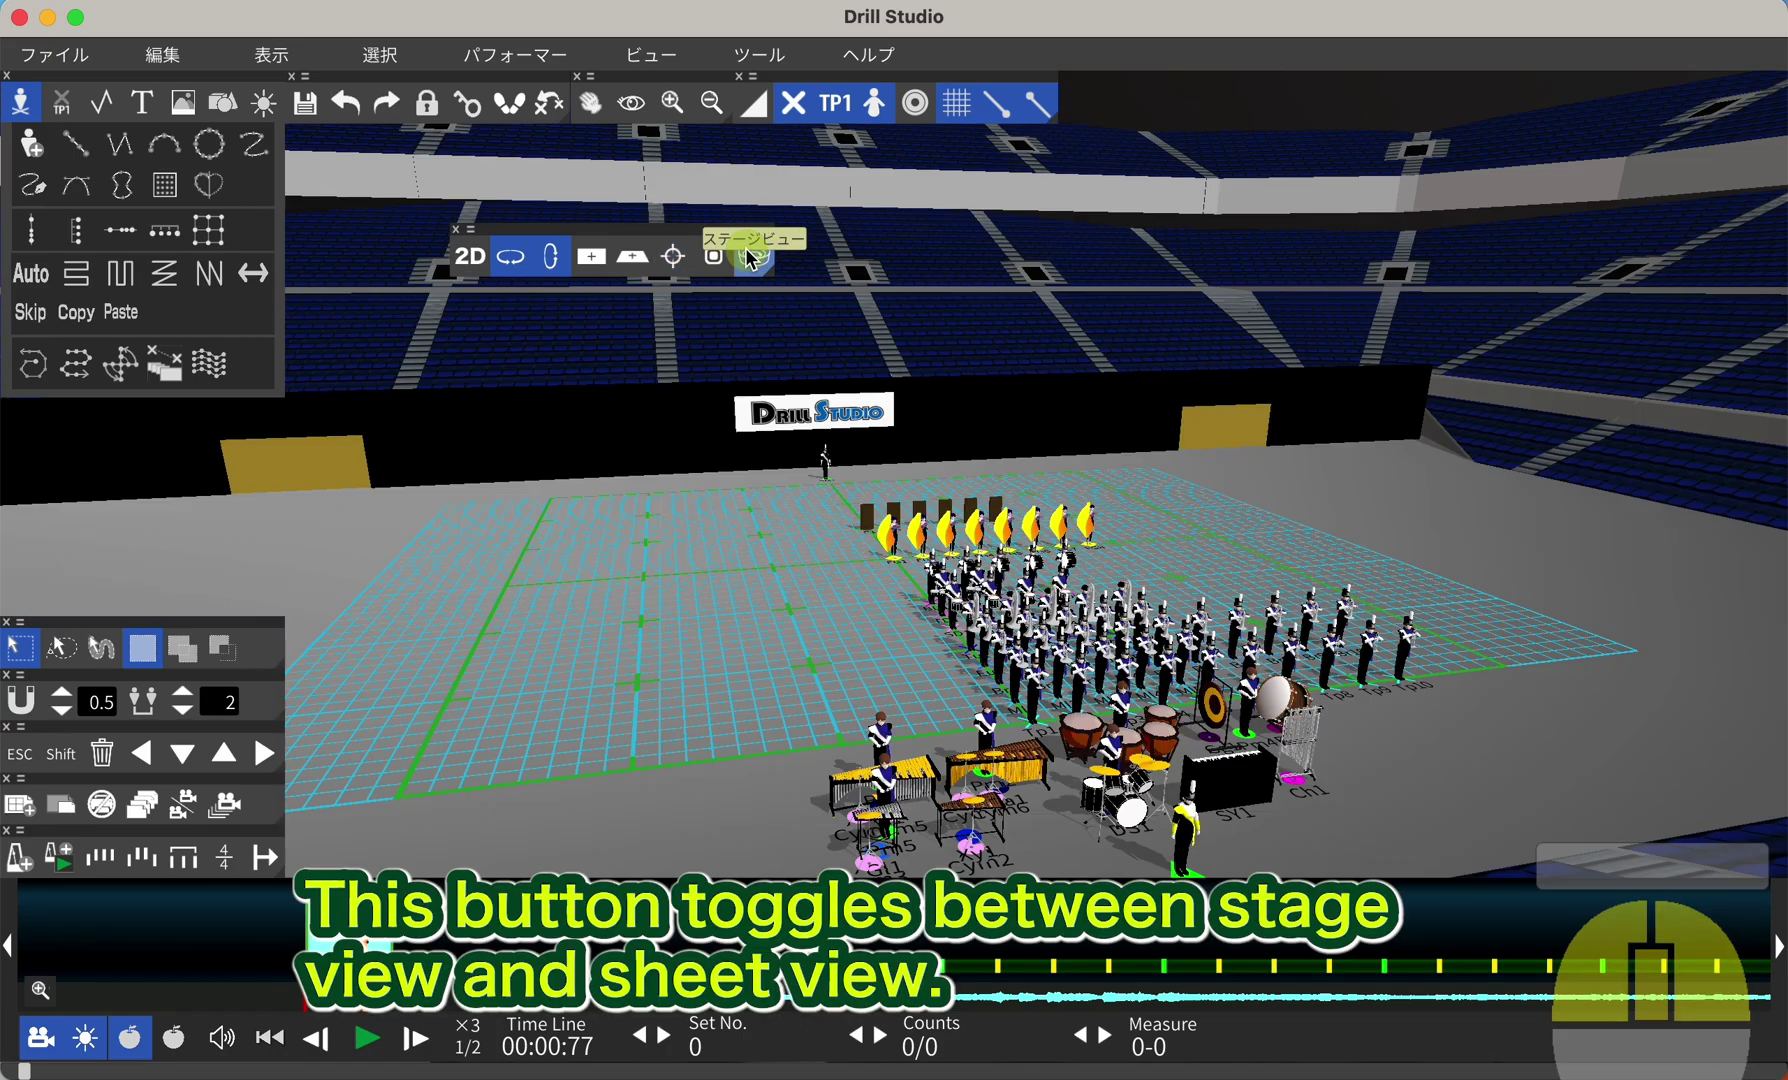